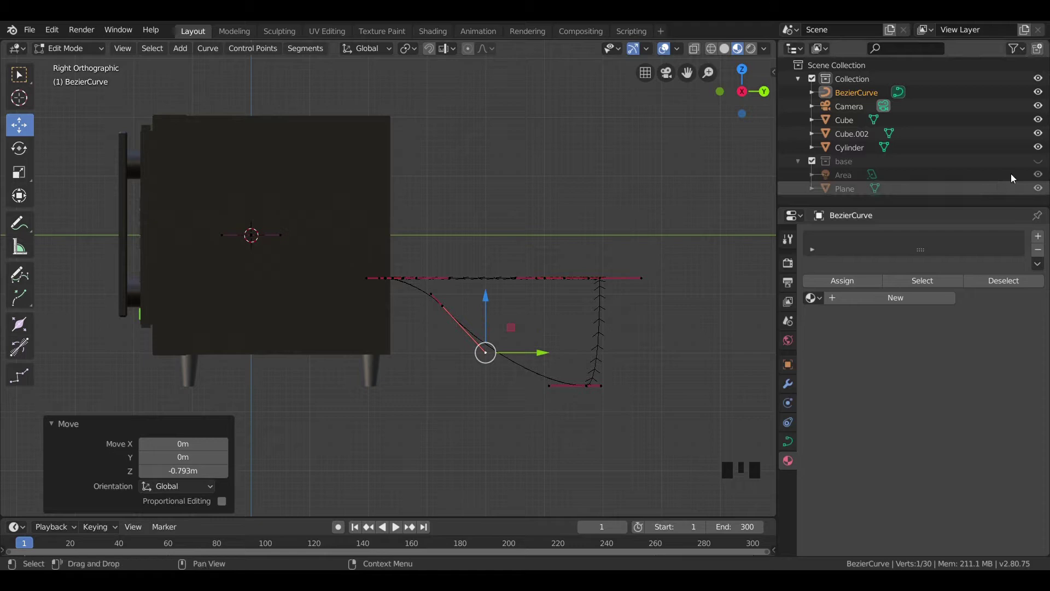
- Unhide the 'base' collection and select control points along the cord curve near the microwave
click(1039, 166)
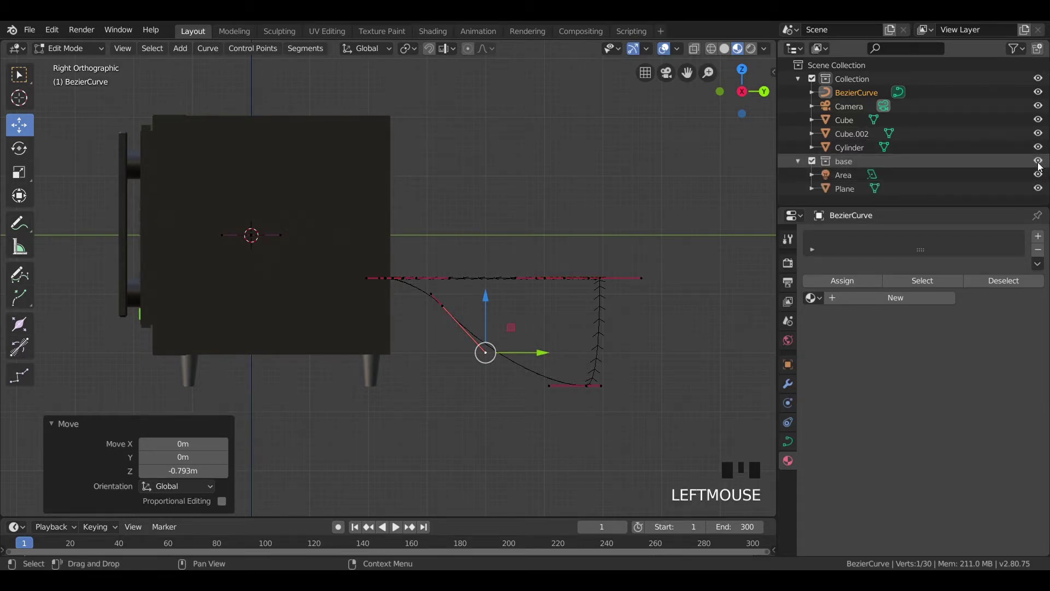
drag(696, 293, 240, 397)
click(240, 397)
click(537, 313)
click(563, 280)
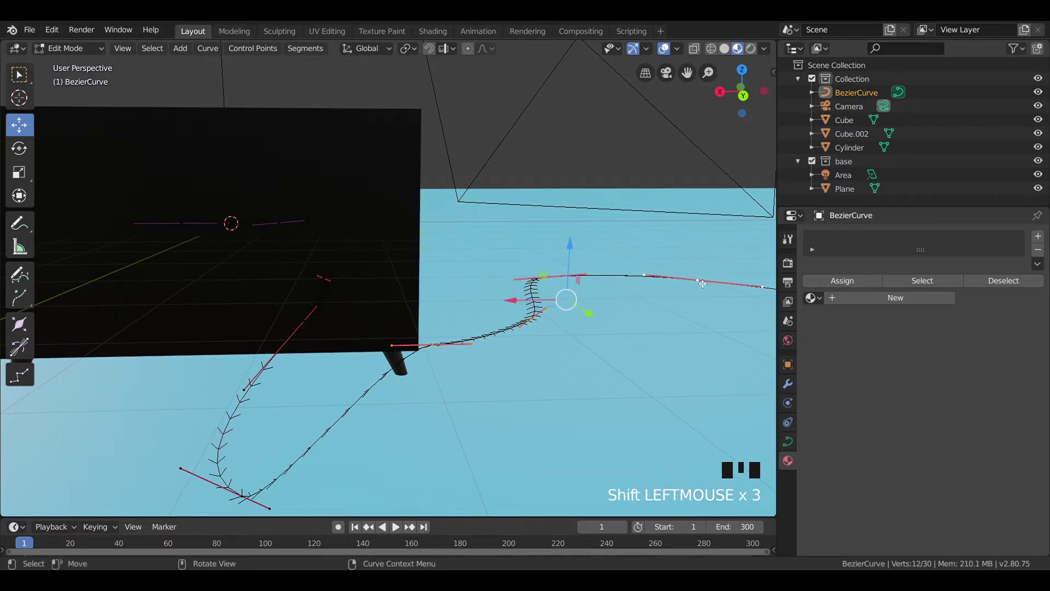
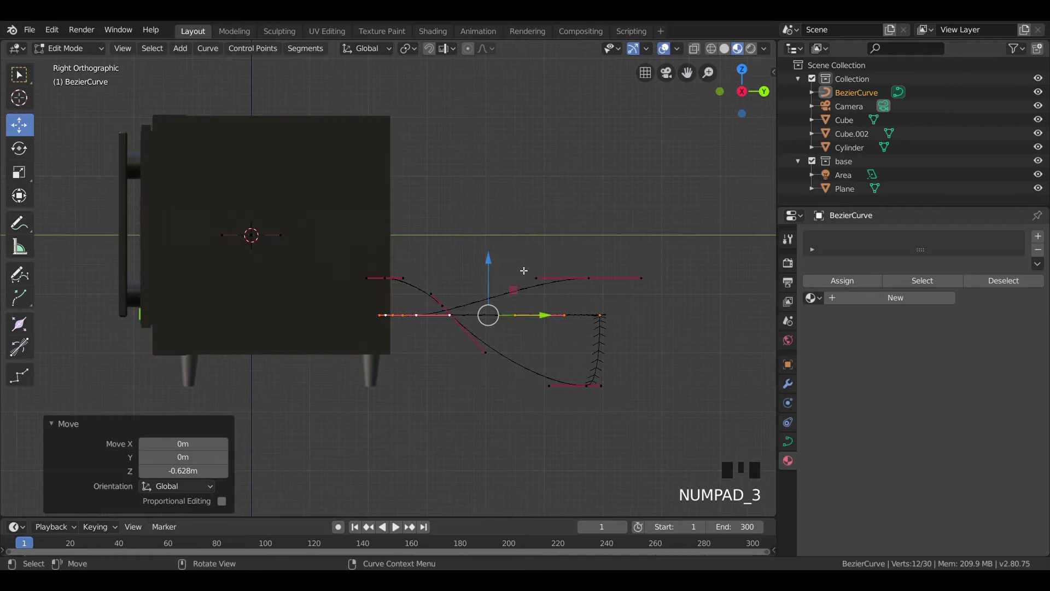
- Reposition the cord's end points into a winding path behind the microwave and return to camera framing
click(596, 277)
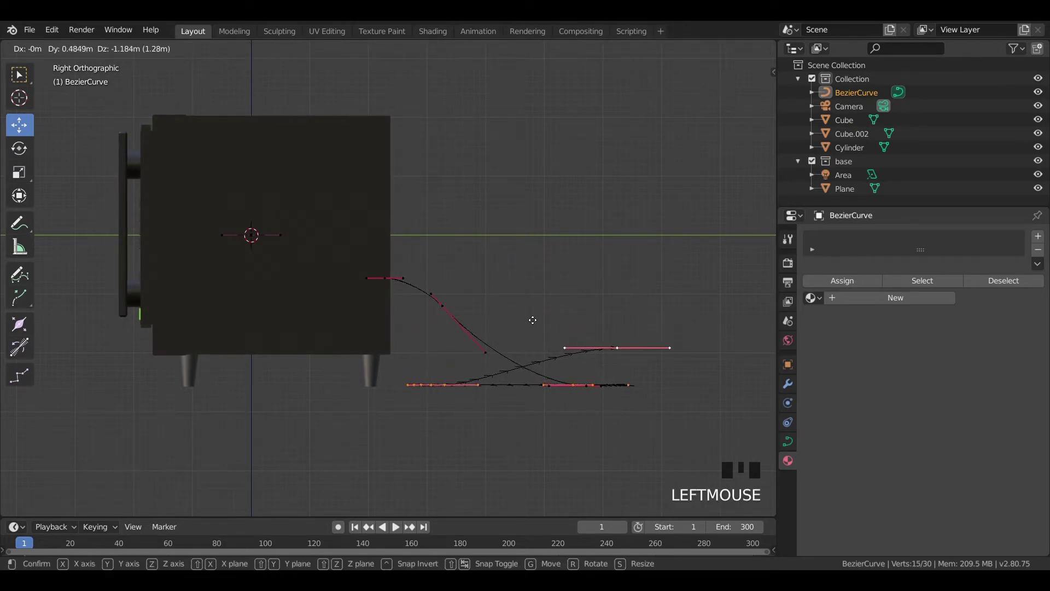
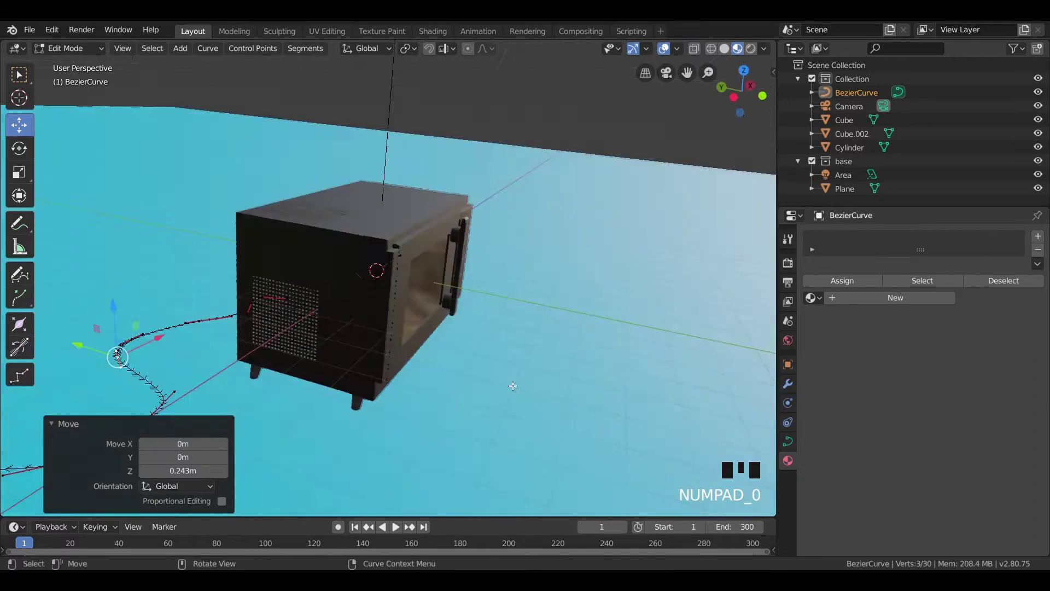
scroll(down, 3)
drag(482, 347, 415, 326)
scroll(up, 3)
click(442, 327)
click(371, 352)
drag(368, 309, 487, 253)
drag(485, 215, 500, 280)
- Give the cord curve a 0.02 m extrusion so the winding path gains visible thickness
key(Tab)
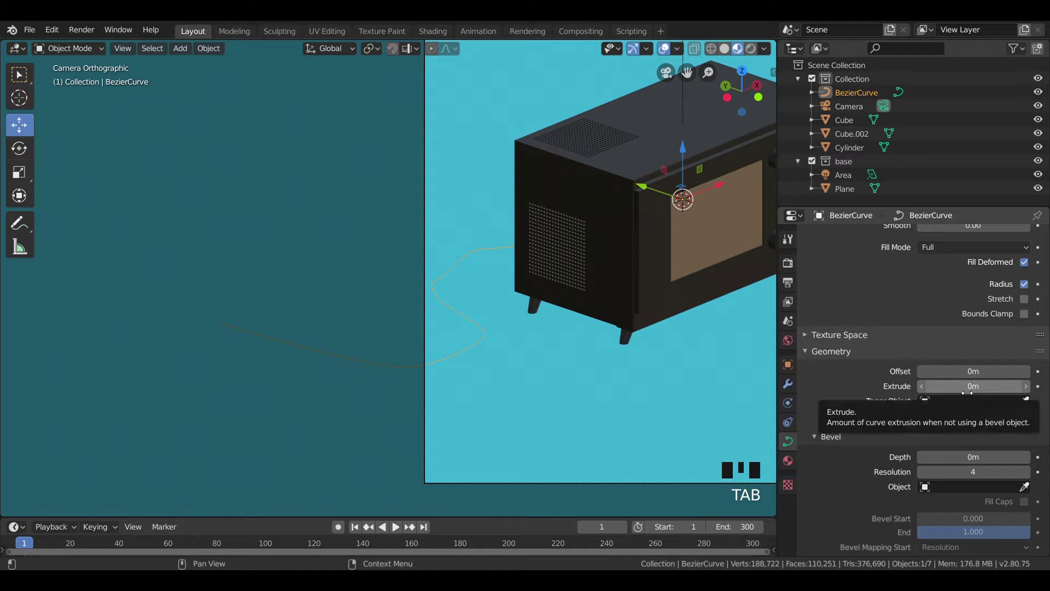
key(KP_0)
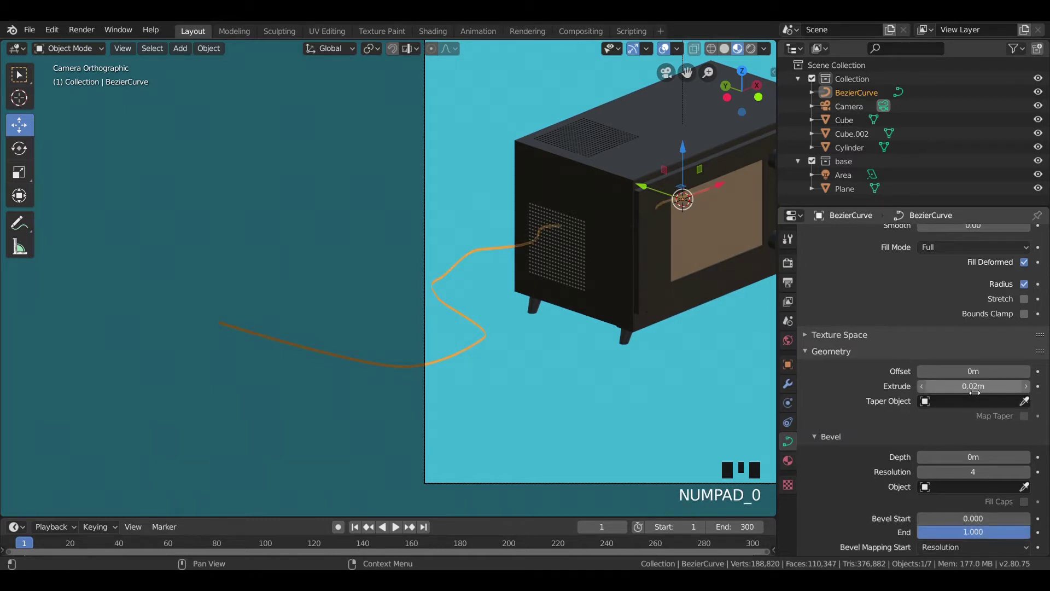
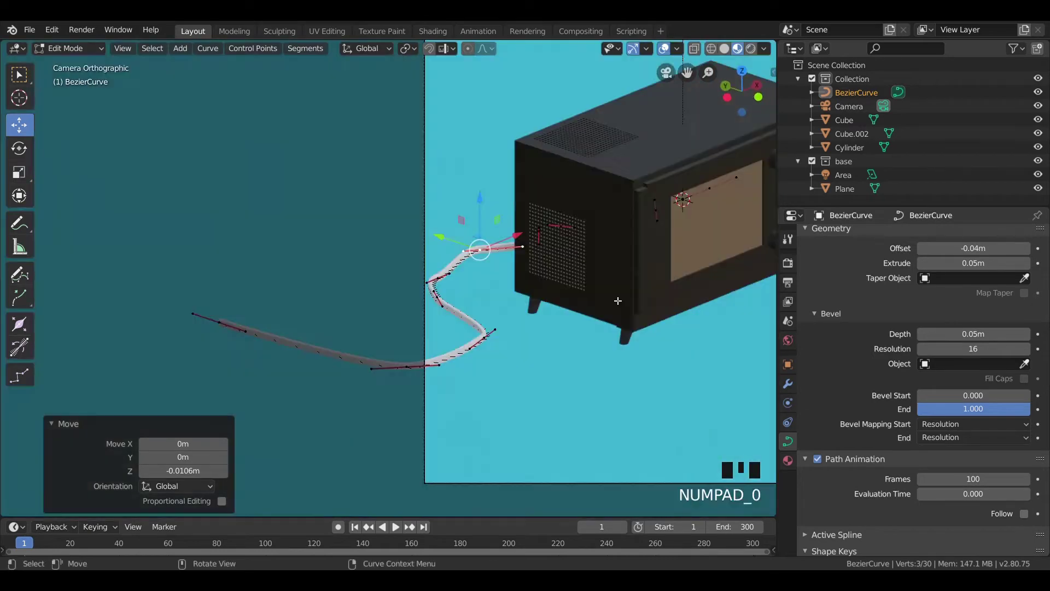
- Assign black rubber to the cord, set Path Animation to 300 frames and Bevel Depth to 0.04 m
key(Tab)
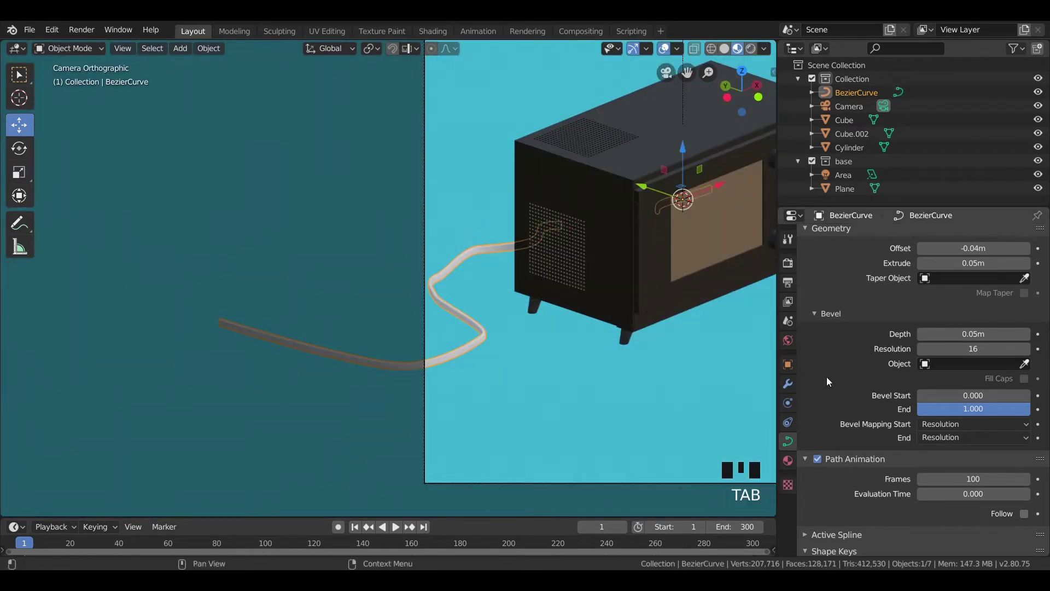
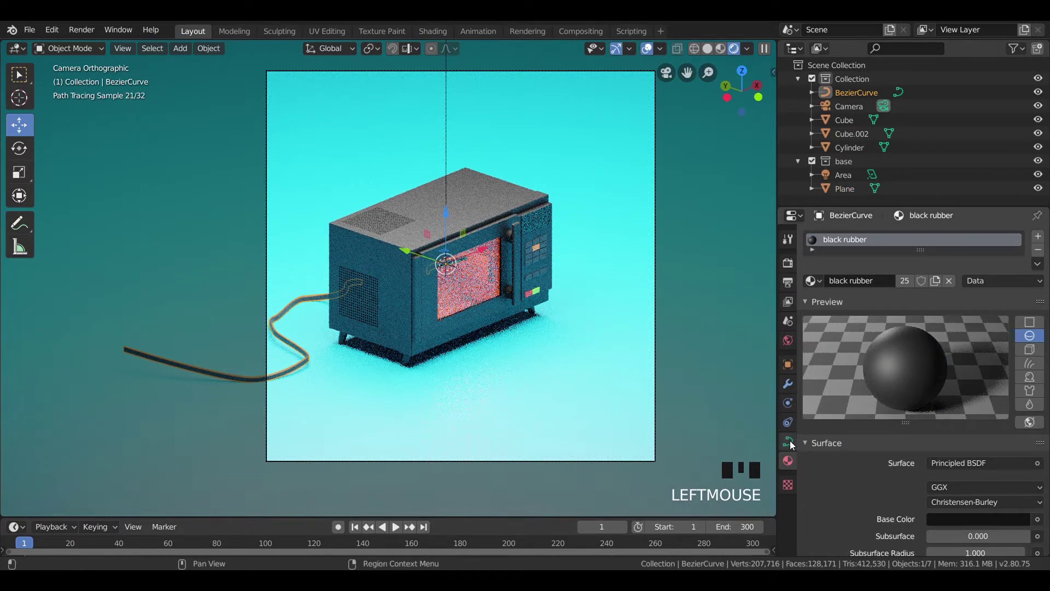
drag(793, 446, 889, 434)
scroll(up, 3)
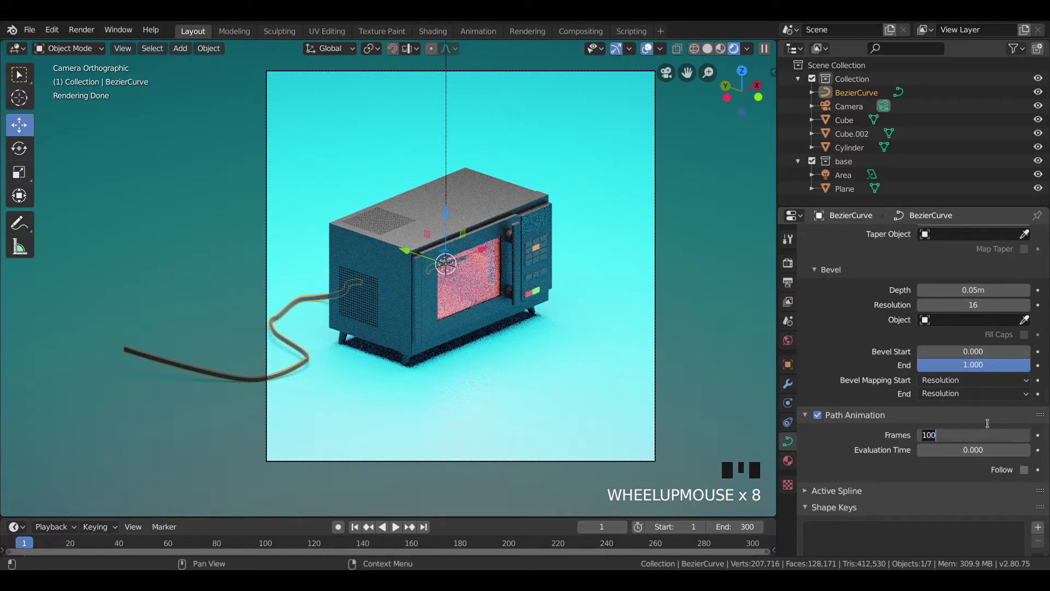
key(KP_0)
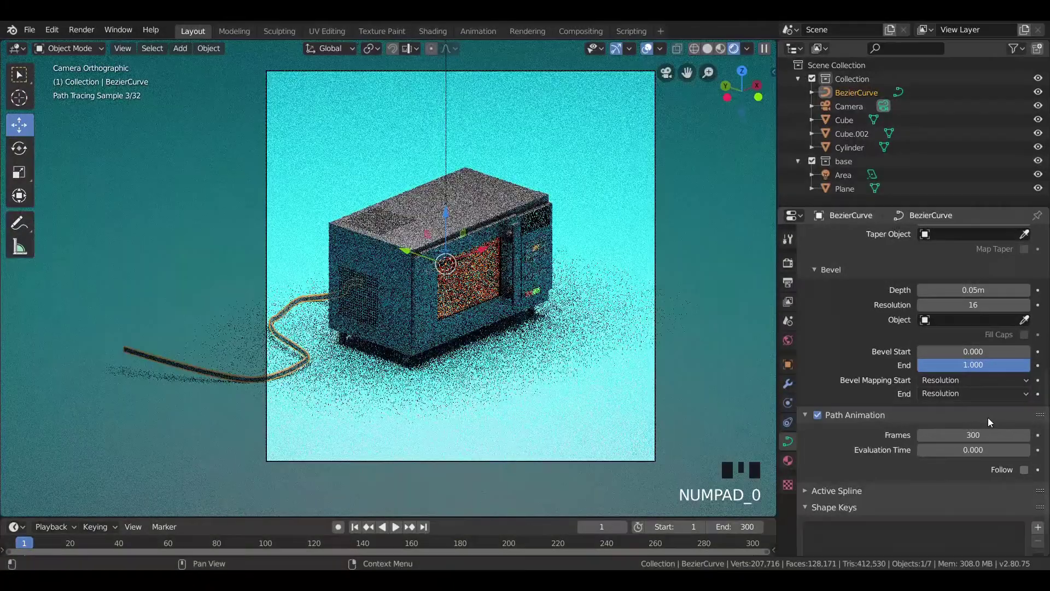
scroll(down, 3)
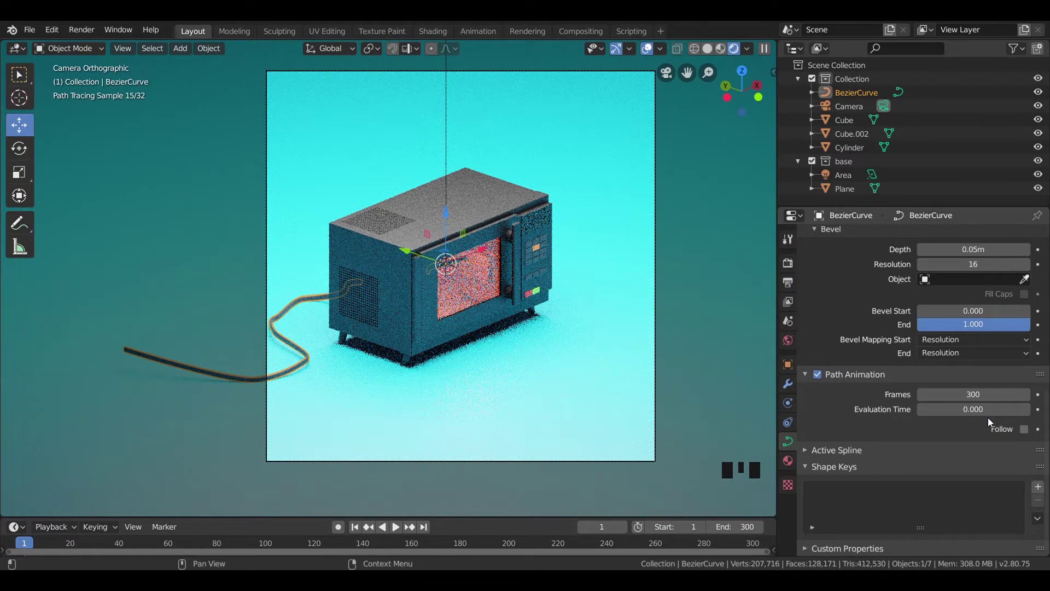
scroll(up, 3)
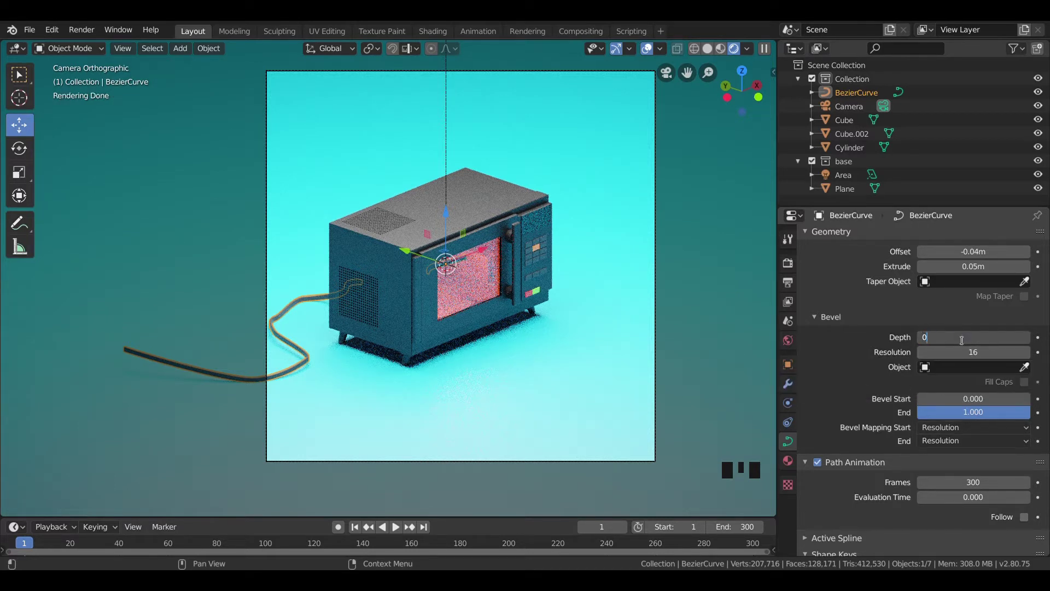
key(KP_0)
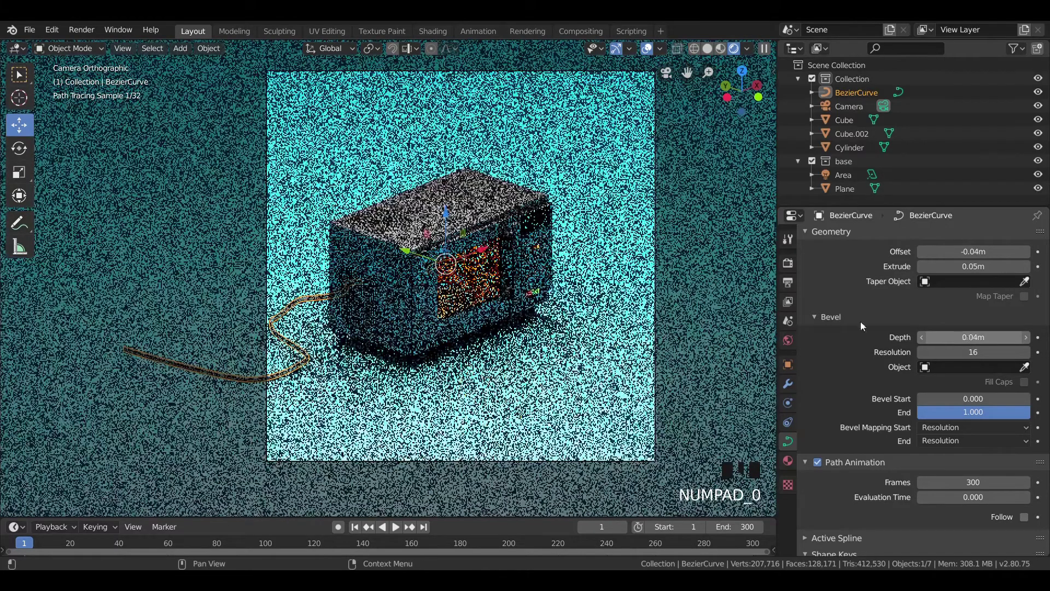
- Save the scene as oven.blend and return the viewport to the camera's framing
click(320, 212)
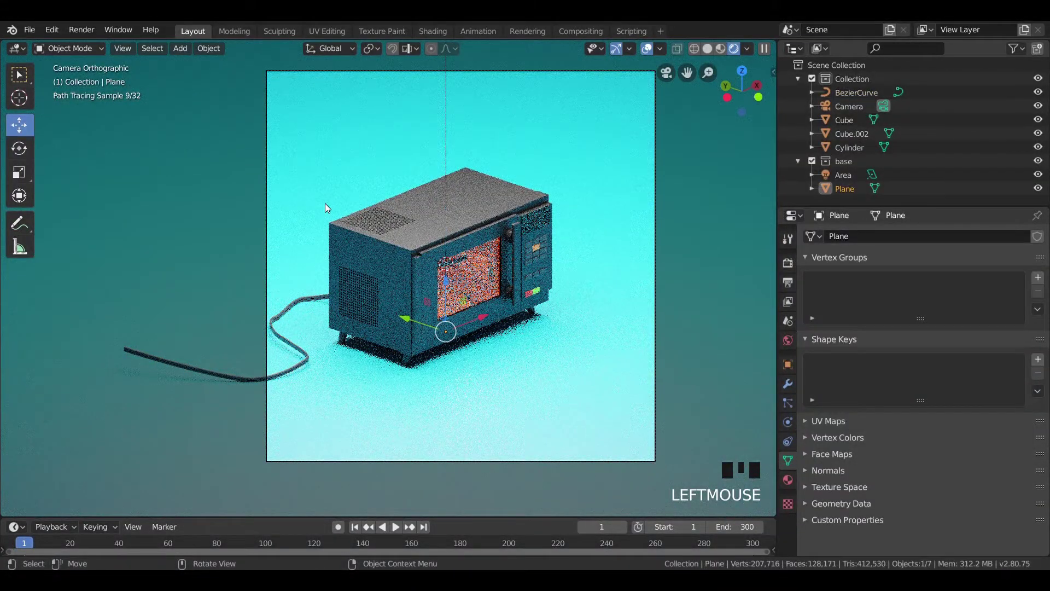
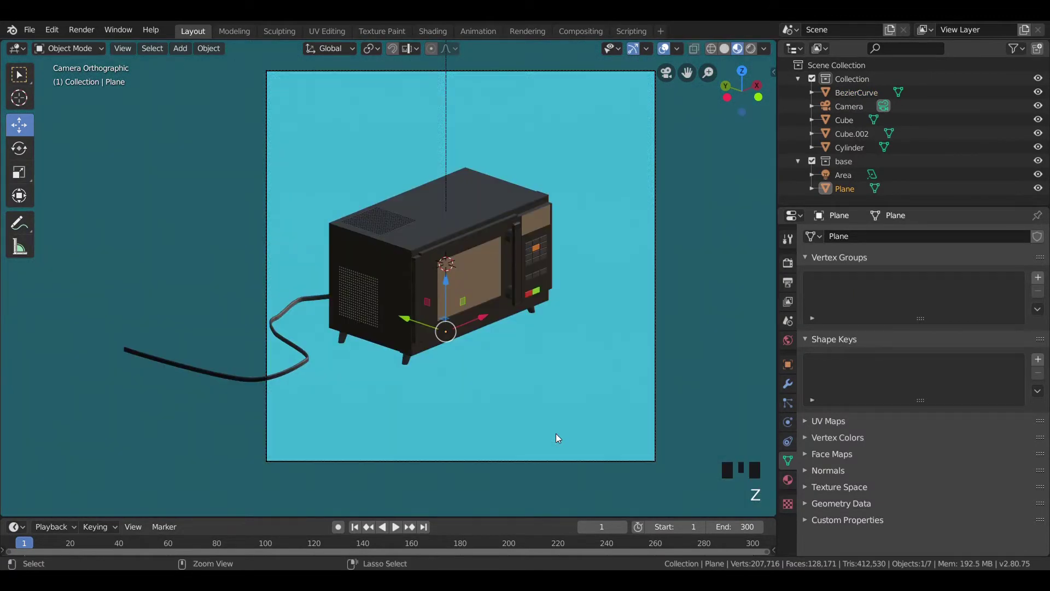
drag(429, 373, 468, 372)
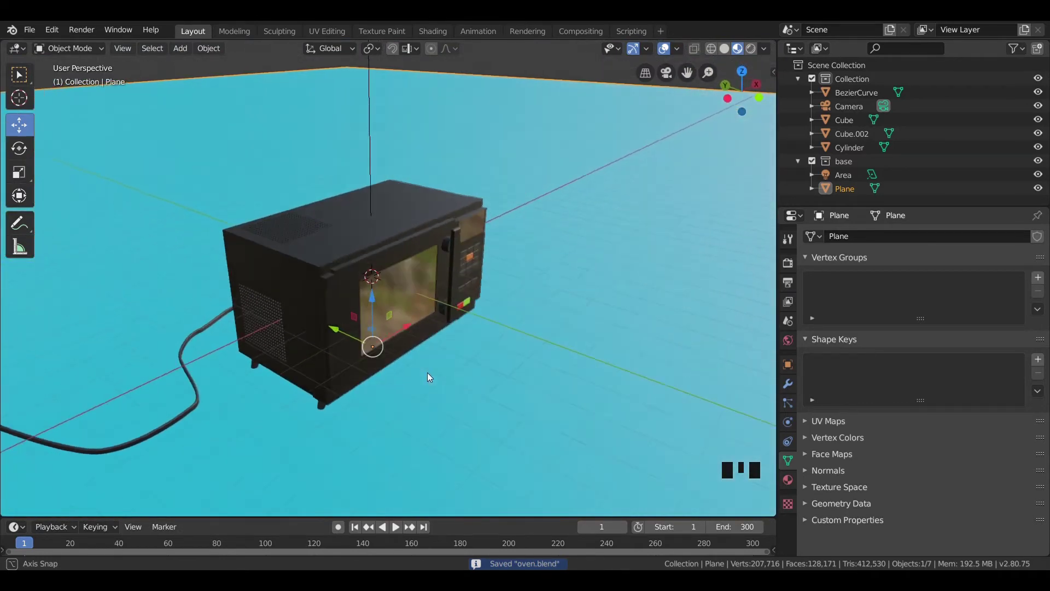
key(KP_0)
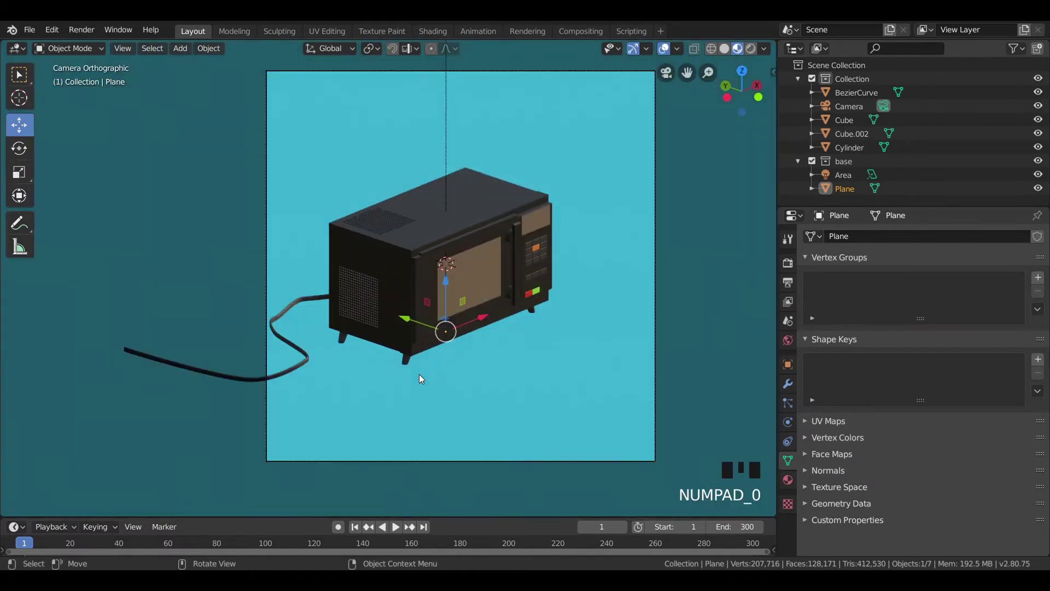
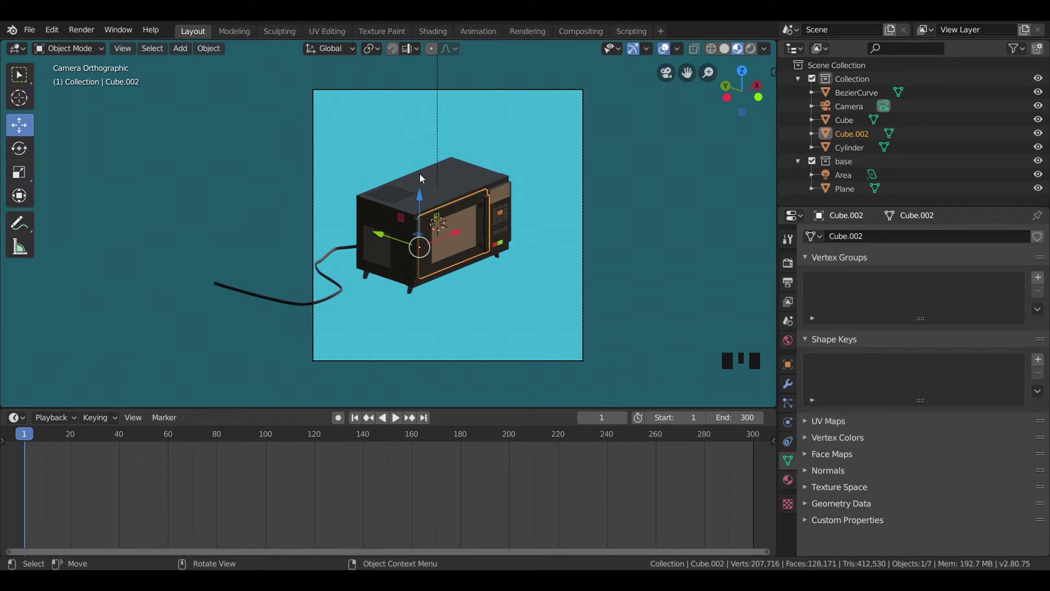
- Add Passive rigid body physics to the microwave body (Cube)
click(423, 179)
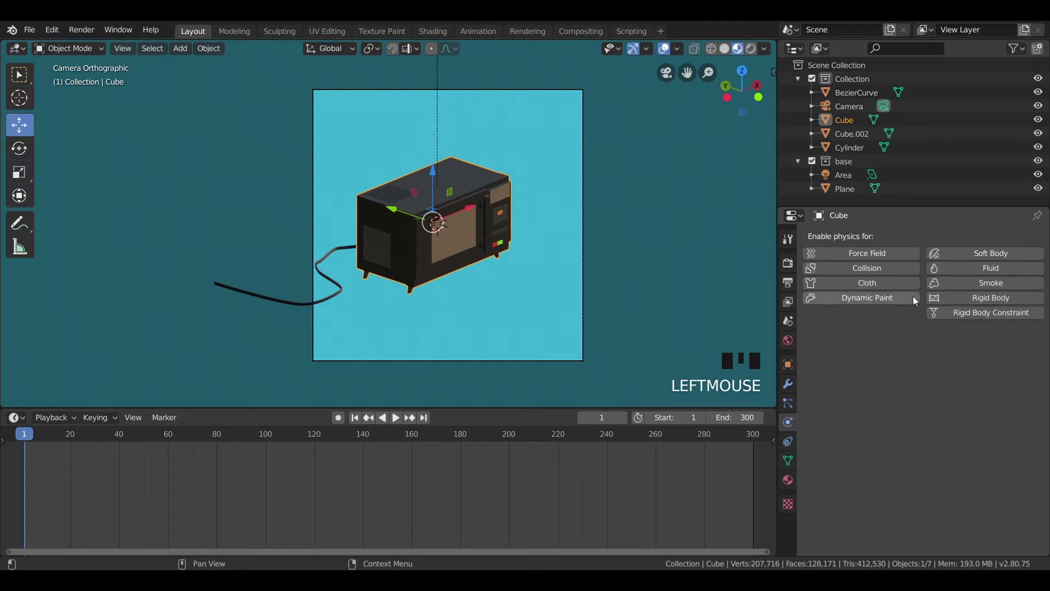
click(988, 300)
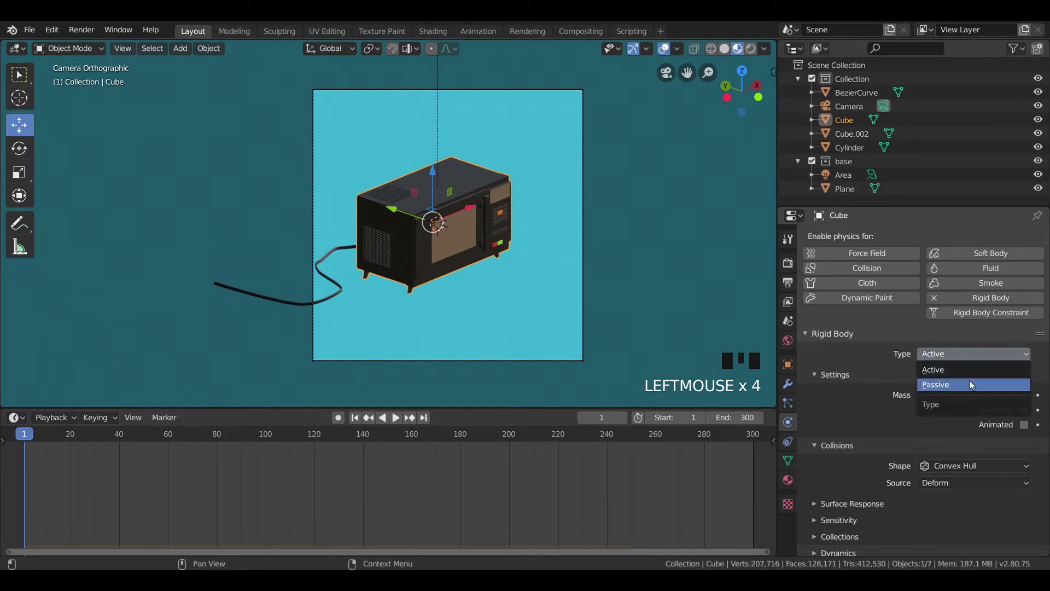
drag(973, 386, 461, 263)
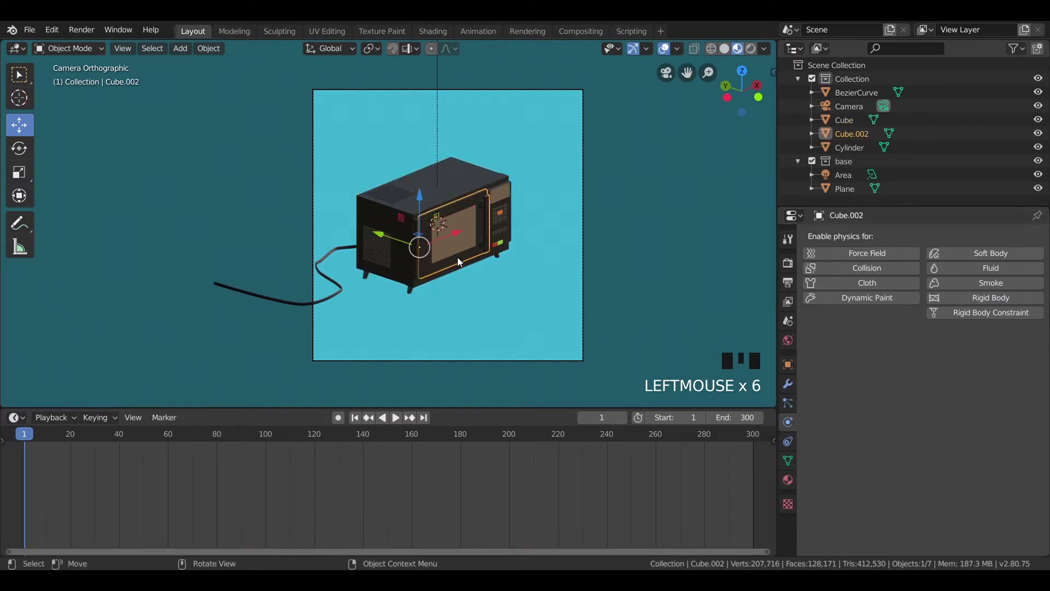
- Rotate the door open around Z, keyframe its location and rotation at frame 1, then move to frame 30
key(r)
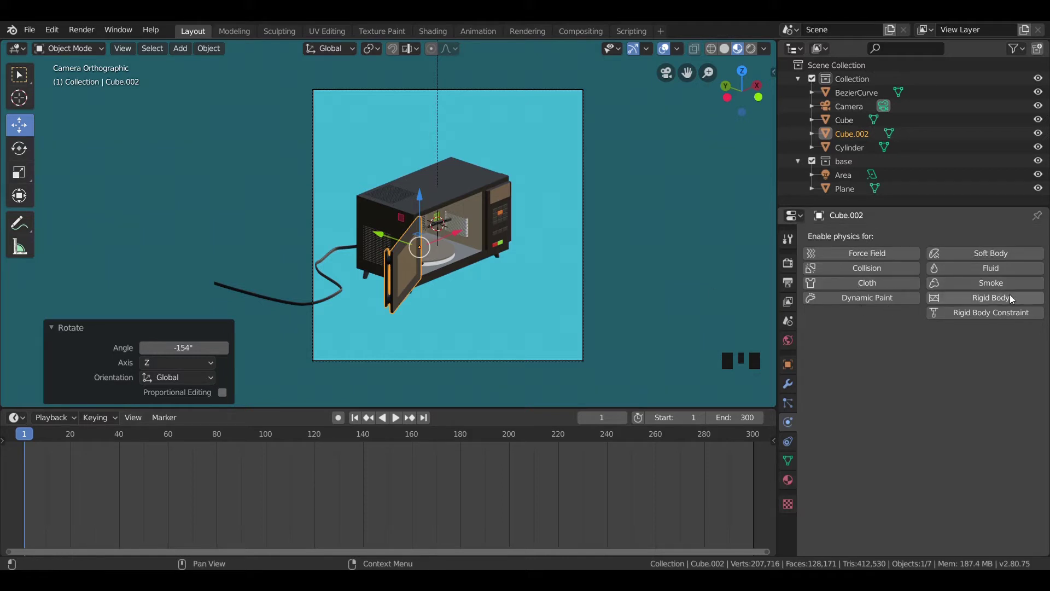
drag(1012, 299, 450, 240)
key(i)
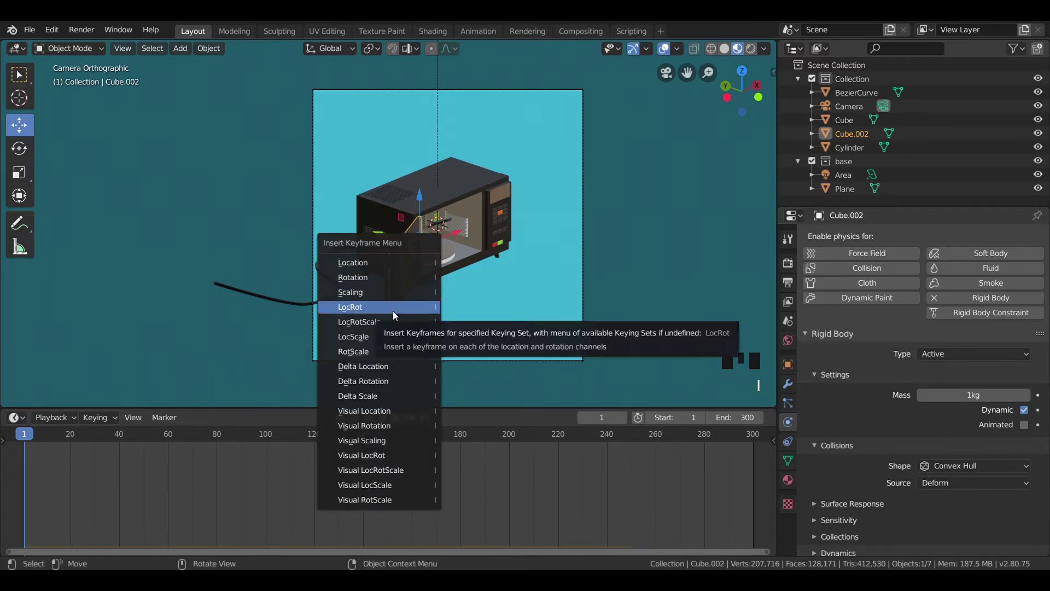
click(487, 210)
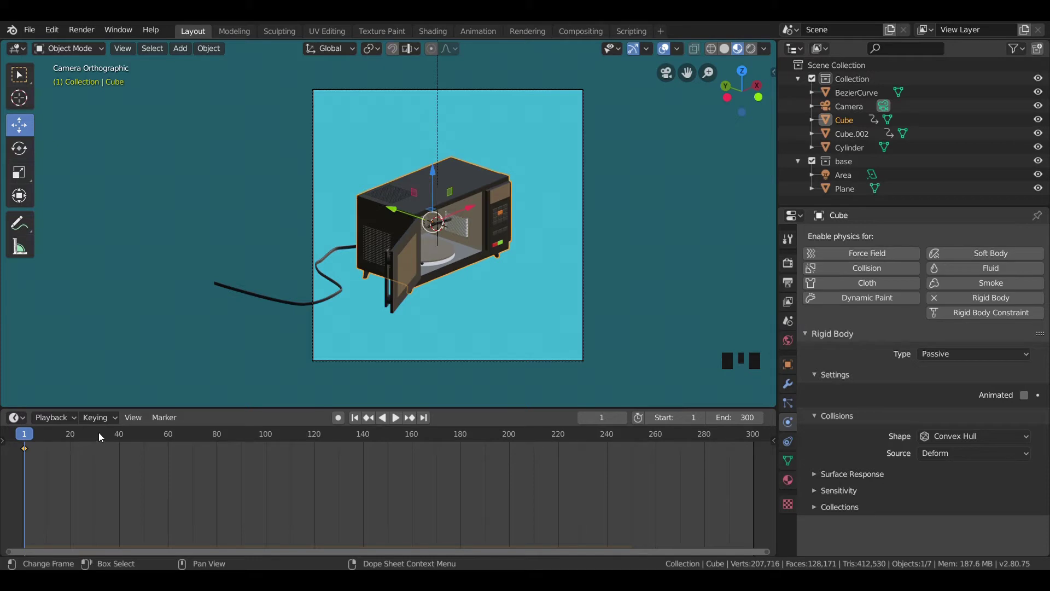
drag(96, 436, 399, 272)
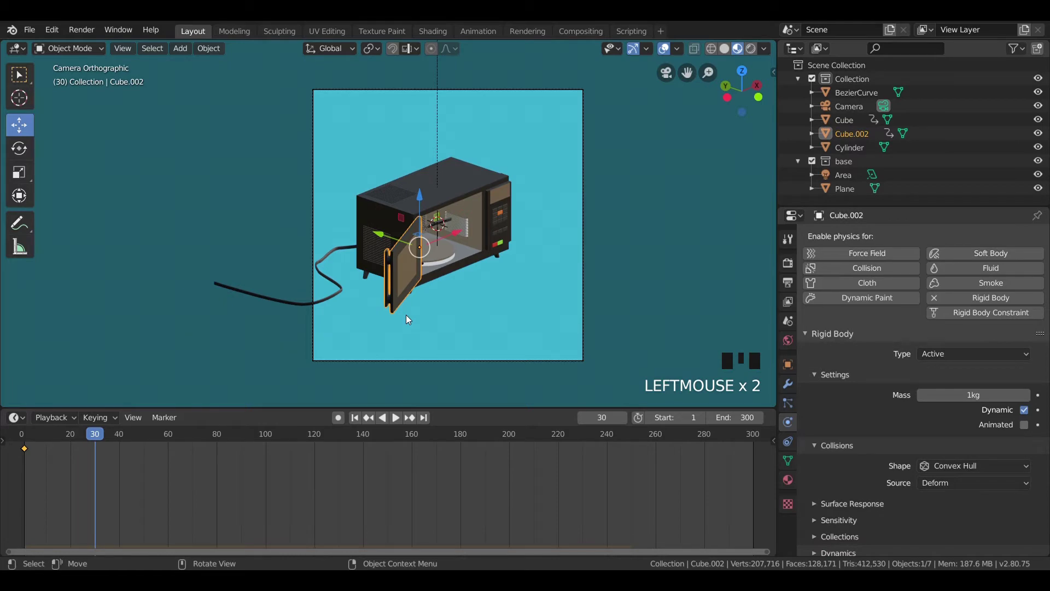
- From top view, rotate the door about -153° around Z at frame 30
key(KP_7)
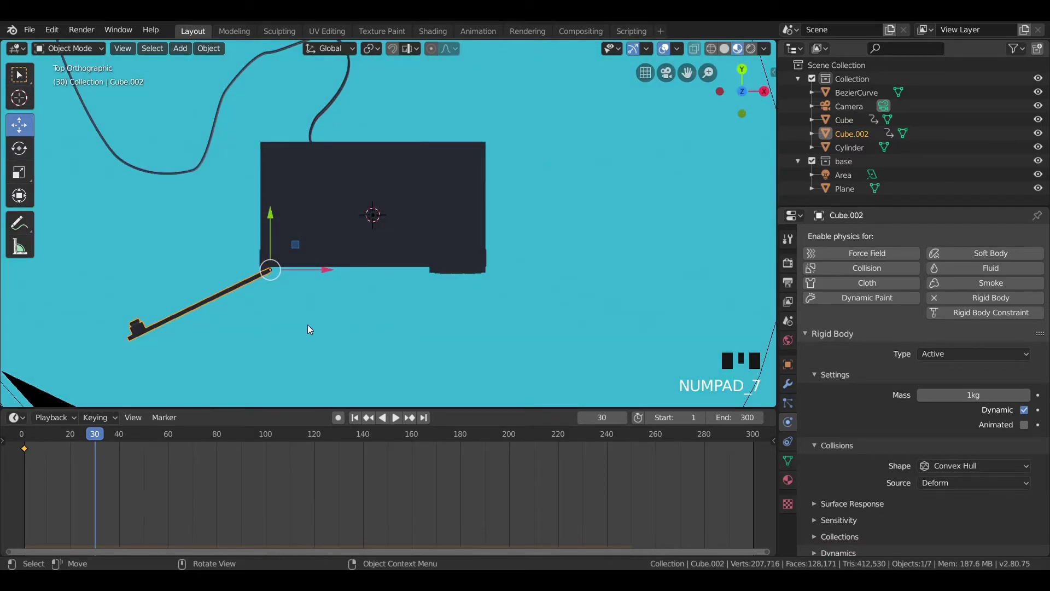
key(r)
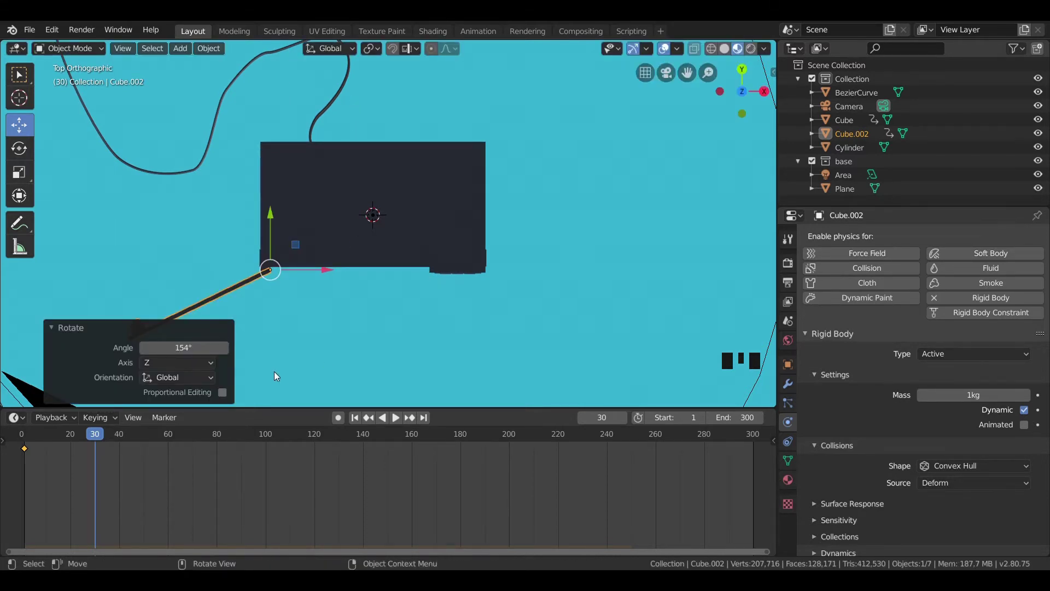
key(r)
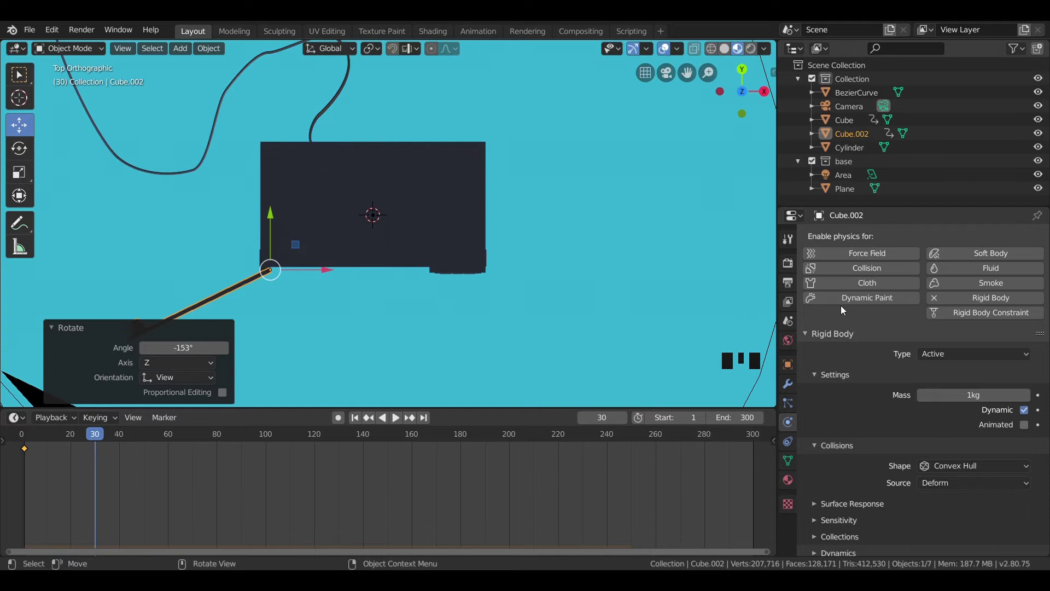
- Select the microwave body with the playhead at frame 30
click(936, 299)
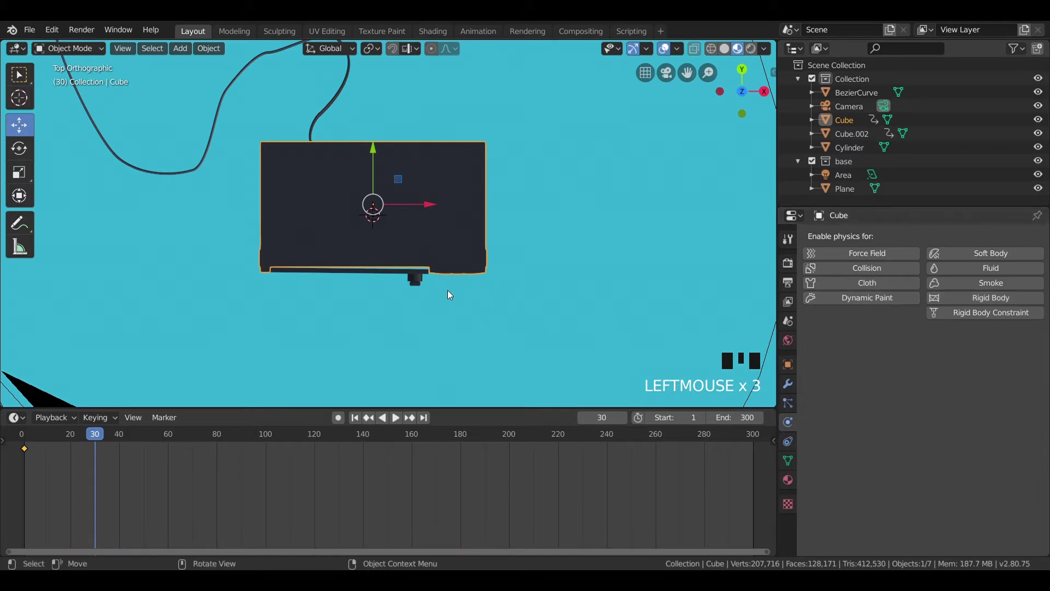
- Keyframe the closed door at frame 30, play back the swing, and return to frame 1
key(r)
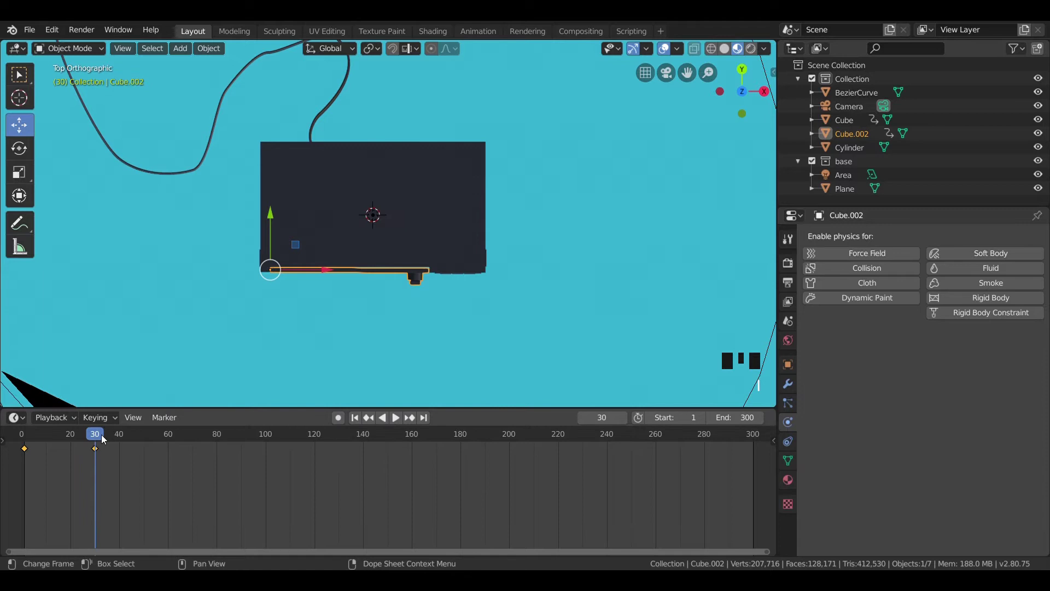
drag(89, 440, 286, 301)
key(KP_0)
key(space)
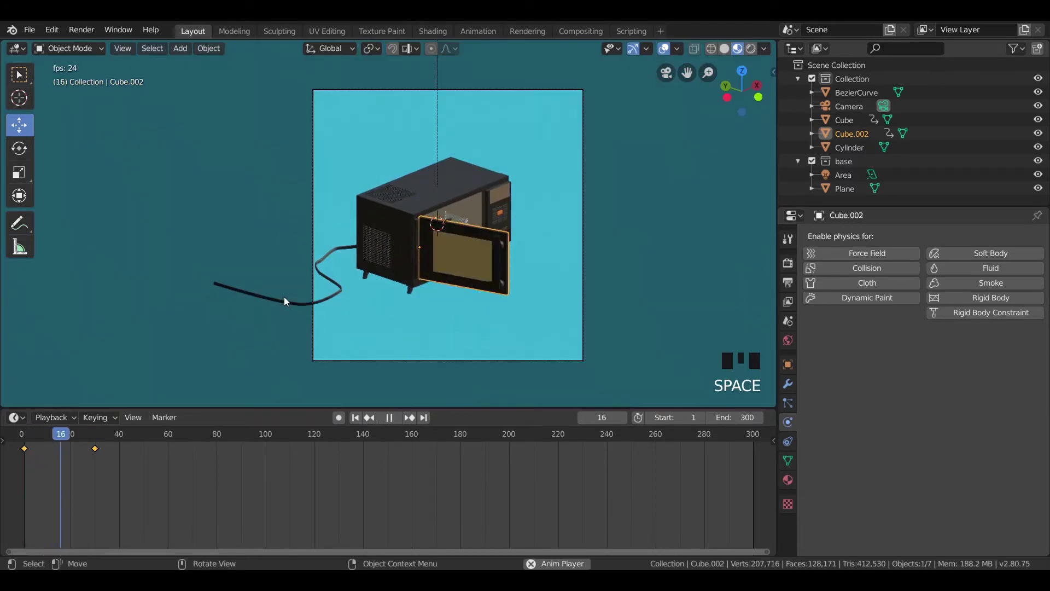
key(space)
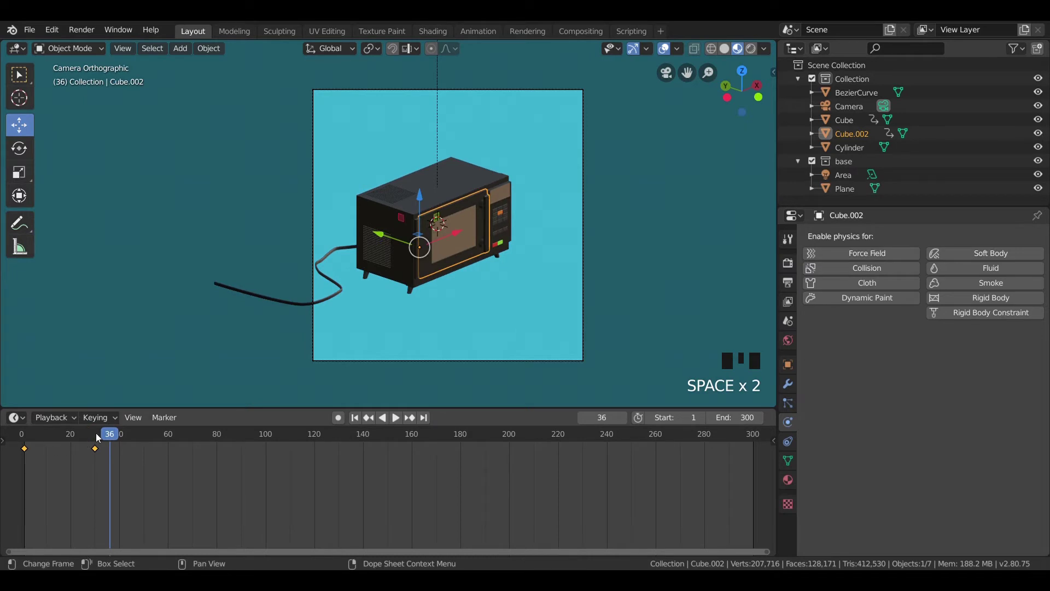
drag(104, 438, 266, 295)
key(space)
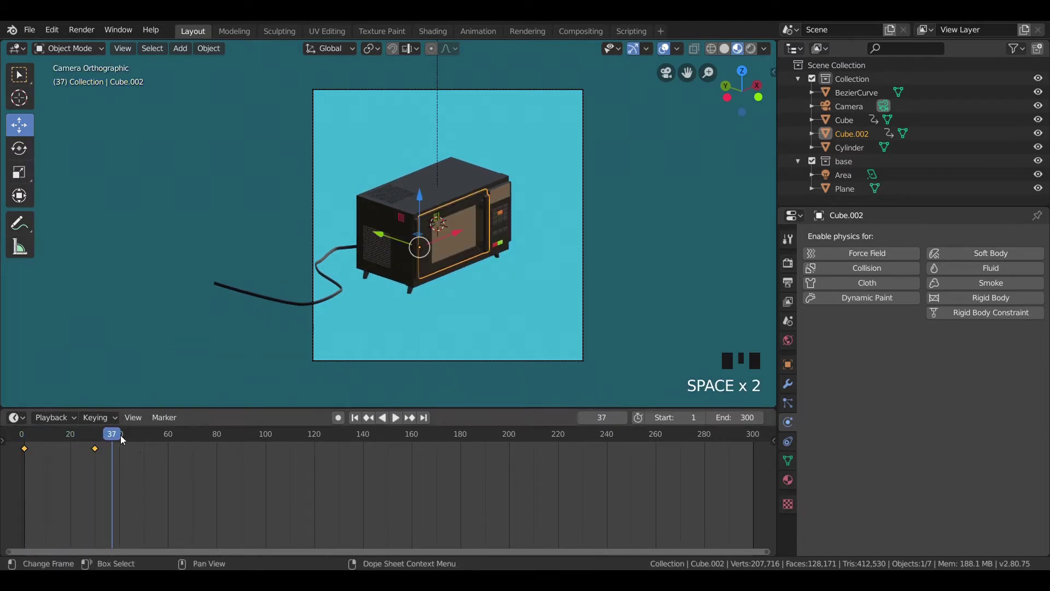
drag(118, 440, 84, 442)
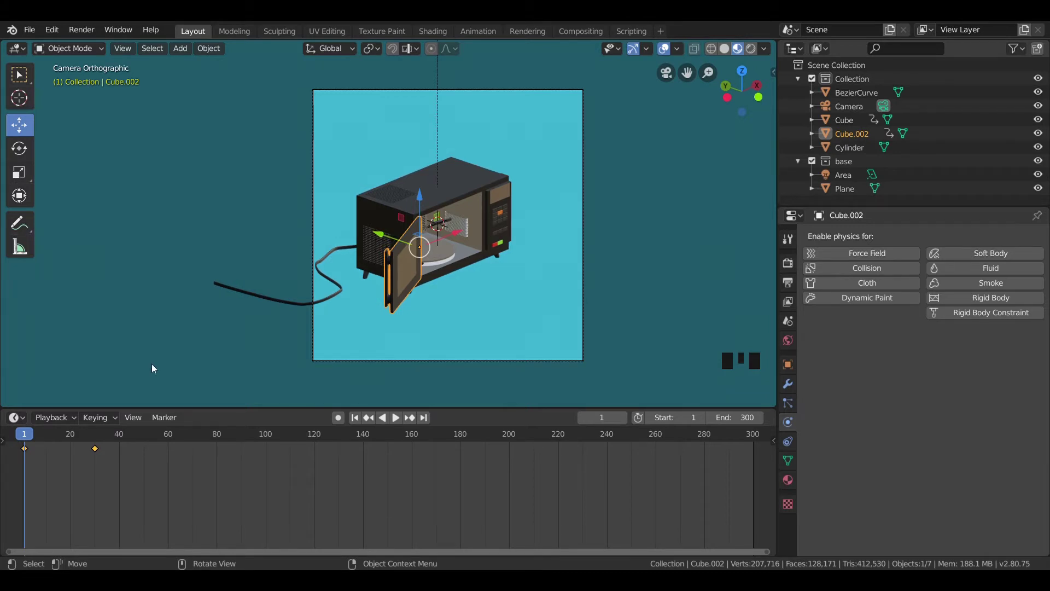
- Remove the door's old closing keyframe and key its location and rotation at frame 10
drag(32, 438, 98, 452)
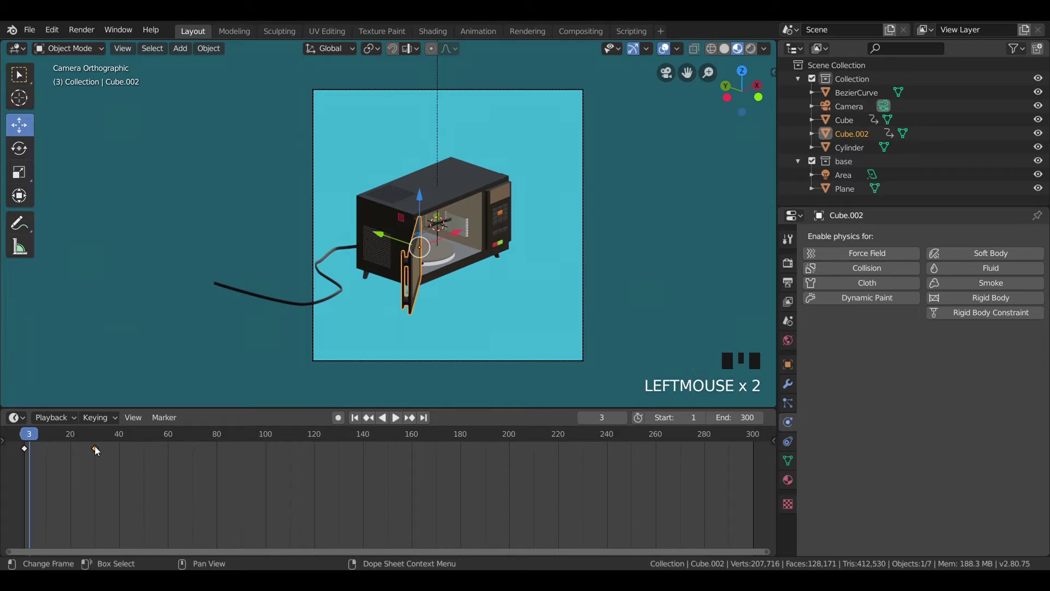
key(x)
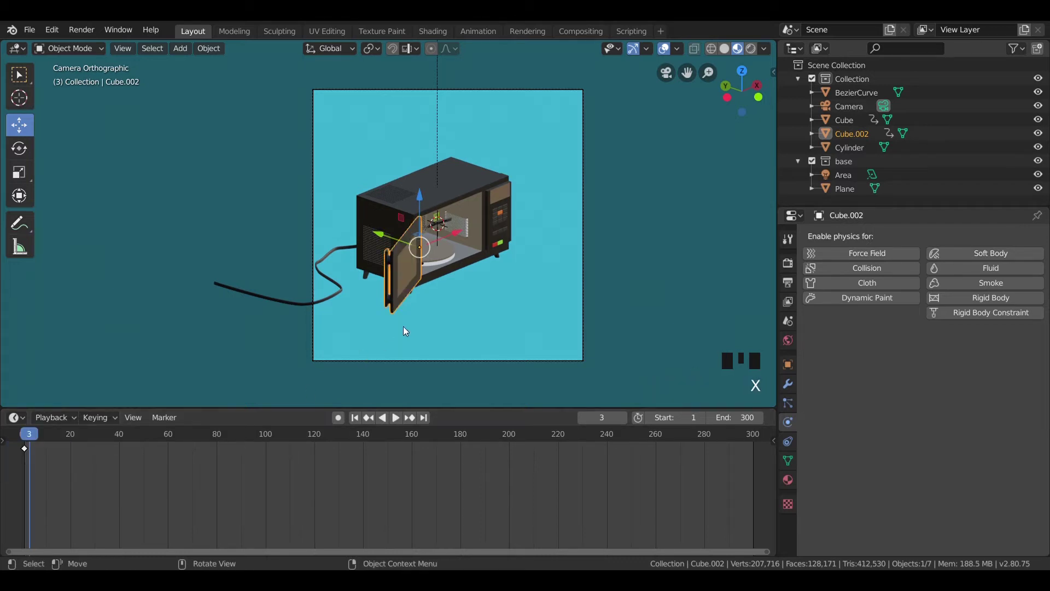
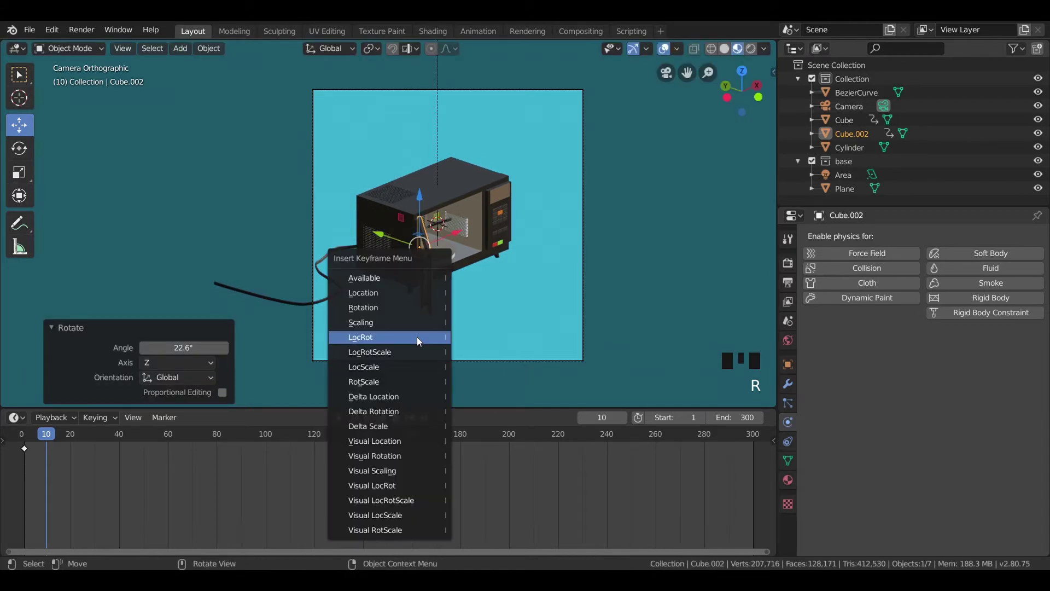
key(i)
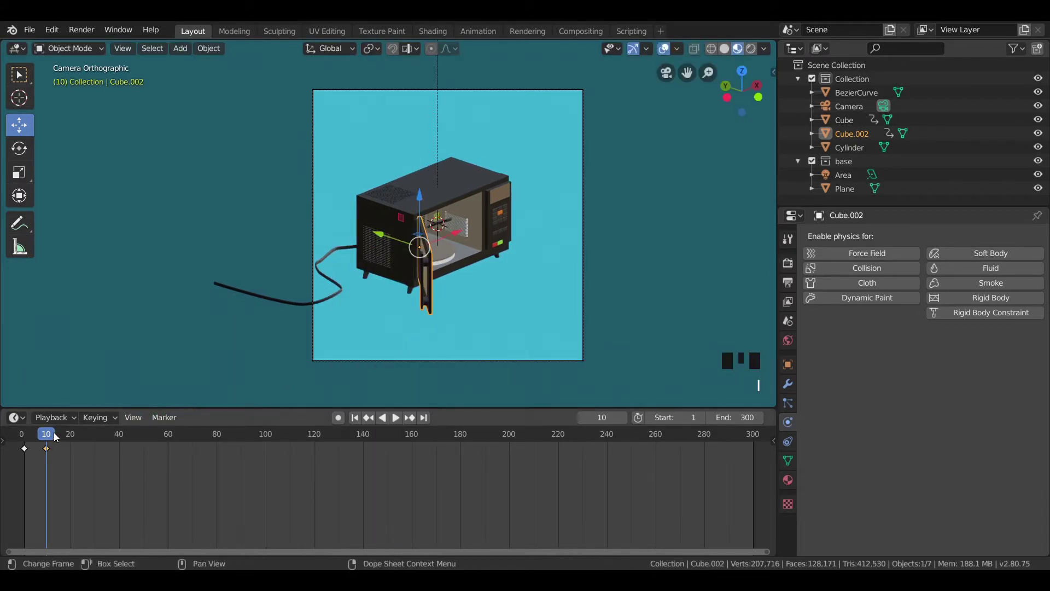
- Rotate the door further toward closed and key its pose at frames 20 and 34
drag(58, 439, 192, 396)
key(r)
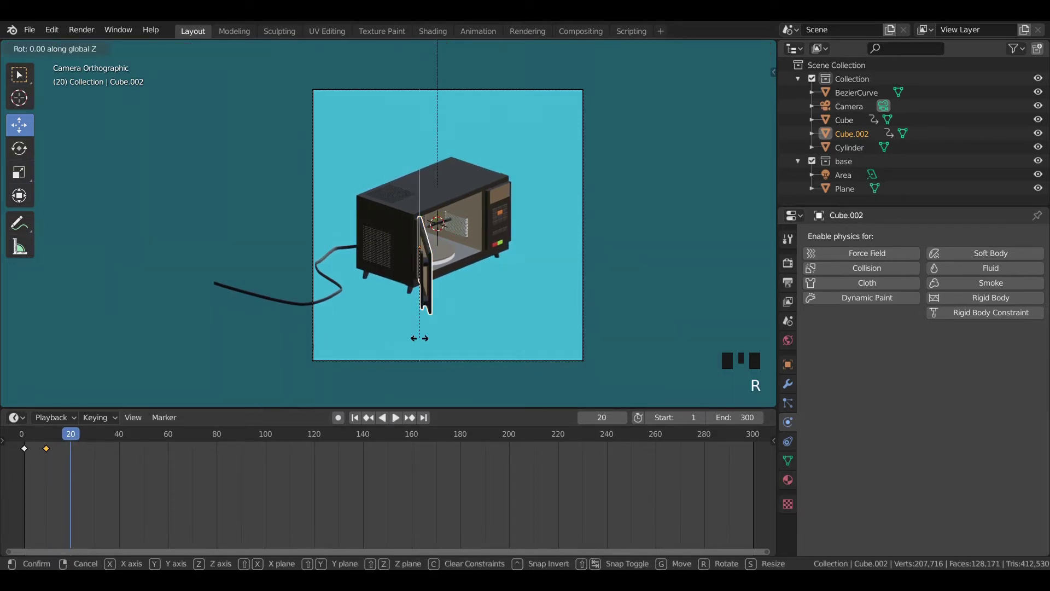
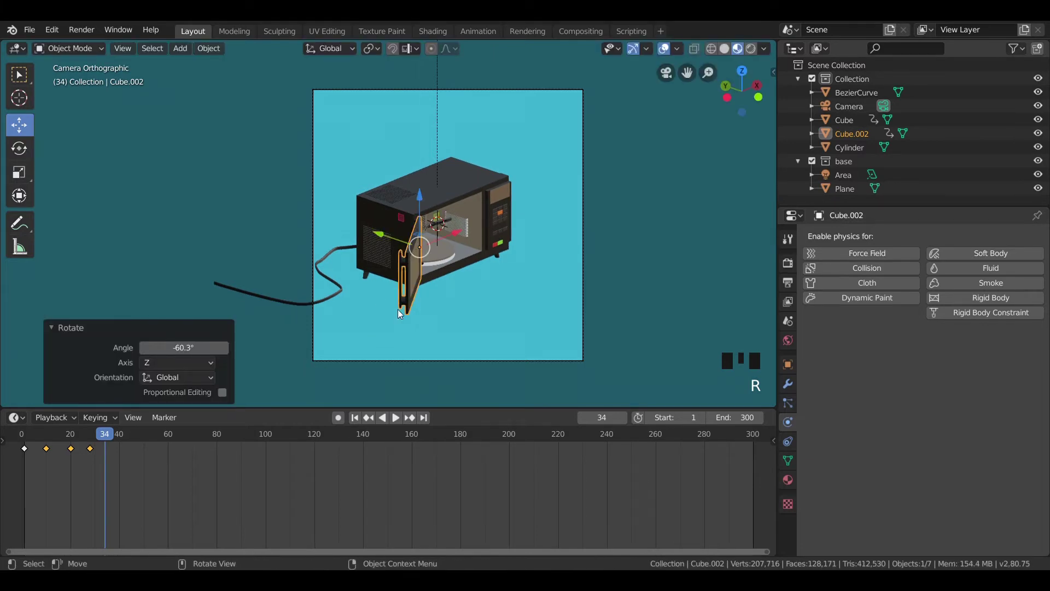
key(i)
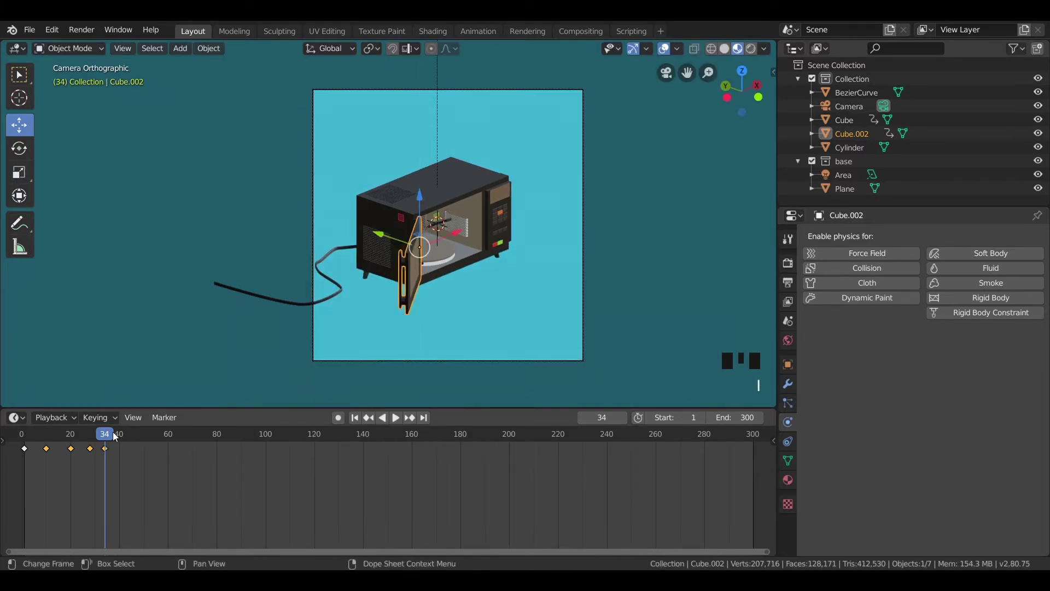
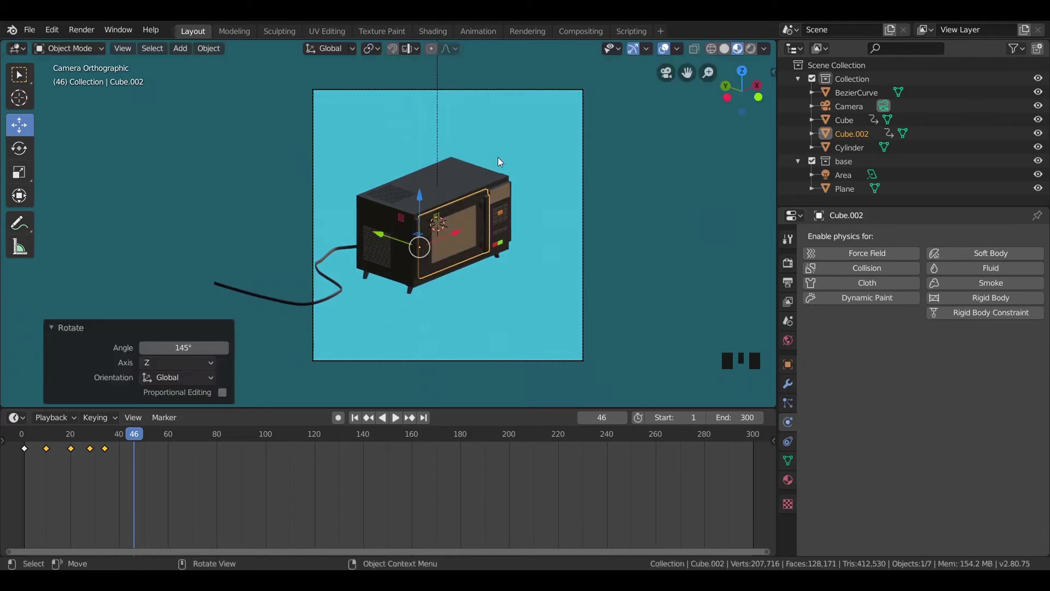
- From top view, rotate the door flush with the front and key it shut at frame 46
key(KP_7)
scroll(up, 3)
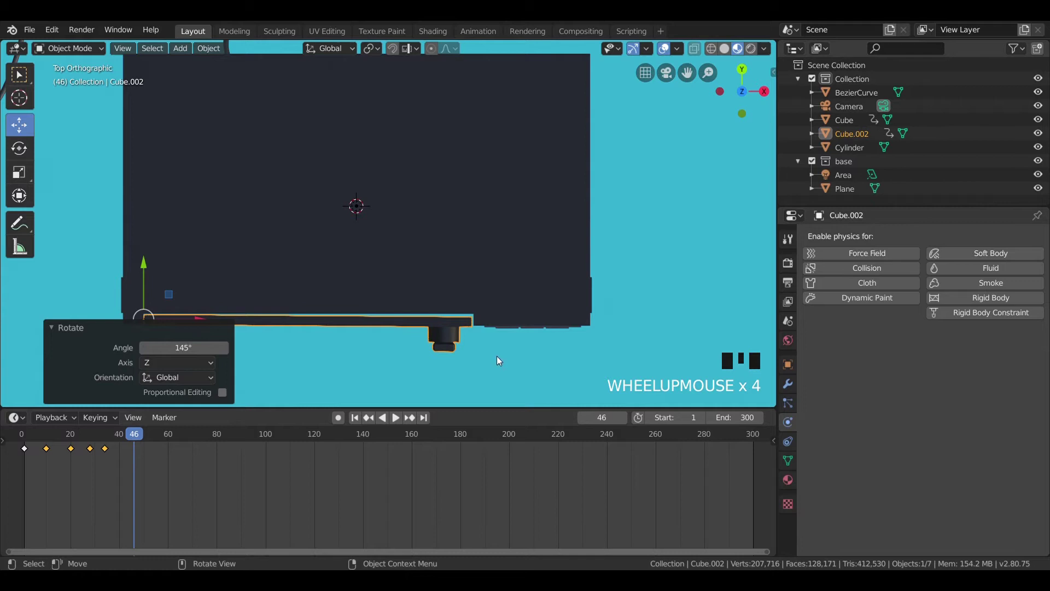
key(r)
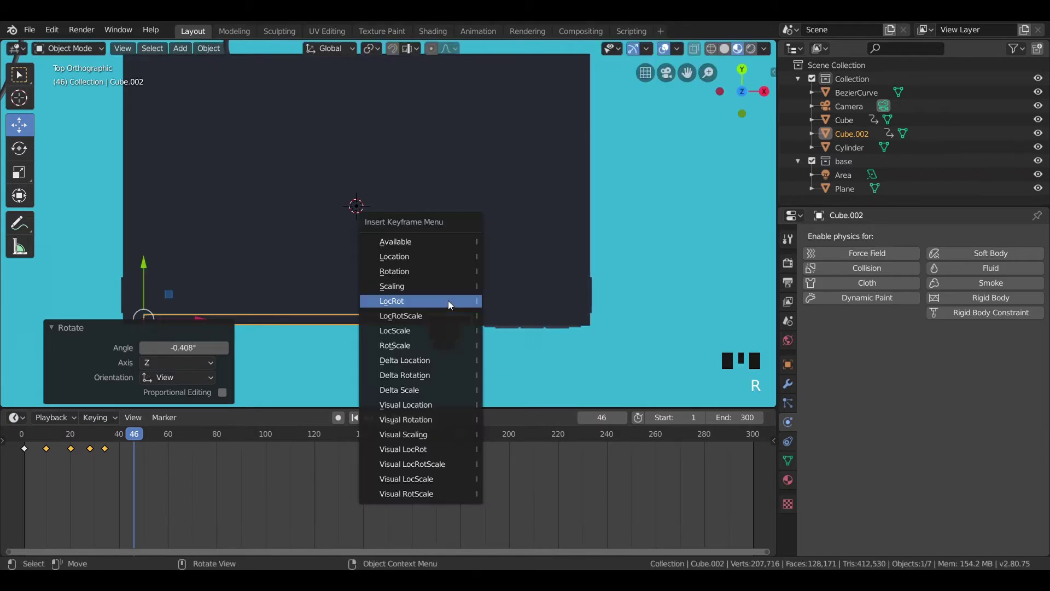
key(i)
key(KP_0)
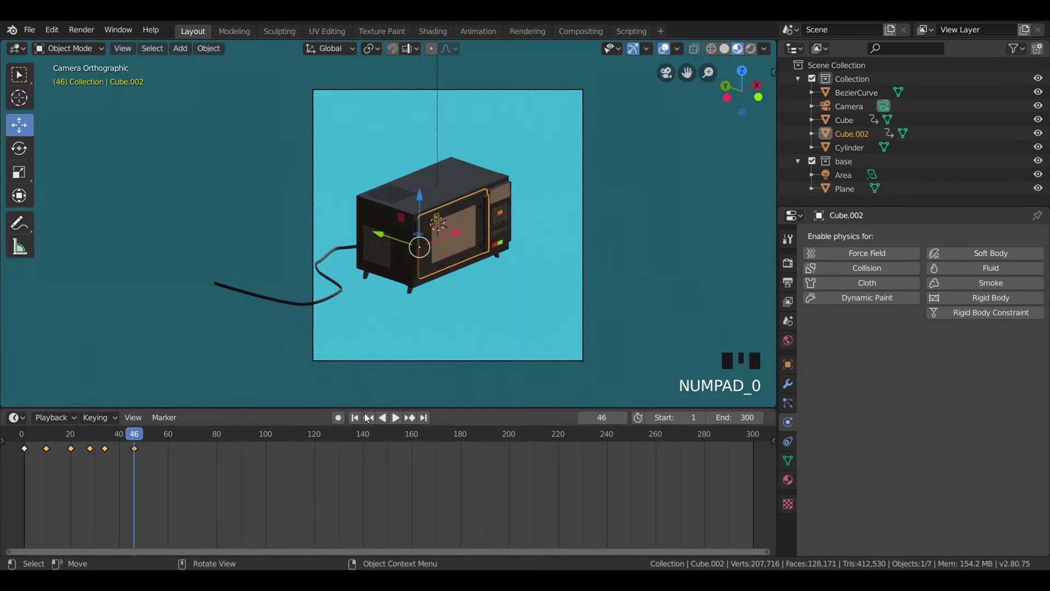
- Rewind and scrub through the door-closing animation to review it
click(357, 424)
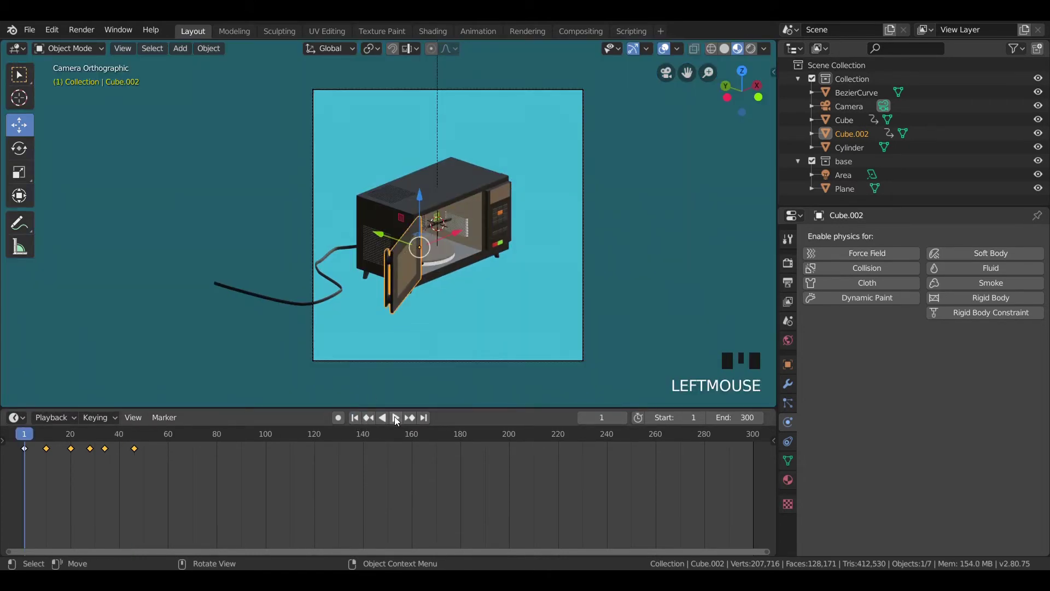
drag(396, 420, 380, 429)
drag(396, 422, 48, 451)
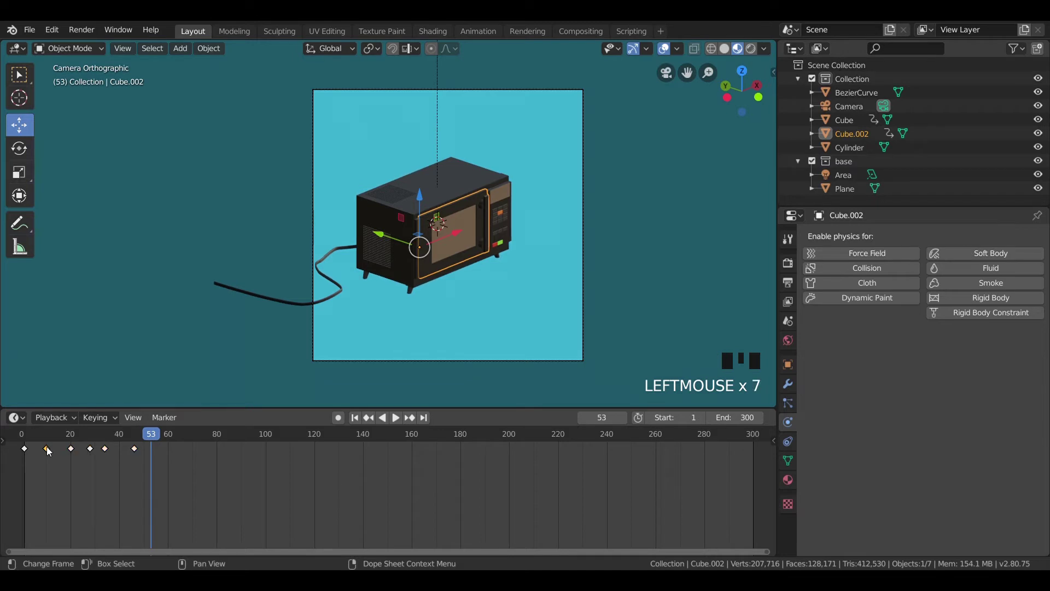
- Select the door's keyframes one by one in the dope sheet
click(72, 453)
click(91, 452)
click(111, 453)
click(132, 455)
click(135, 454)
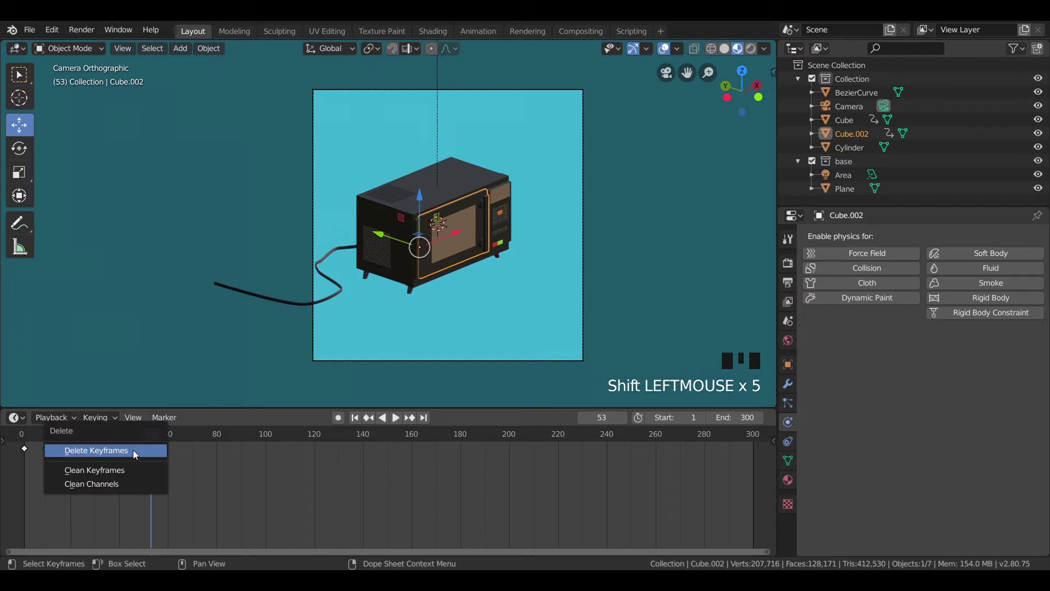
- Delete the selected keyframes, move to frame 30 and cancel an oversized door rotation
key(x)
drag(145, 439, 97, 443)
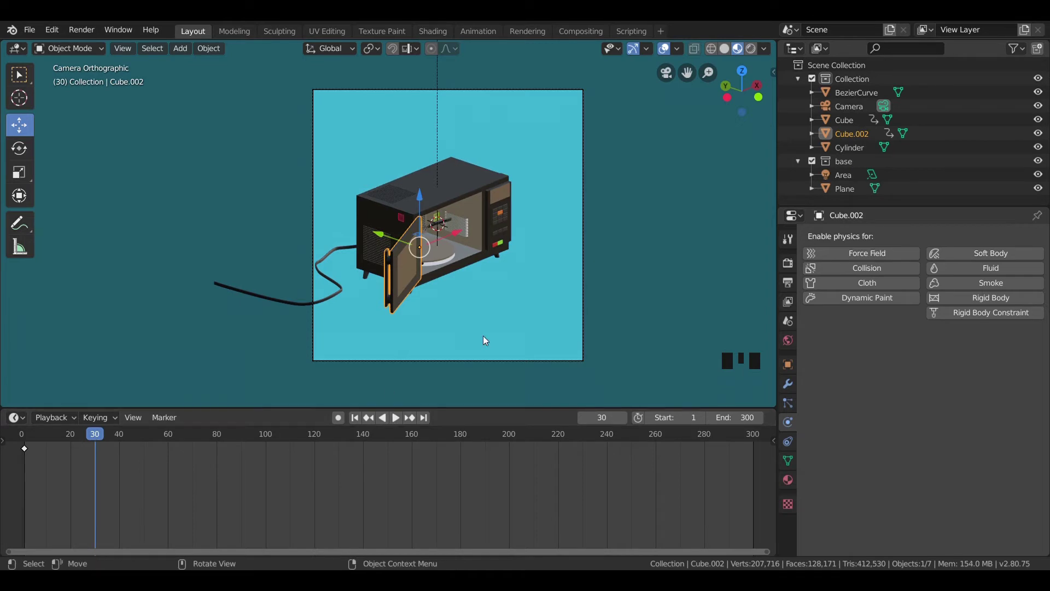
key(r)
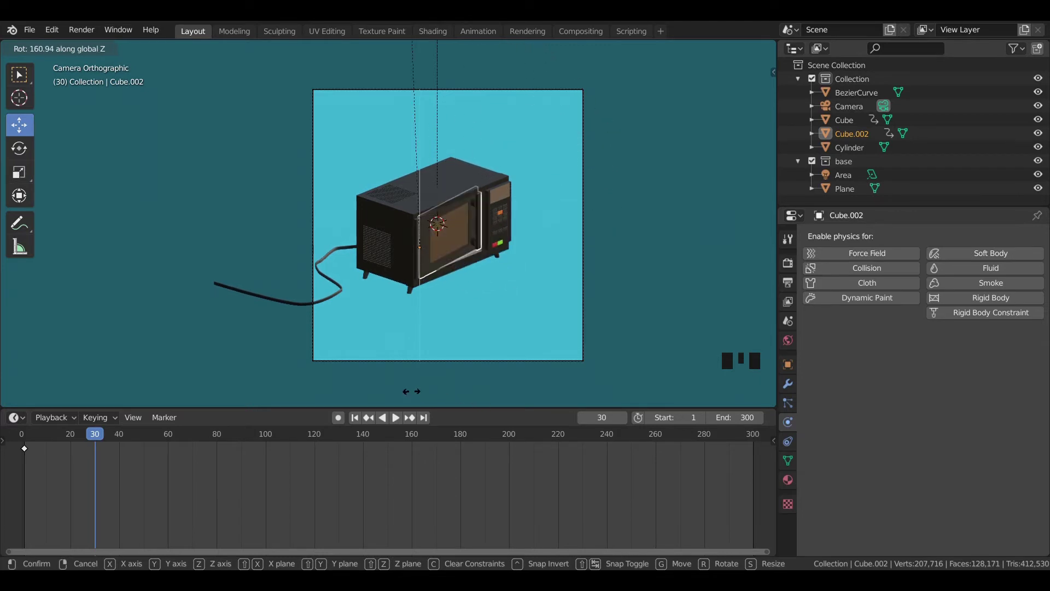
key(KP_7)
- From top view, rotate the door slightly about the vertical axis and key it at frame 30
key(r)
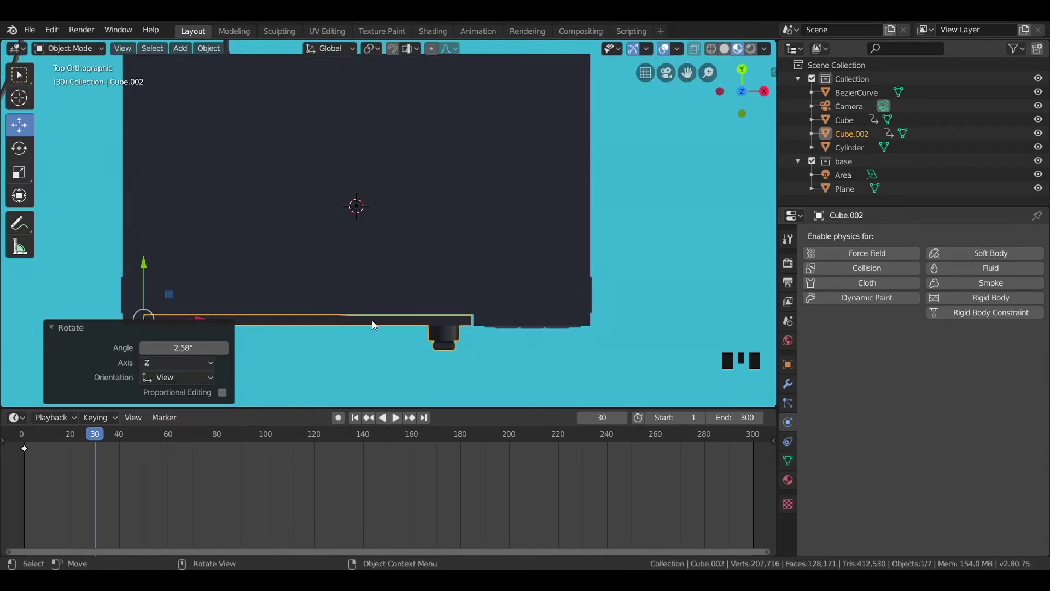
key(i)
key(KP_3)
scroll(down, 3)
- Try a small rotation on the body and door, then undo it
click(442, 271)
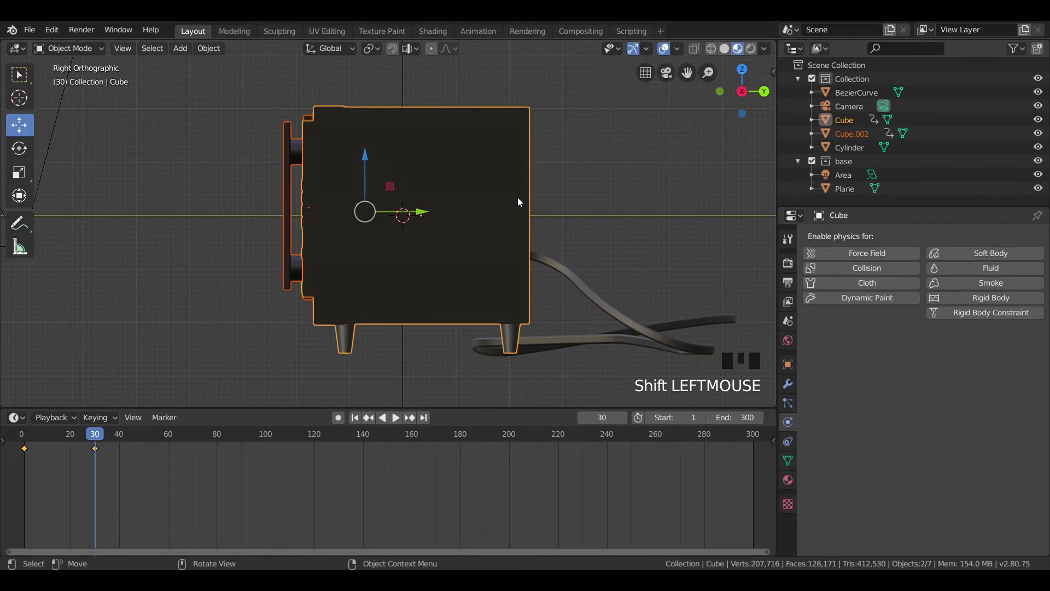
key(r)
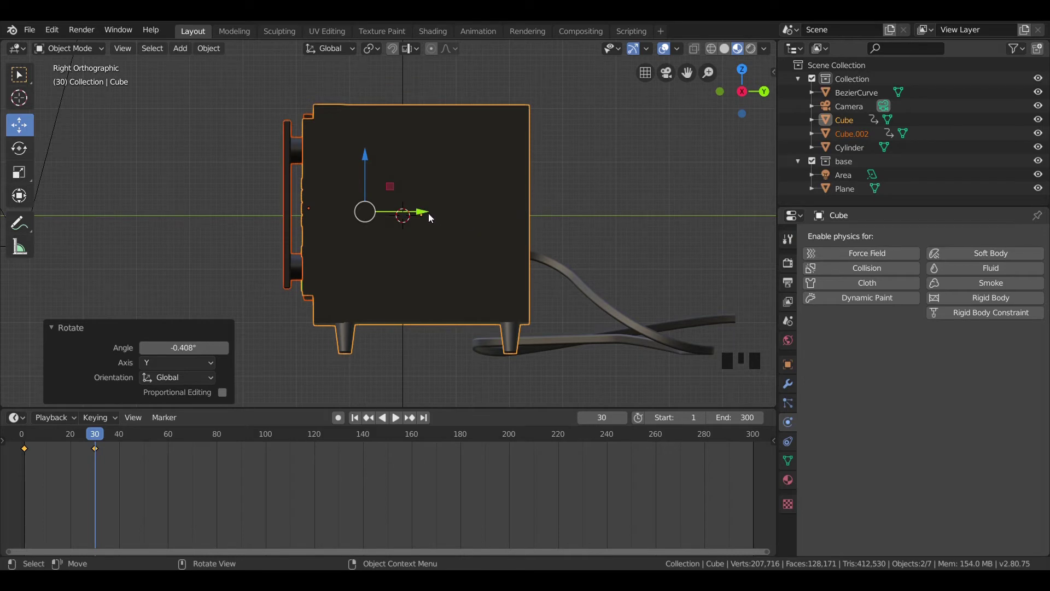
key(ctrl+z)
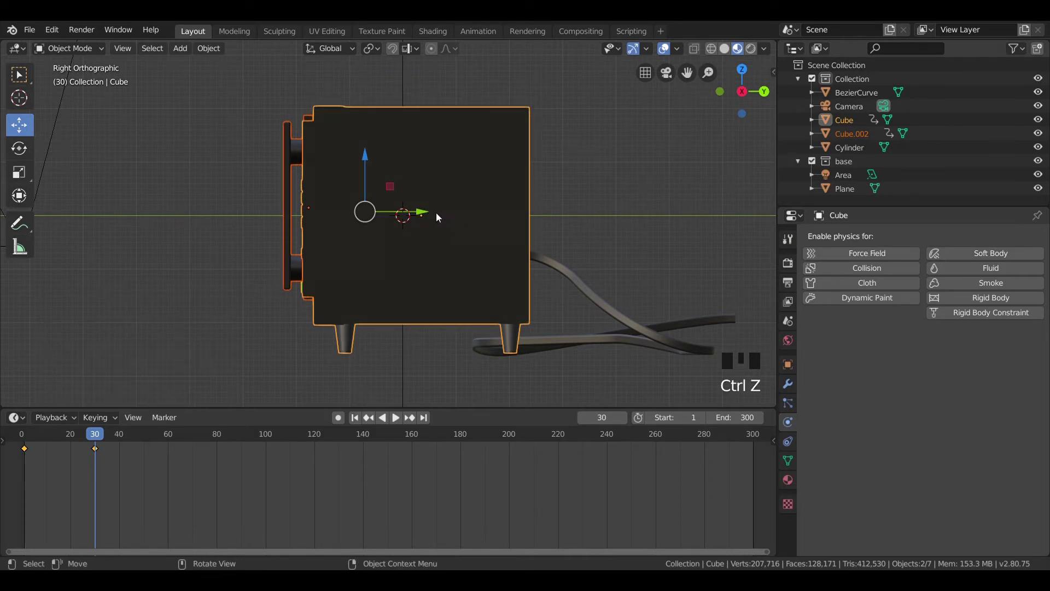
- Scrub to frame 44 and back to 30, select only the oven body, then settle at frame 45
drag(429, 215, 45, 441)
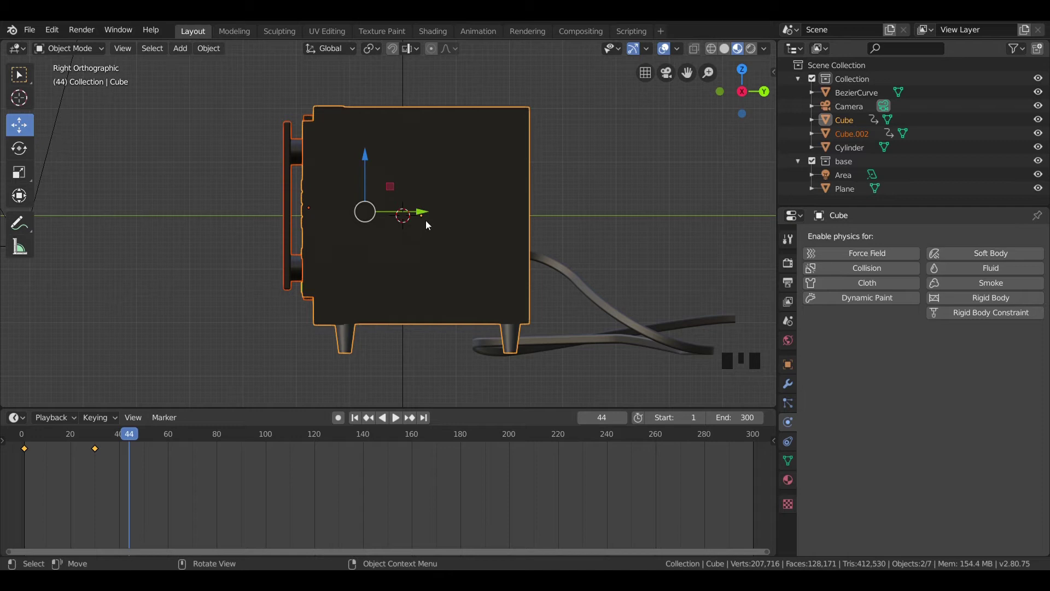
drag(137, 435, 413, 284)
click(413, 284)
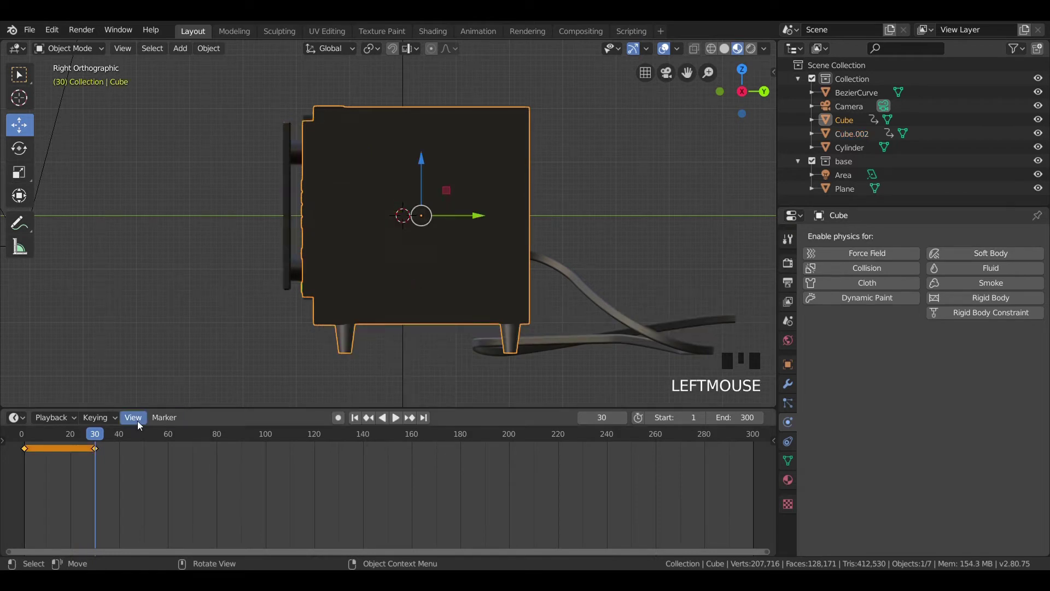
drag(106, 439, 134, 440)
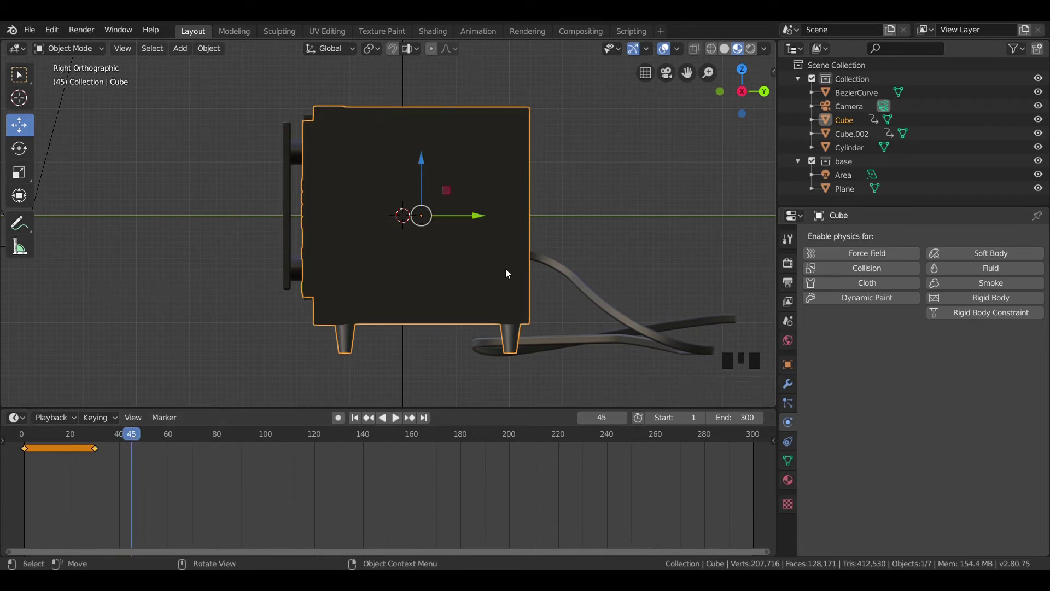
- Select the door, rotate it slightly and key its location and rotation at frame 45
click(292, 226)
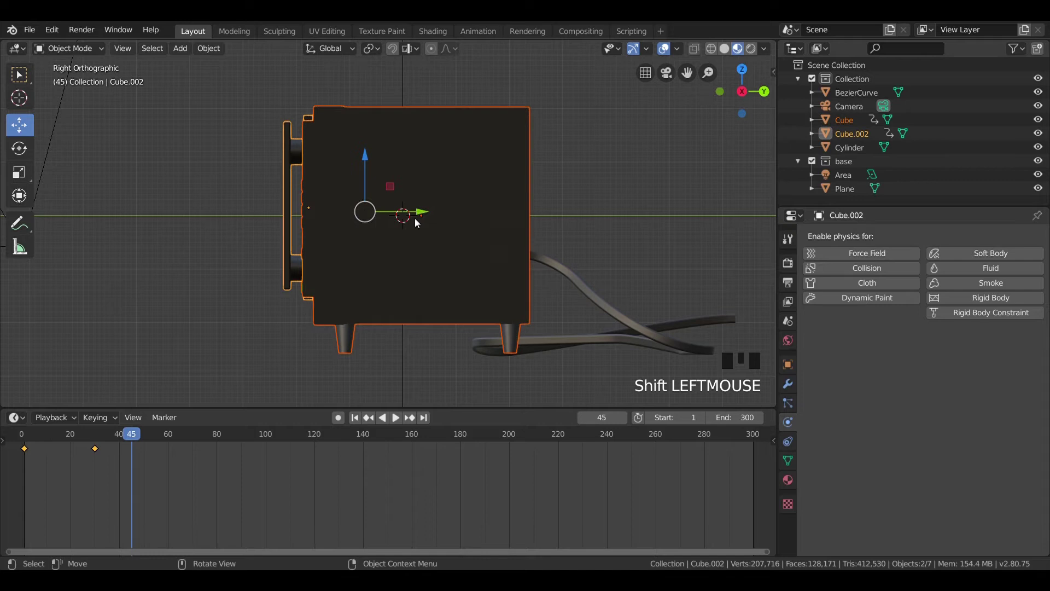
click(424, 216)
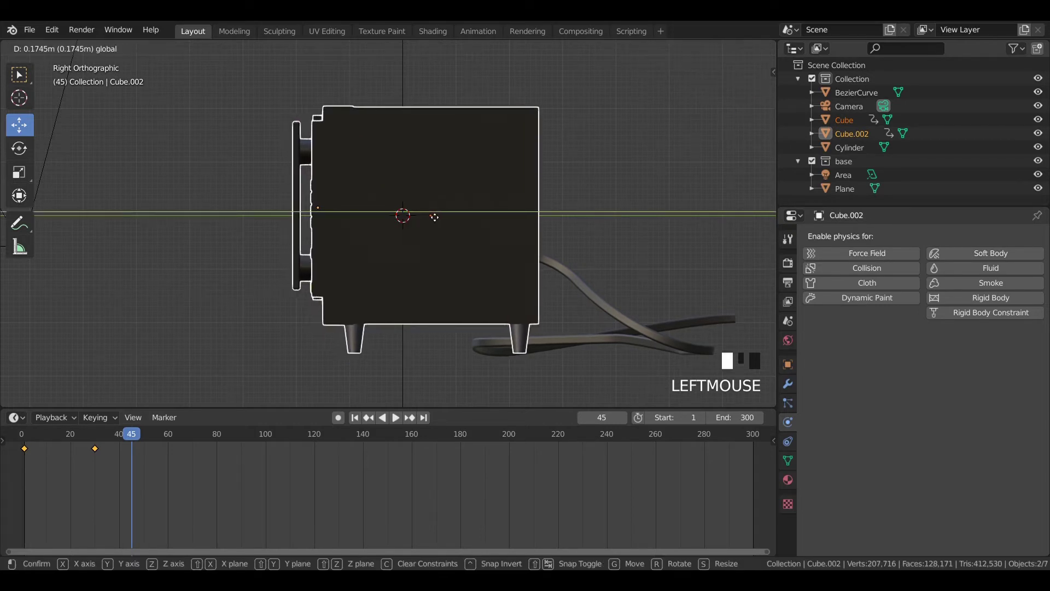
key(r)
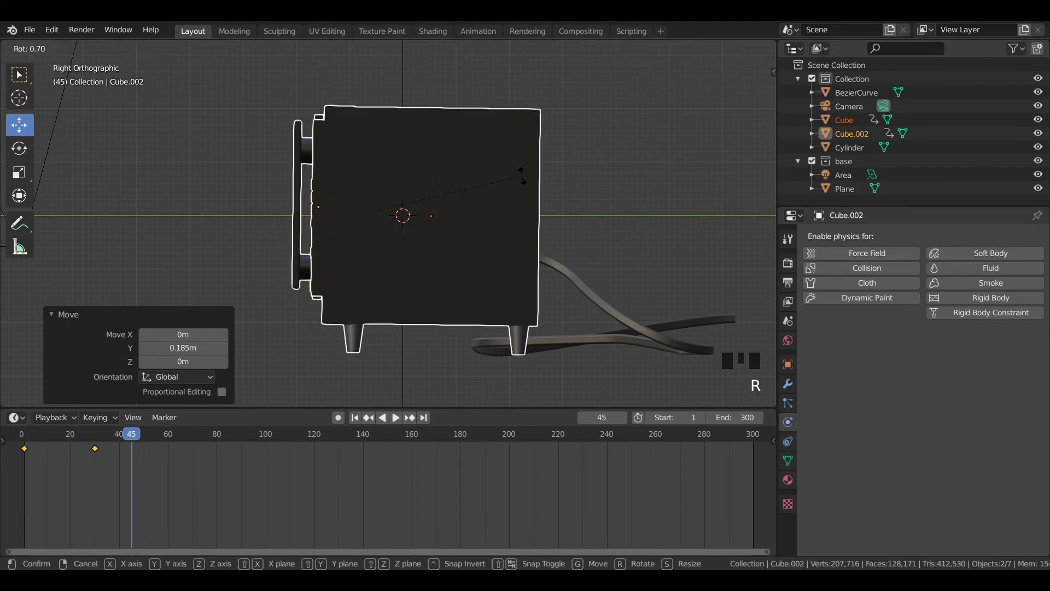
click(441, 213)
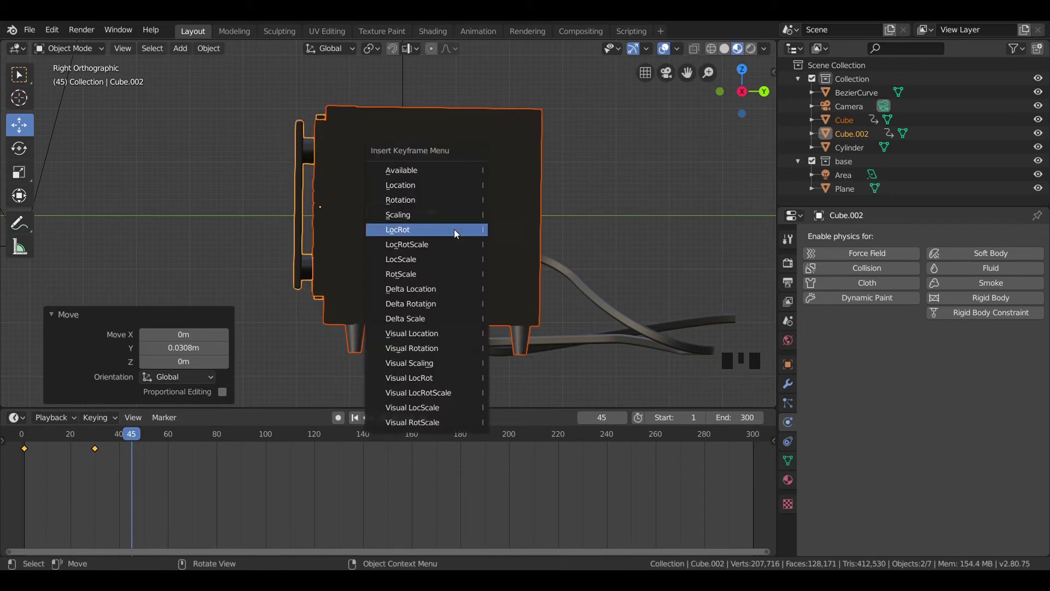
click(275, 256)
- Reselect the door, jump to frame 49 and rotate it about -0.77° further
click(299, 257)
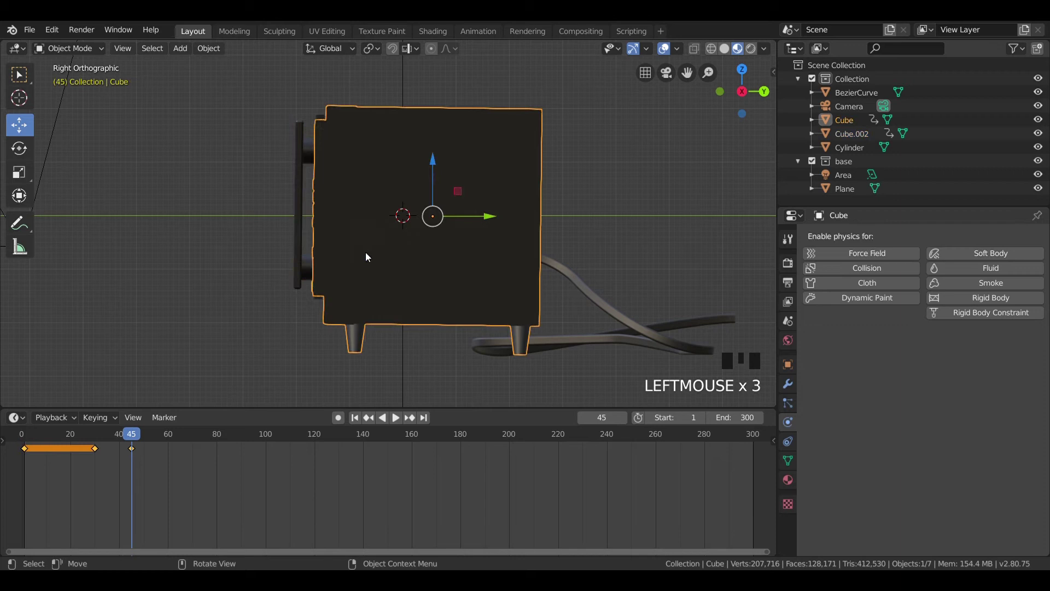
click(305, 278)
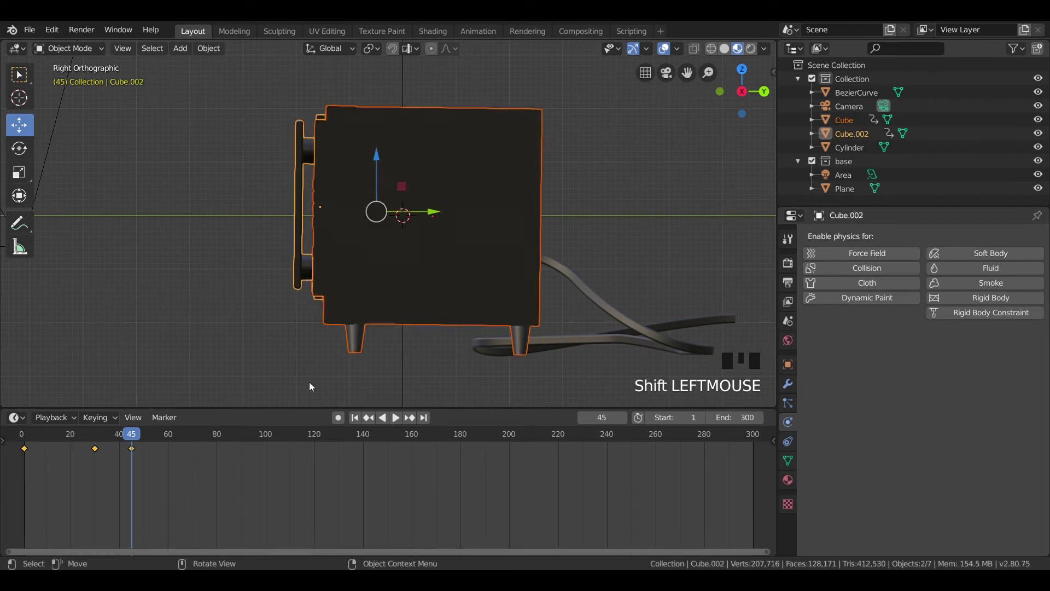
click(138, 435)
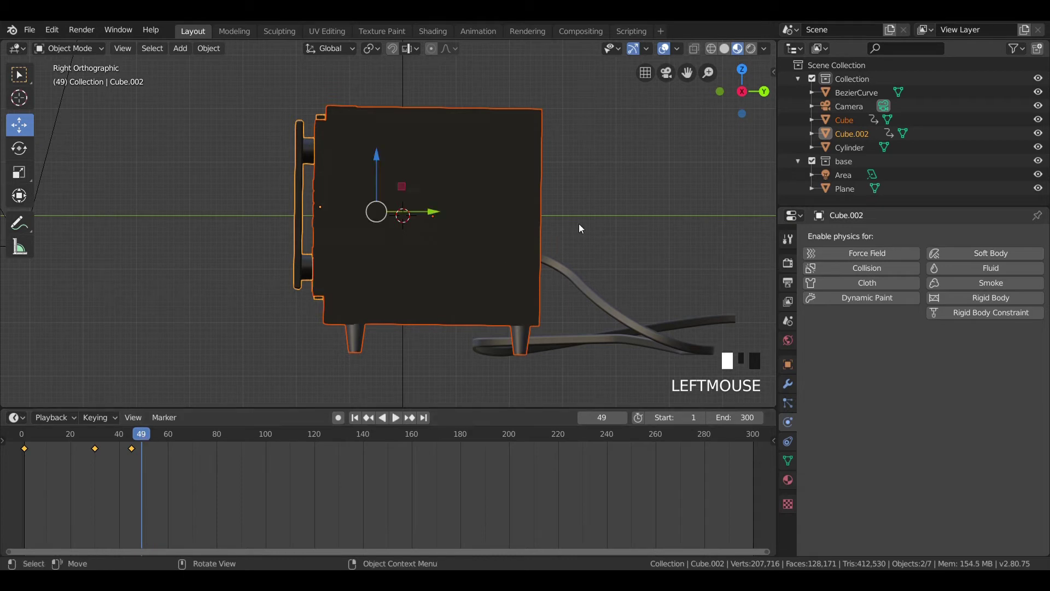
key(r)
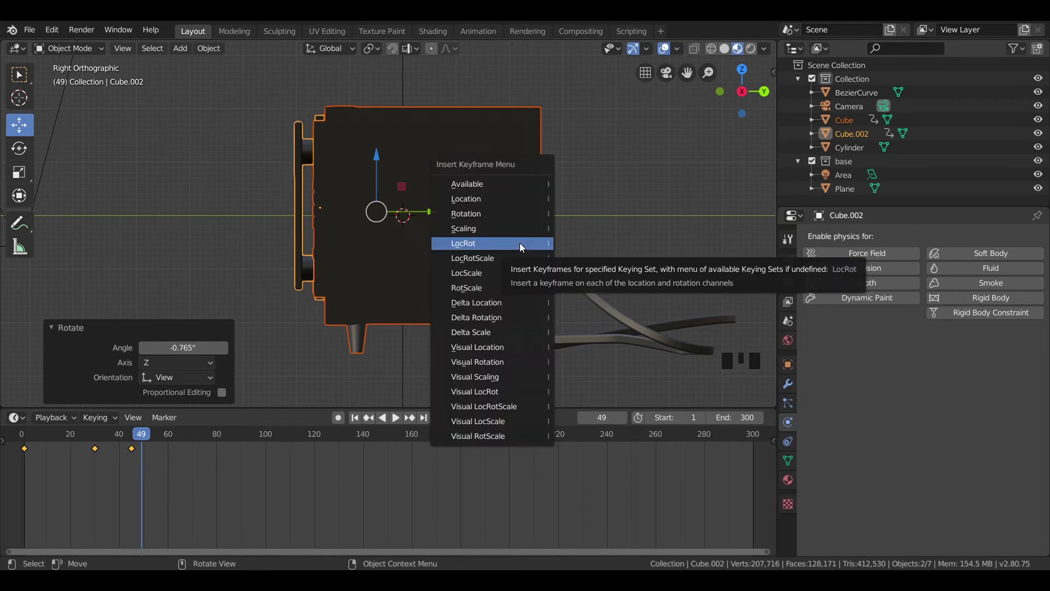
- Key the door at frame 49, then play and scrub the animation from the camera view
key(i)
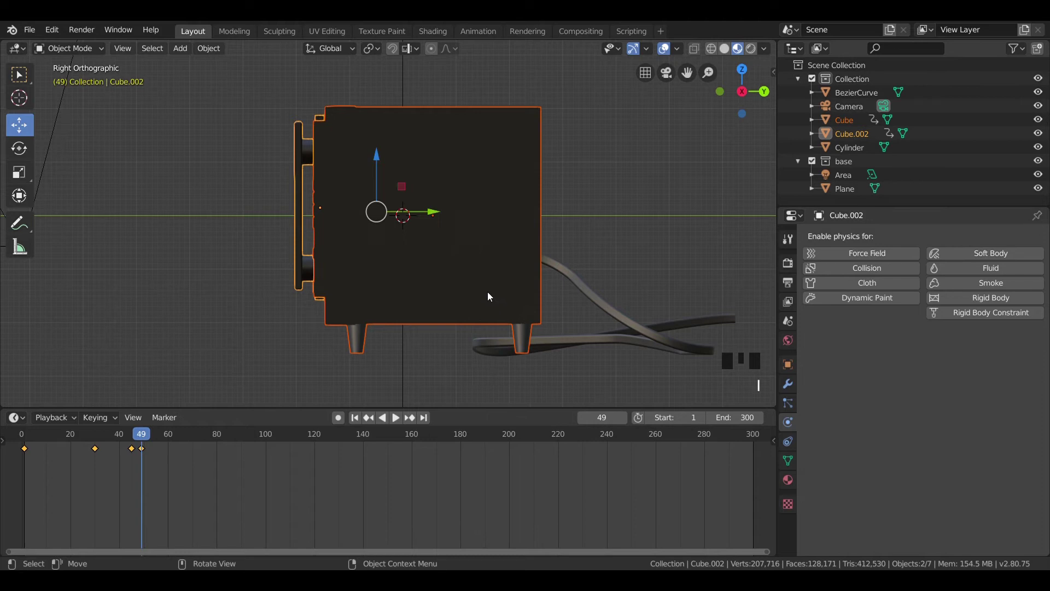
key(KP_0)
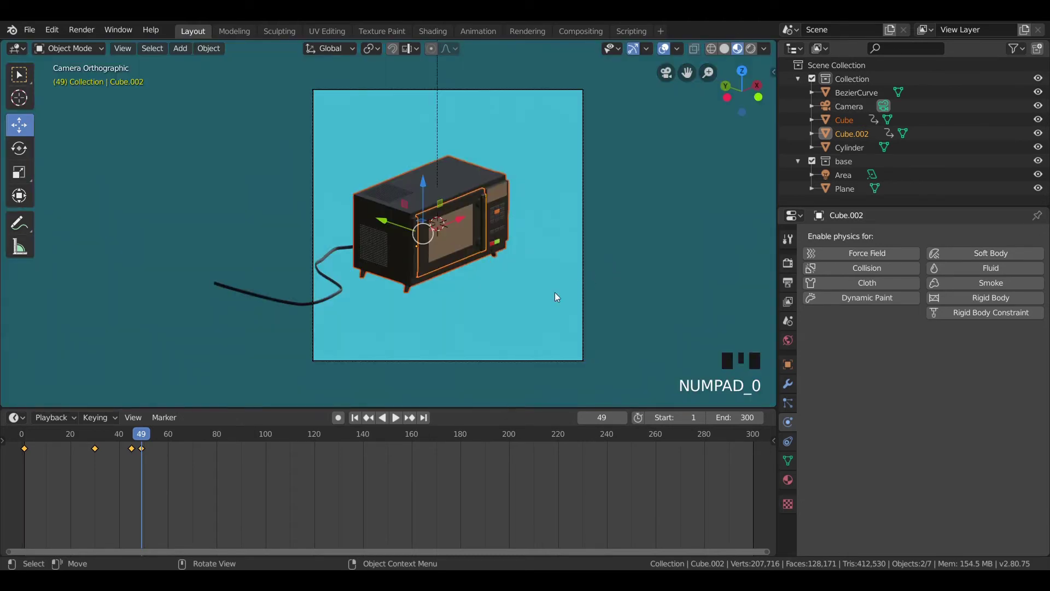
drag(354, 423, 657, 197)
key(space)
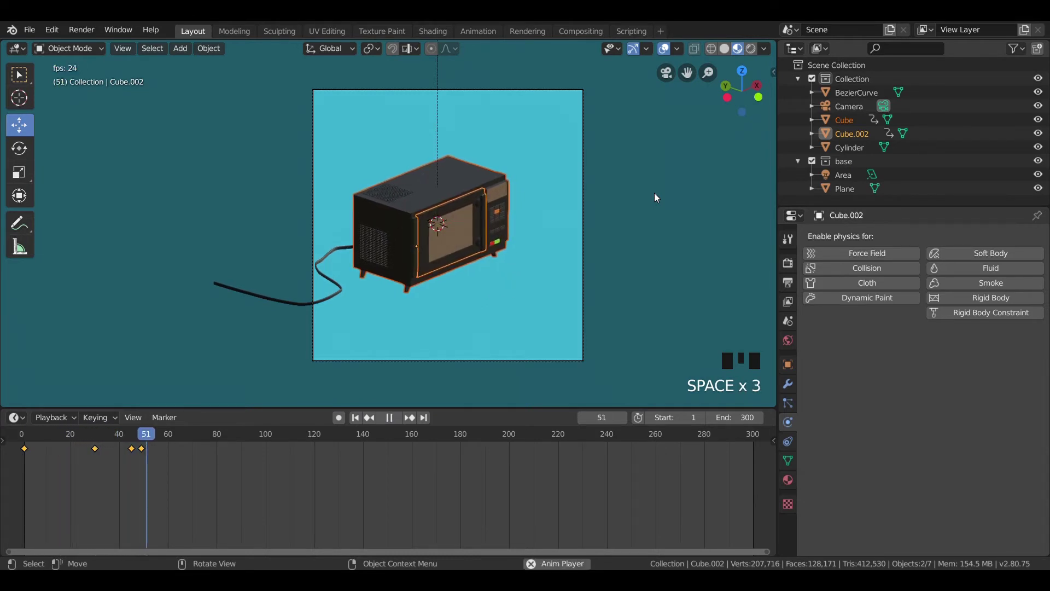
key(space)
drag(231, 440, 675, 276)
key(space)
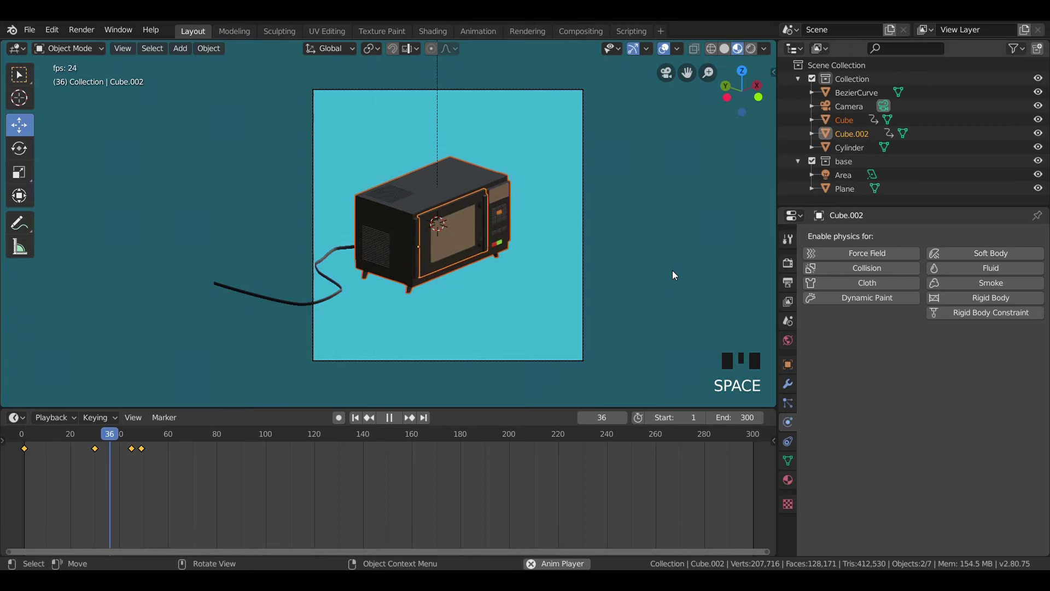
key(space)
- Switch the viewport to solid shading, replay the animation and rest at frame 30
drag(217, 445, 398, 303)
key(z)
key(space)
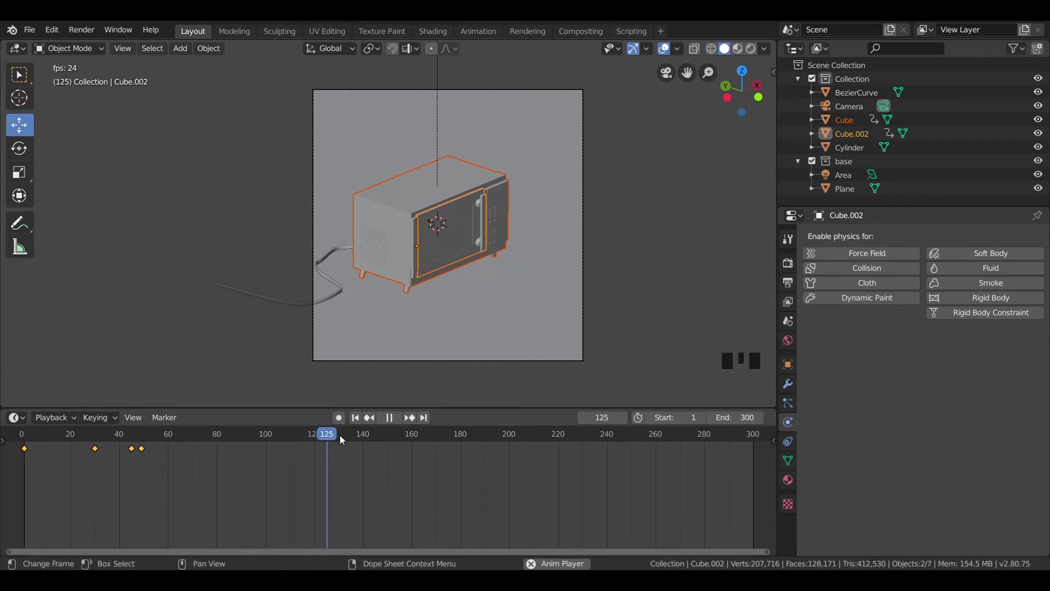
drag(369, 438, 65, 449)
drag(172, 437, 218, 437)
key(space)
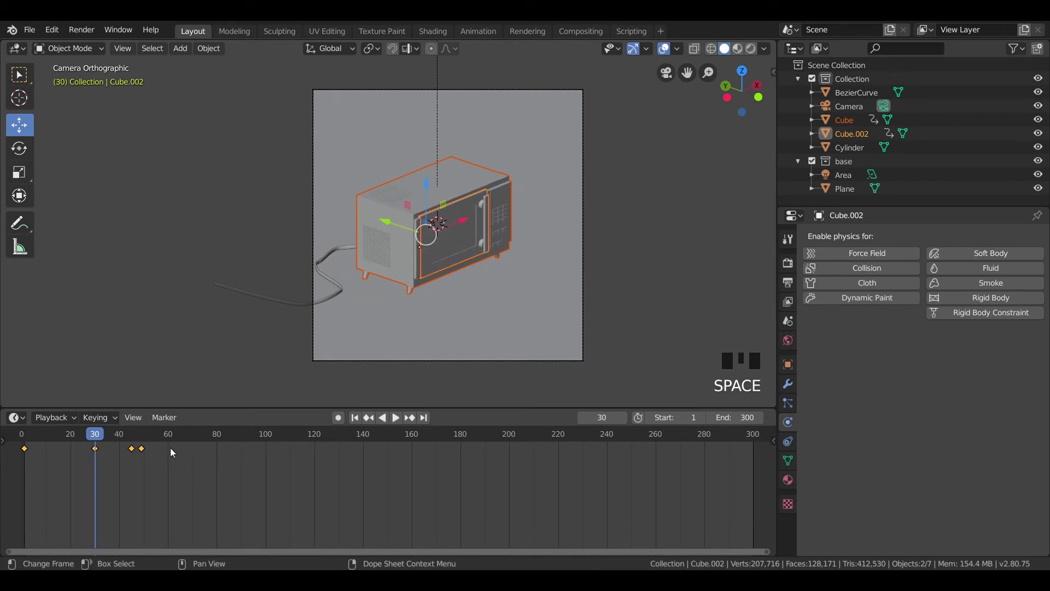
- Select the door's keyframes at frames 30, 45 and 49, undoing mis-selections along the way
click(141, 452)
click(132, 454)
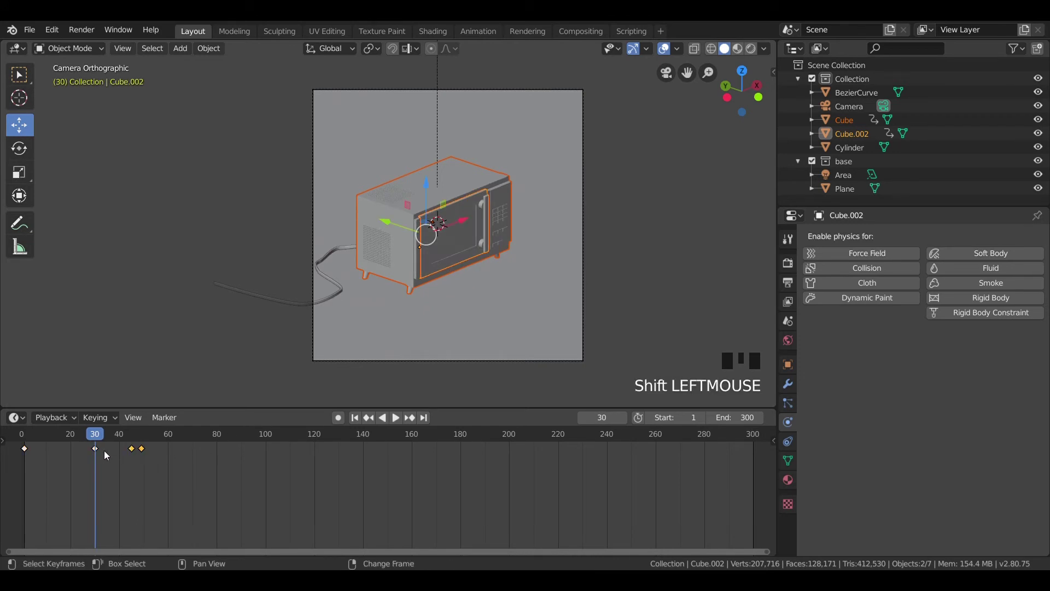
click(95, 452)
click(145, 453)
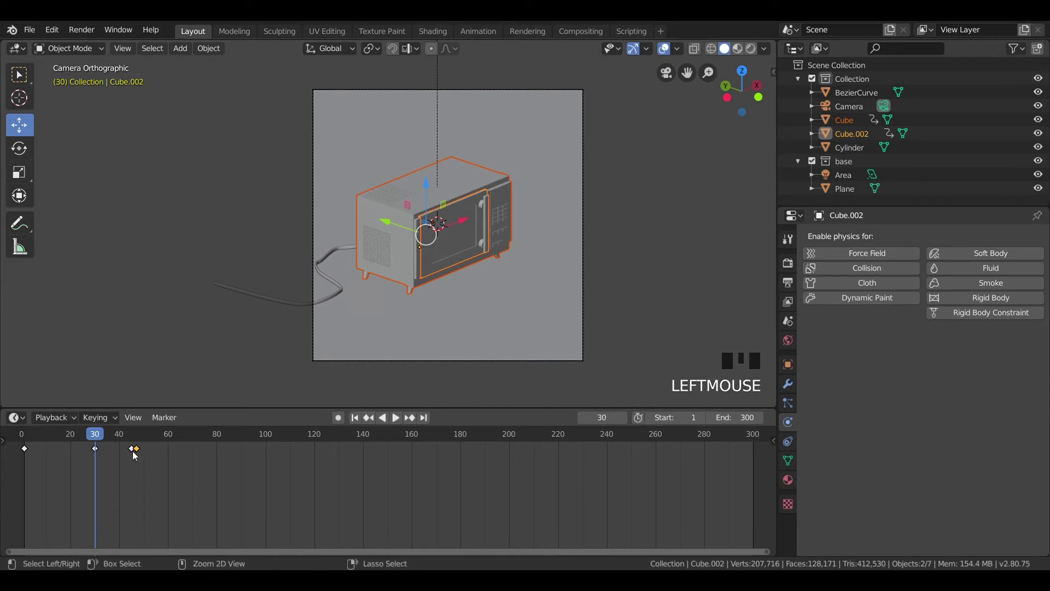
key(ctrl+z)
click(133, 453)
click(98, 452)
click(145, 451)
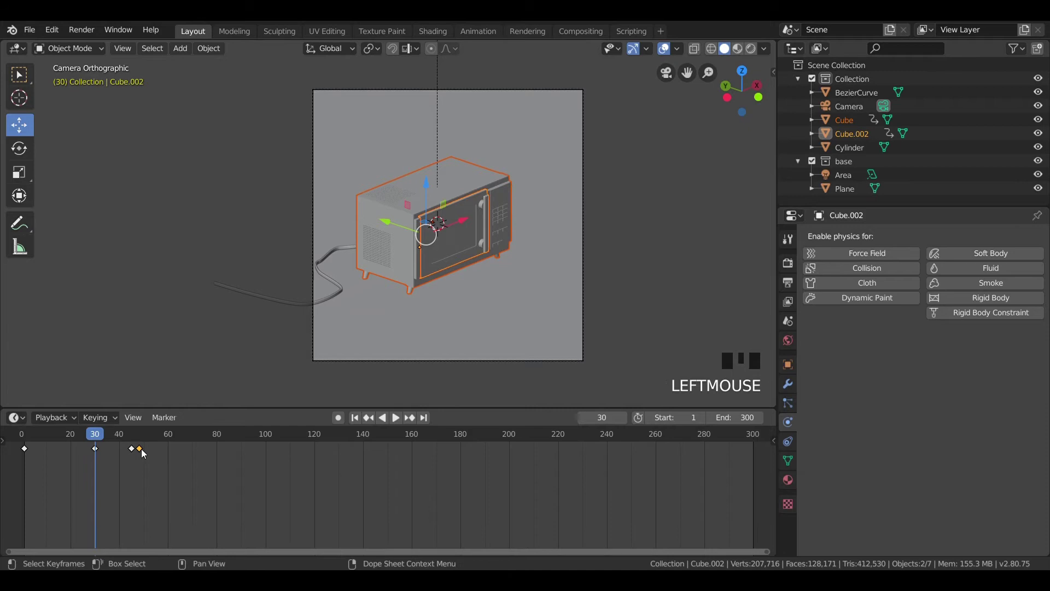
key(ctrl+z)
click(134, 451)
- Slide the door's later keyframes about 8 frames earlier, toward frames 35 and 40
drag(97, 454, 322, 459)
key(shift+Left)
key(shift+Left)
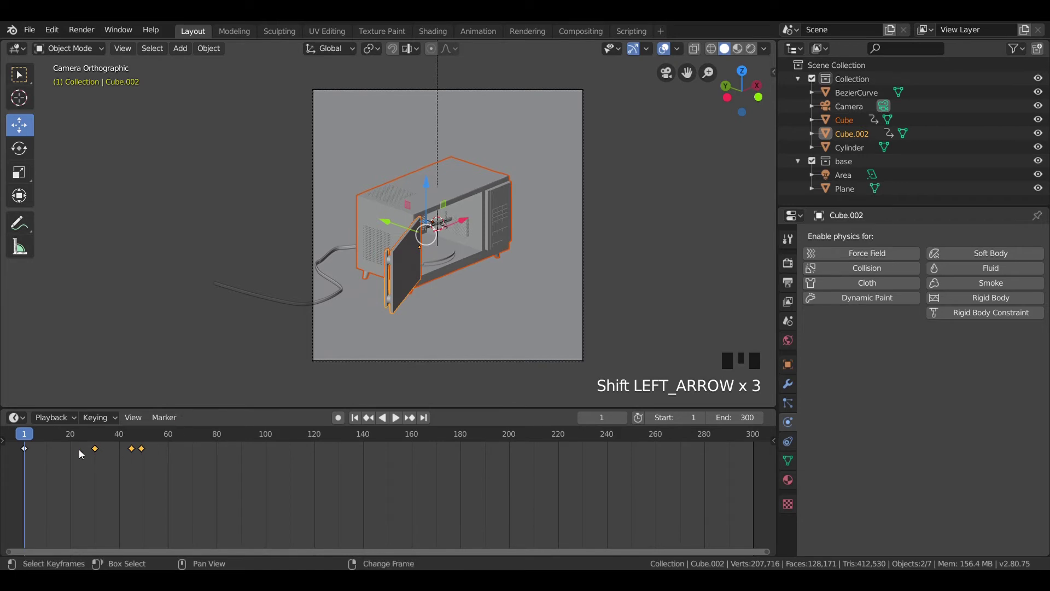
click(96, 452)
click(96, 454)
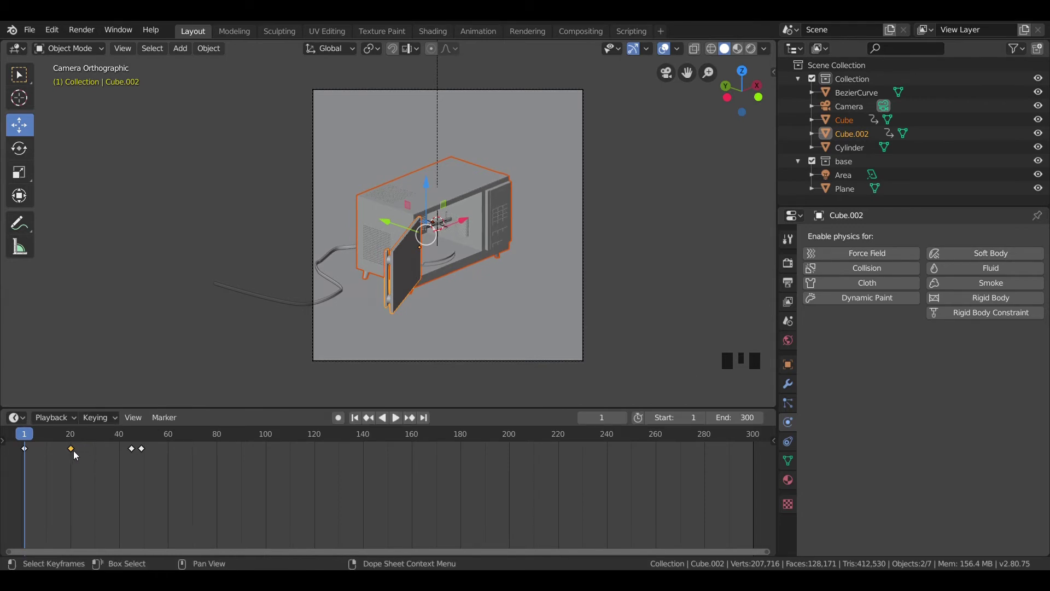
drag(130, 452, 142, 453)
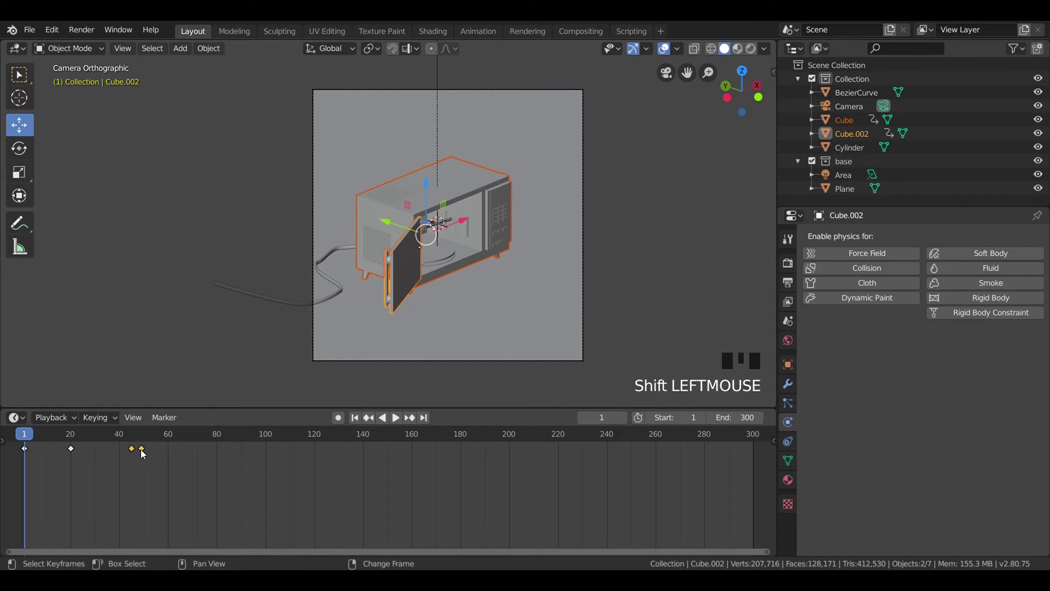
click(132, 455)
click(133, 453)
click(143, 453)
click(142, 452)
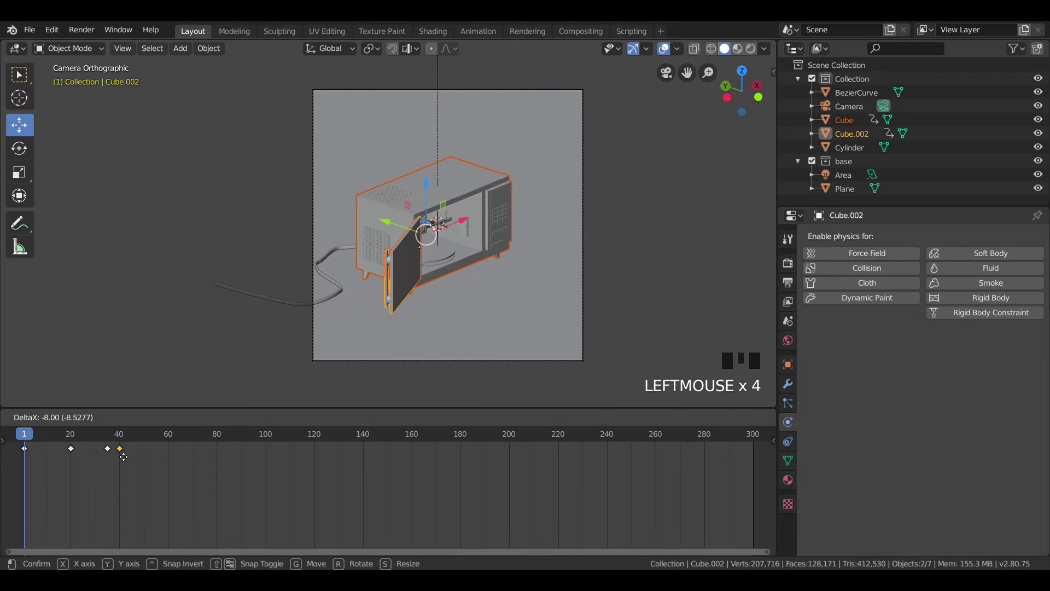
- Play and scrub the door animation repeatedly to check its timing
key(space)
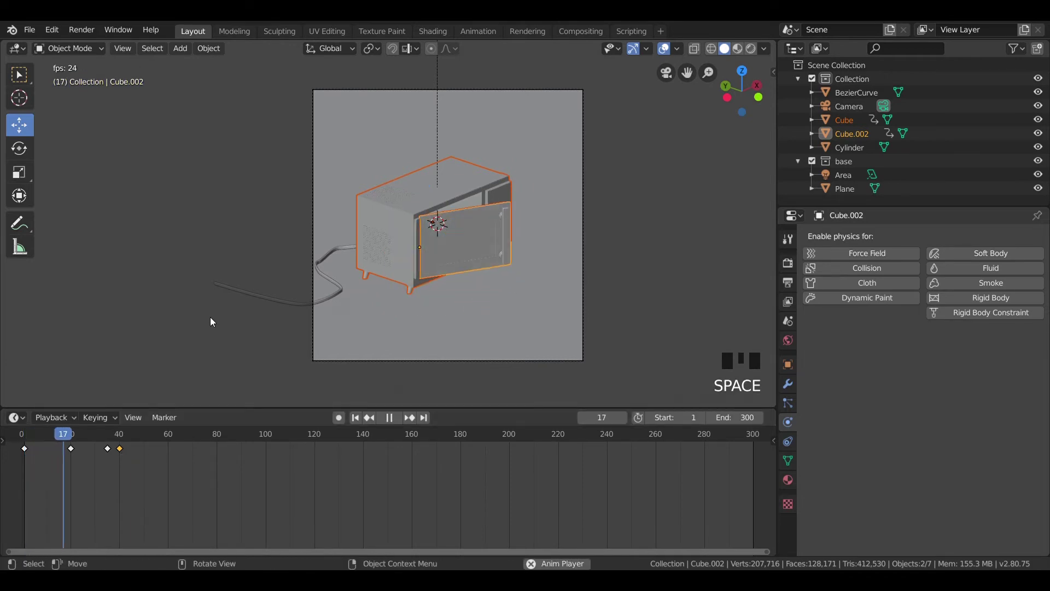
key(space)
drag(146, 442, 108, 333)
key(space)
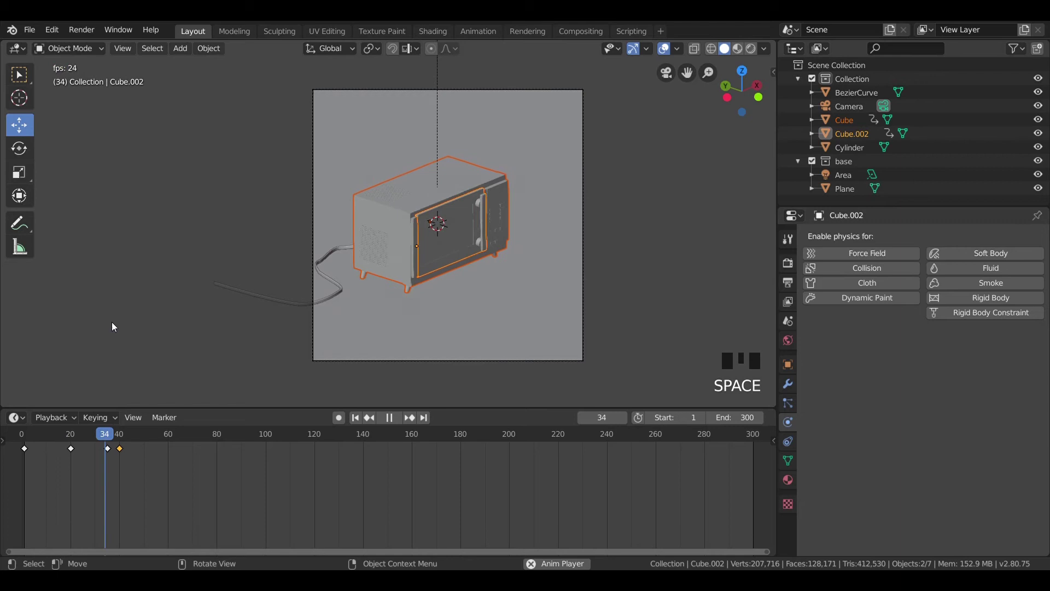
key(space)
drag(121, 445, 106, 318)
- Replay once more and leave the timeline at frame 90 with the door shut
key(space)
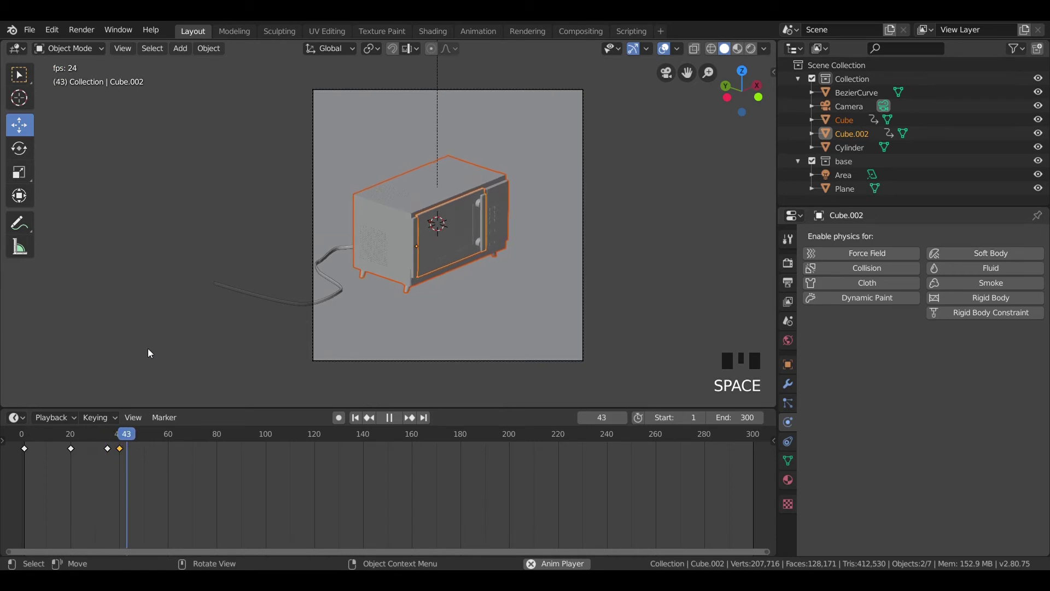
drag(168, 441, 632, 314)
key(space)
drag(132, 441, 246, 440)
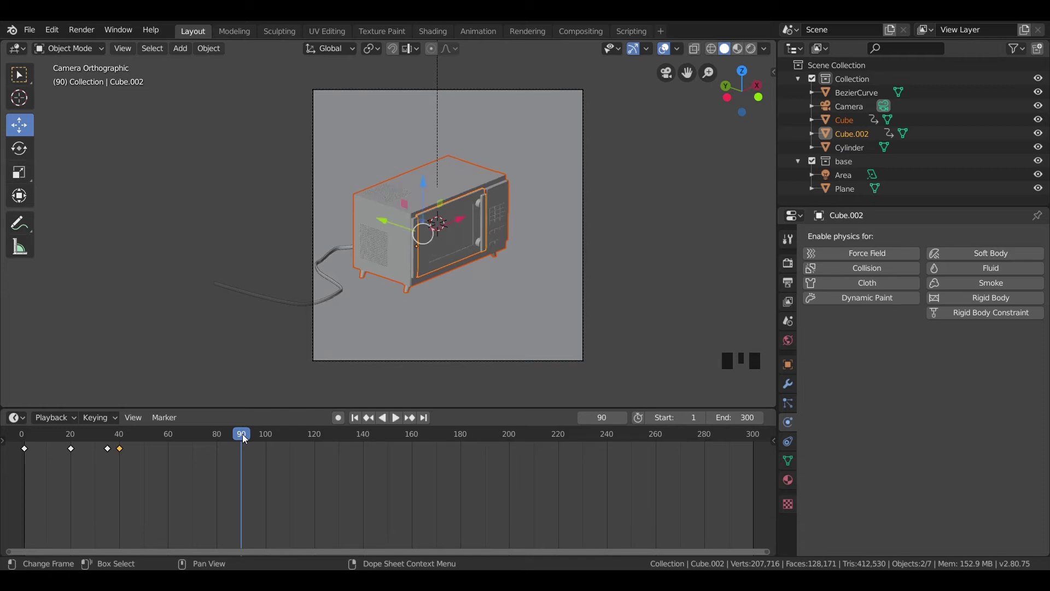
- Delete the door's stray later keyframes, keeping frames 1 and 20, and replay to check
click(461, 253)
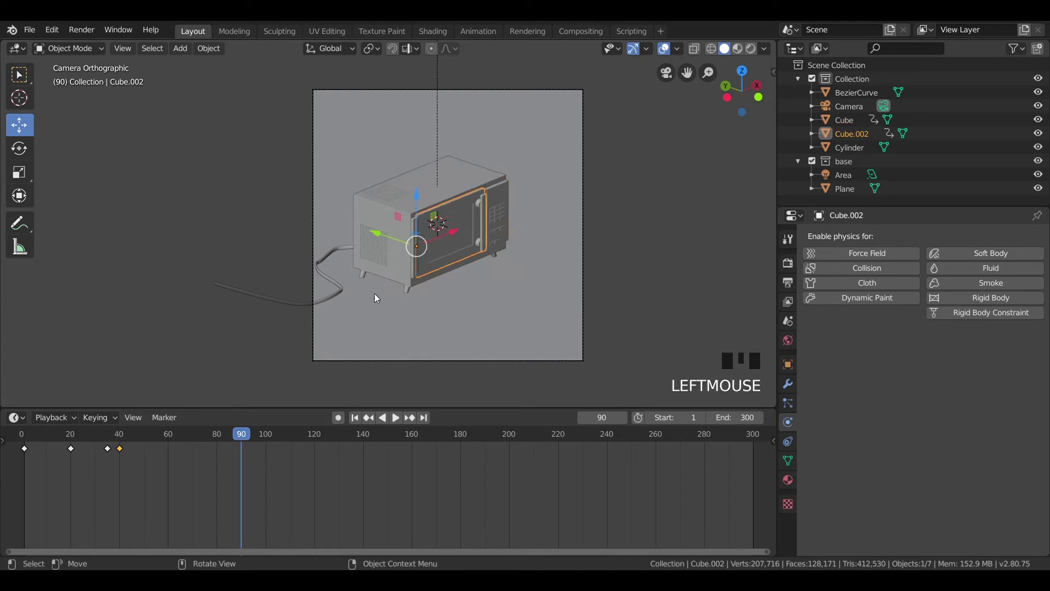
click(122, 452)
key(x)
click(109, 454)
key(x)
drag(247, 438, 115, 360)
key(space)
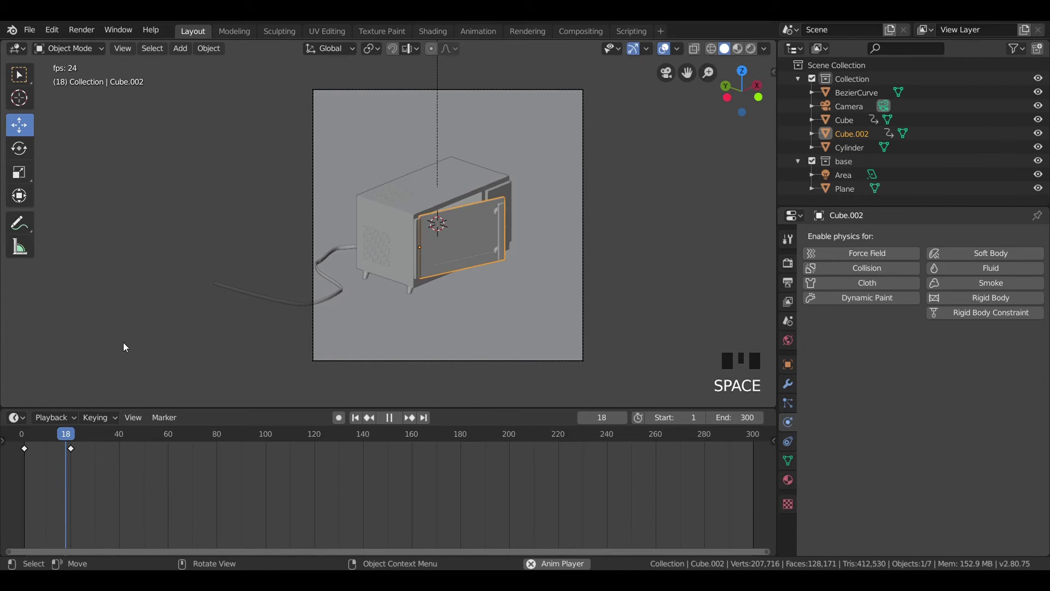
key(space)
- Delete the body's later keyframes so it keeps only frame 1
click(381, 269)
drag(109, 454, 129, 464)
key(x)
click(76, 452)
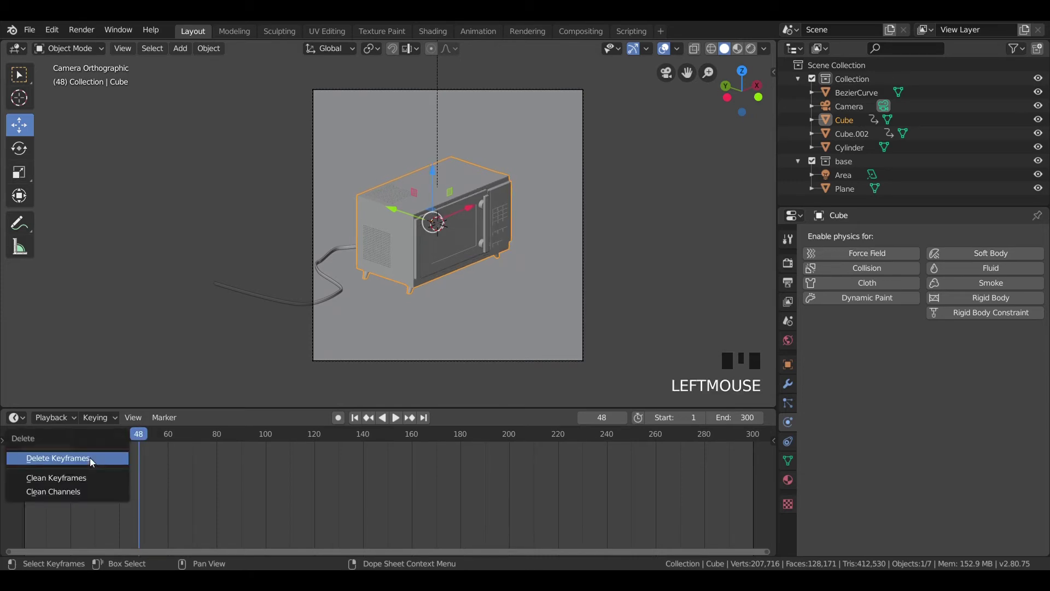
key(x)
- Replay the cleaned animation and return the timeline to frame 90
drag(139, 438, 316, 289)
key(space)
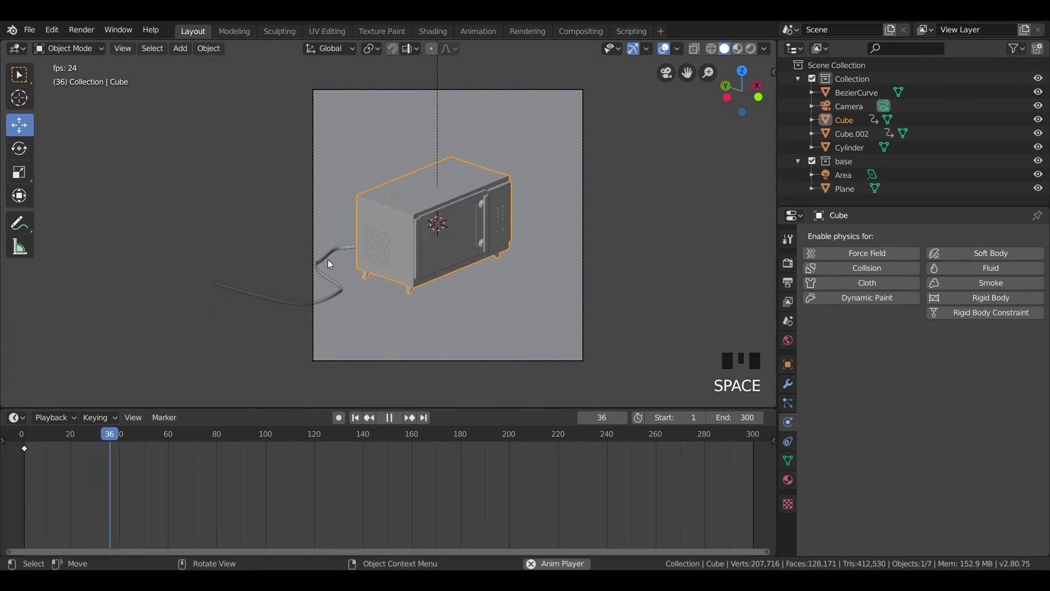
key(space)
key(space)
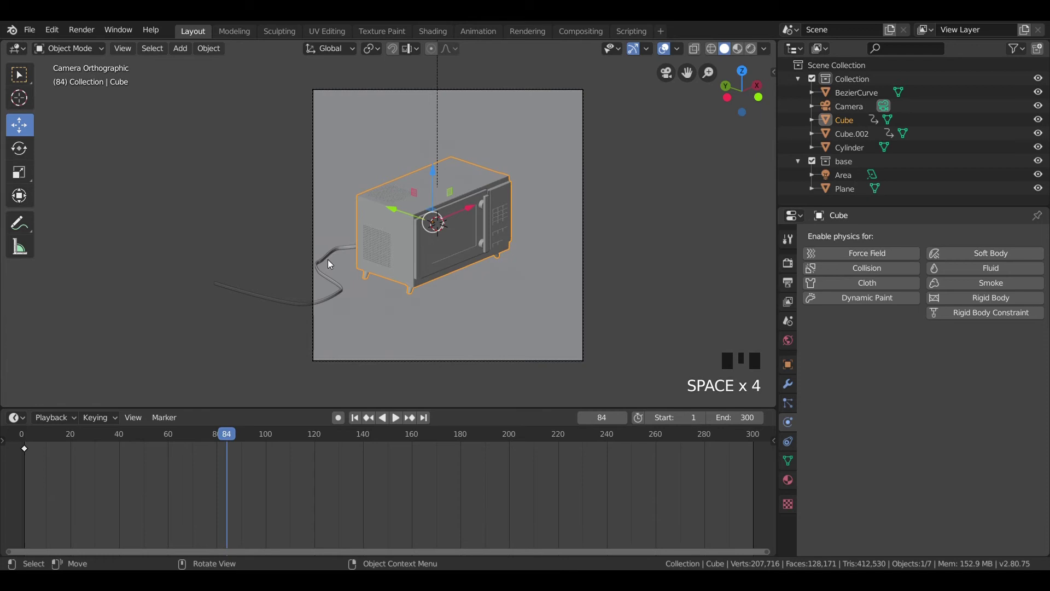
drag(217, 443, 179, 446)
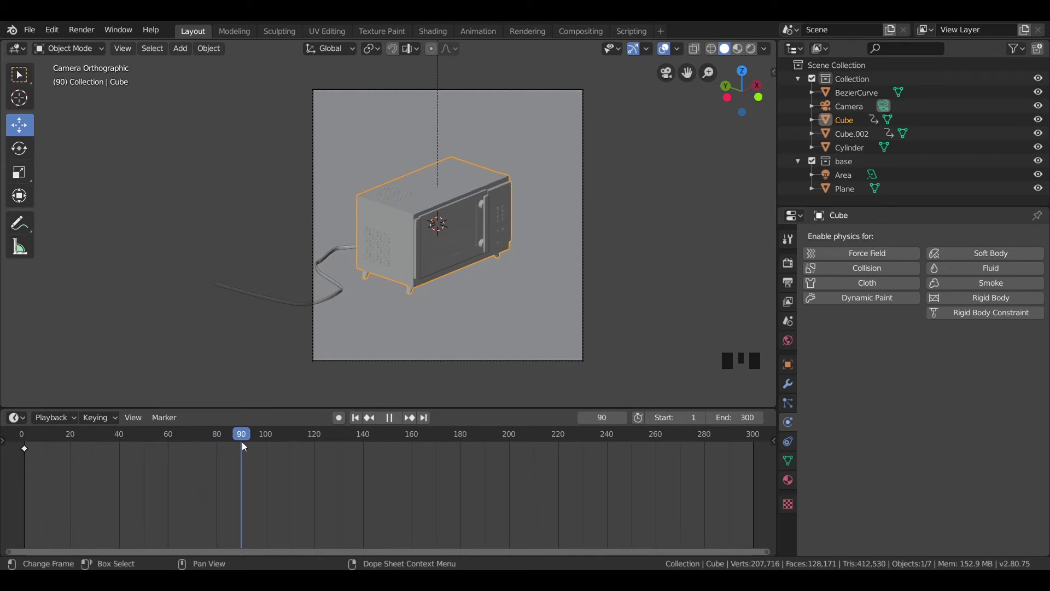
- Key the door shut at frame 90 and move the timeline to frame 110
click(448, 245)
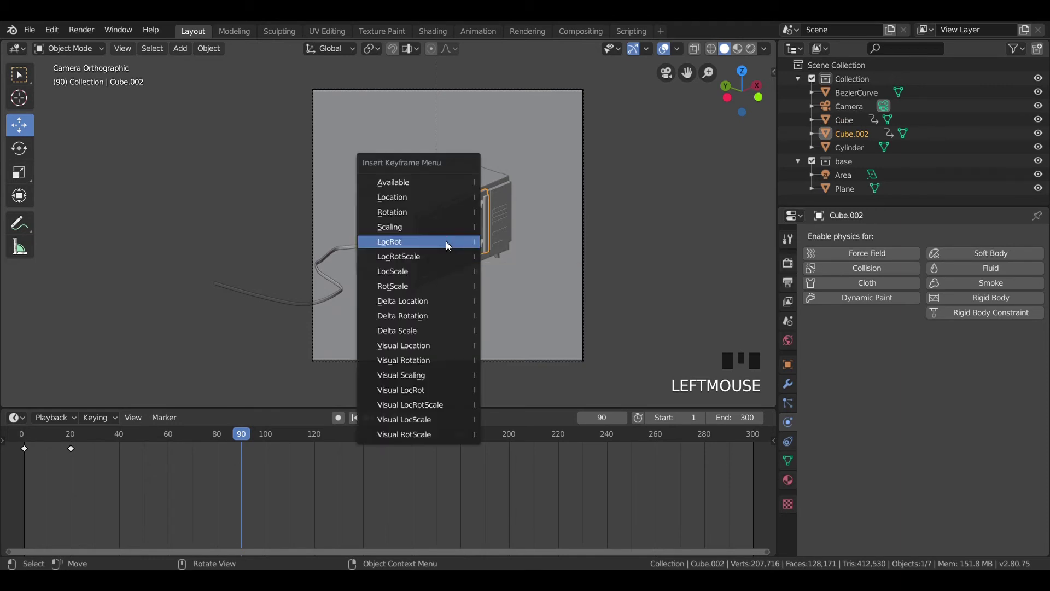
key(i)
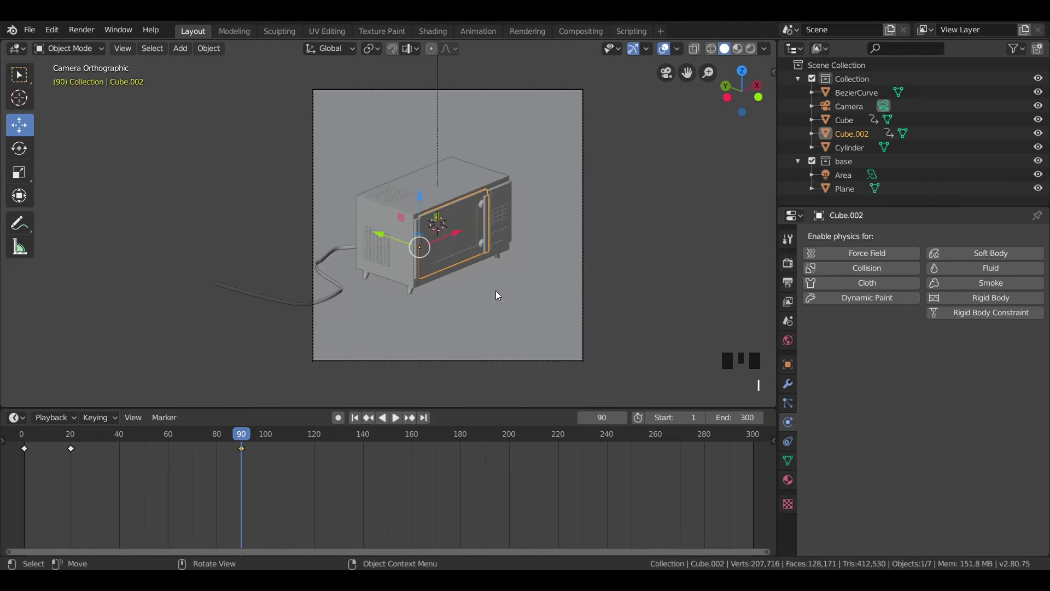
drag(243, 440, 294, 447)
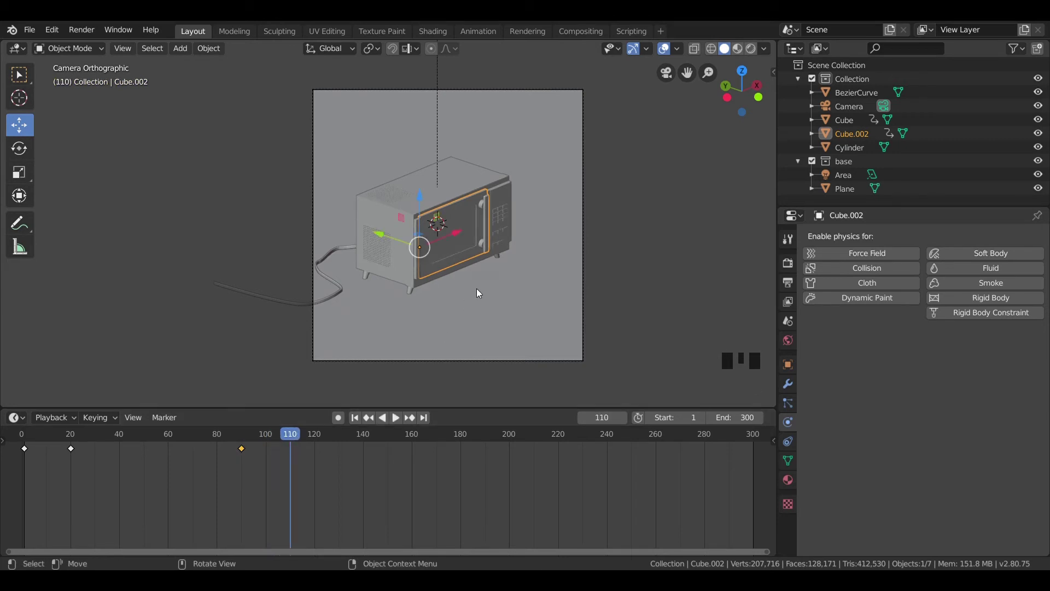
- From top view, rotate the door about -129° around Z and key it open at frame 110
key(KP_7)
scroll(down, 3)
key(r)
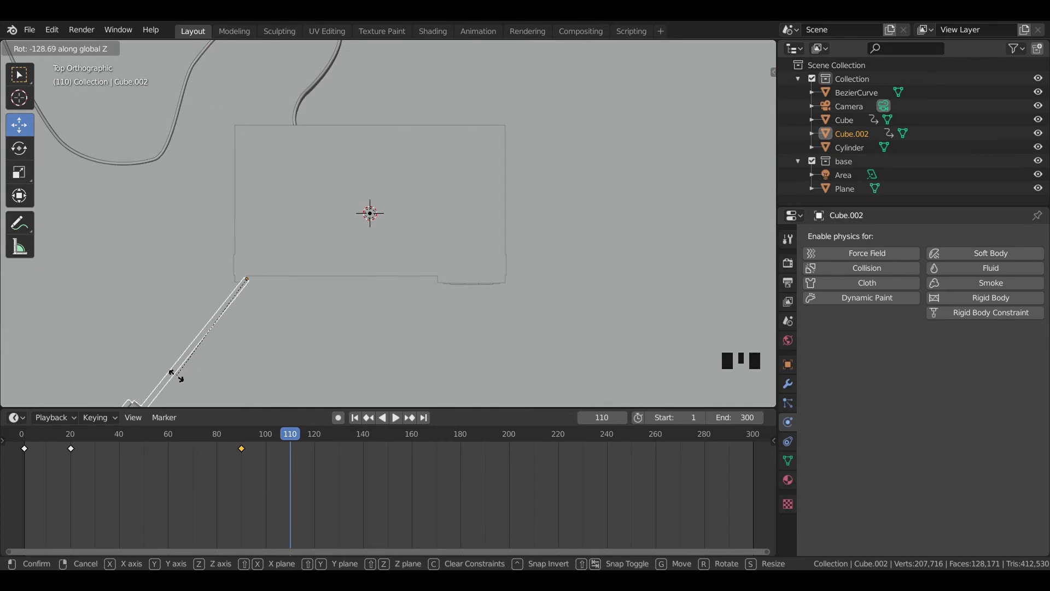
key(KP_0)
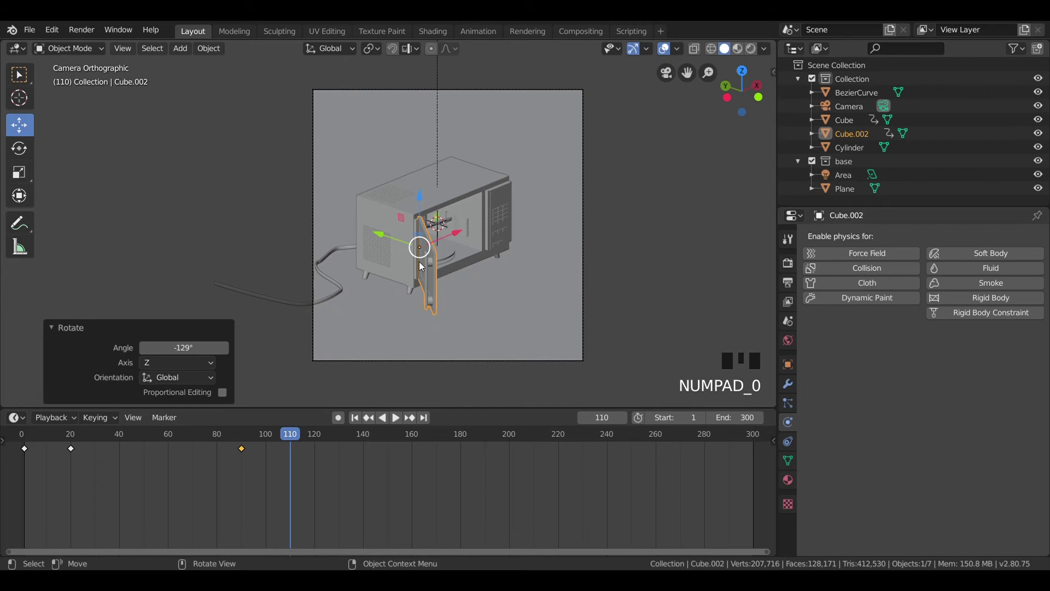
key(i)
- Rewind to frame 1 and clear a stray keyframe selection in the timeline
drag(293, 438, 29, 437)
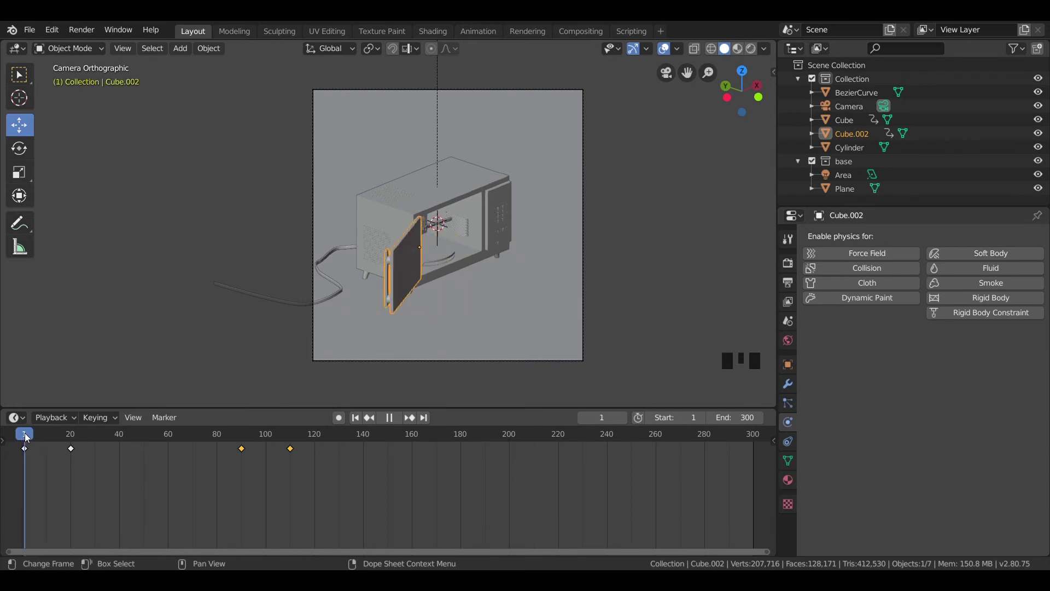
click(292, 452)
key(x)
click(23, 452)
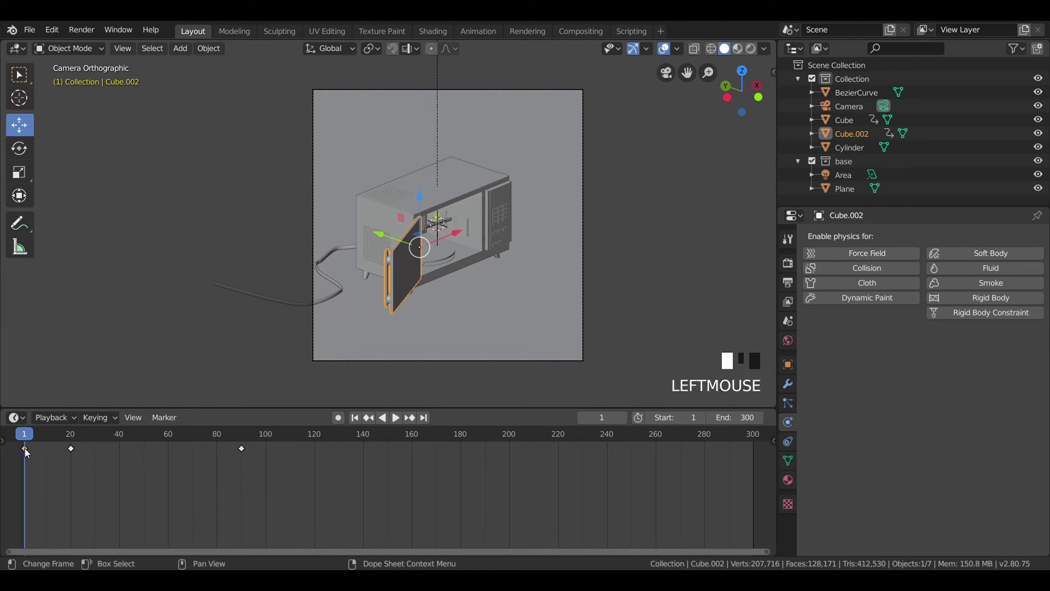
key(shift+d)
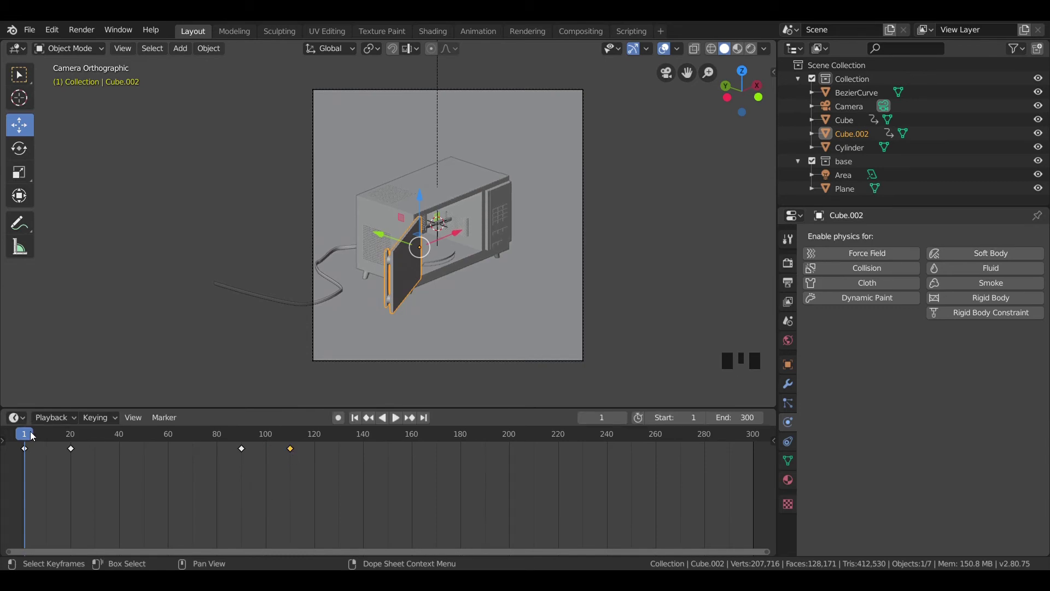
- Play the door-opening animation, orbit to see the open interior and select the body
key(space)
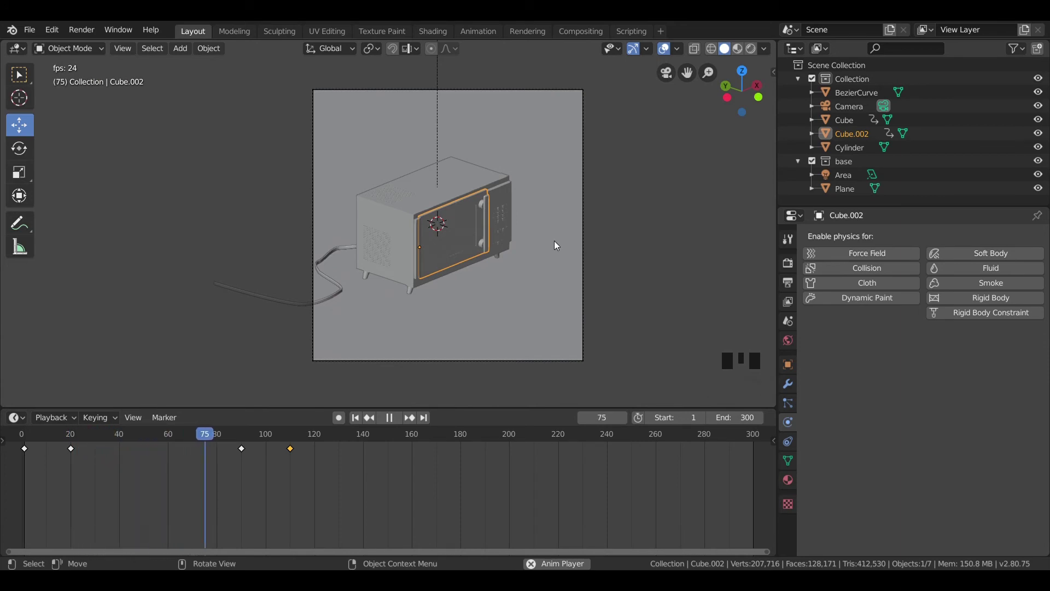
key(space)
drag(304, 434, 27, 424)
drag(431, 315, 357, 172)
click(357, 171)
click(347, 171)
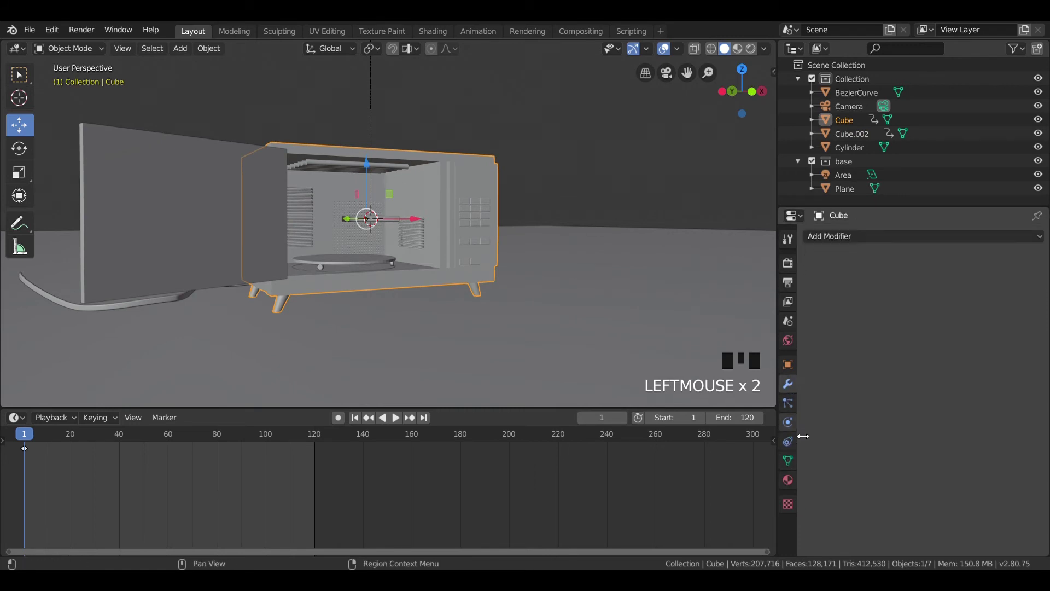
- Keyframe the inner light's Emission Strength at 20 on frame 85 and at 0 on frame 87
click(846, 286)
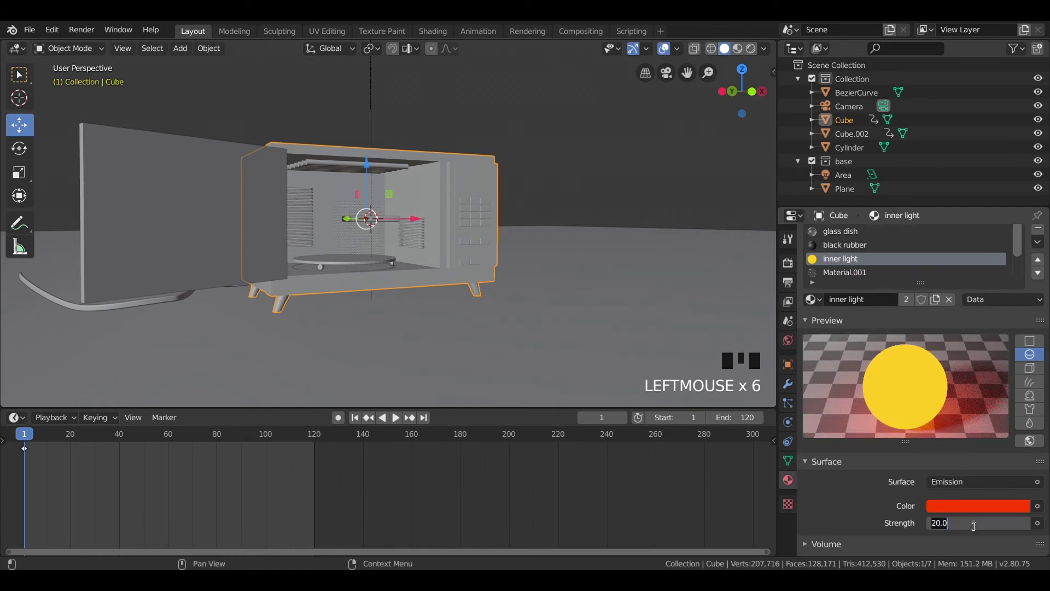
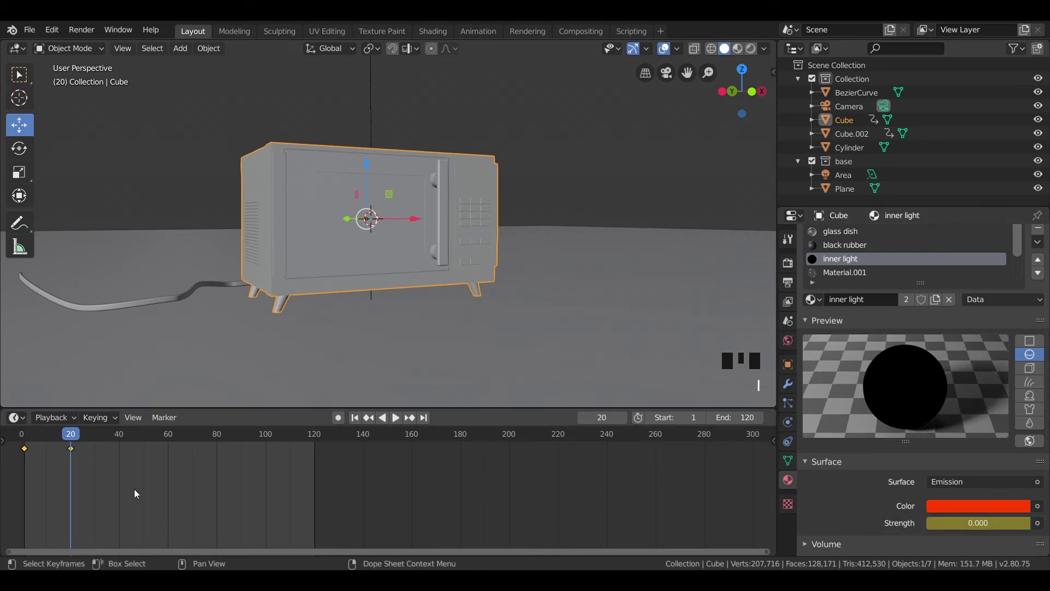
click(77, 436)
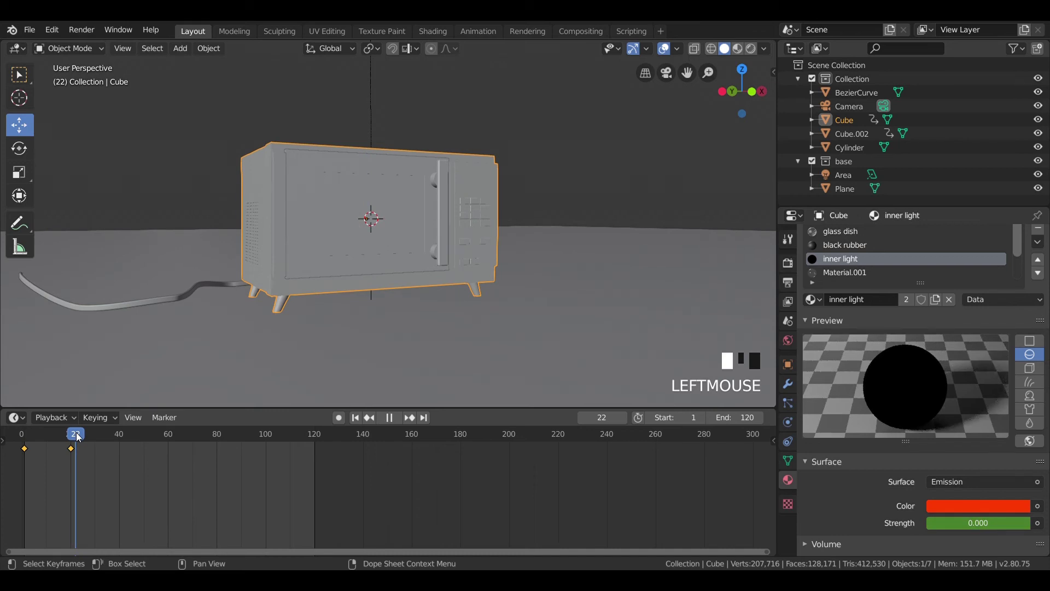
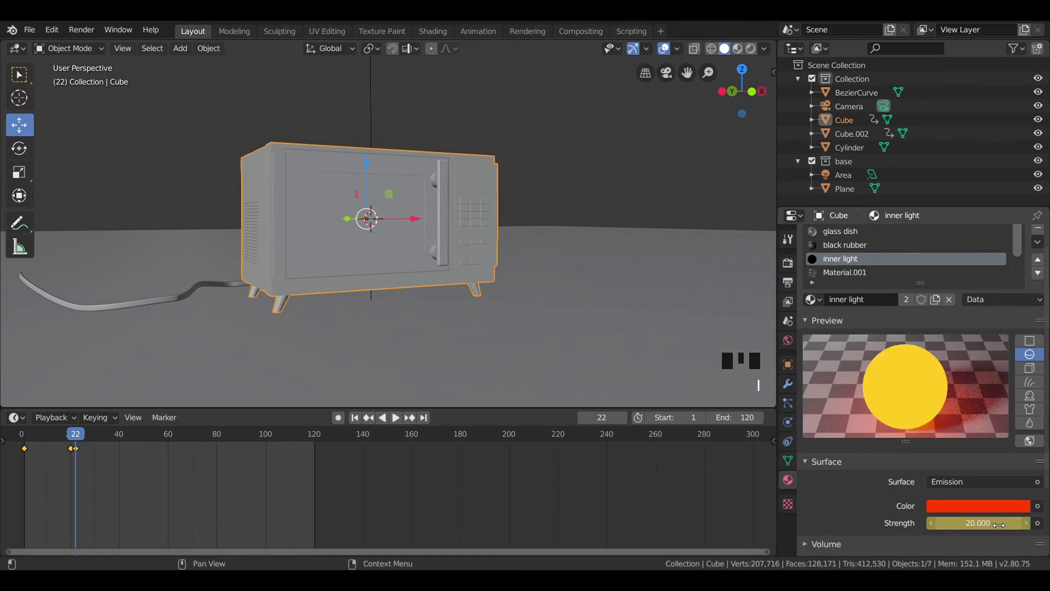
drag(80, 436, 243, 433)
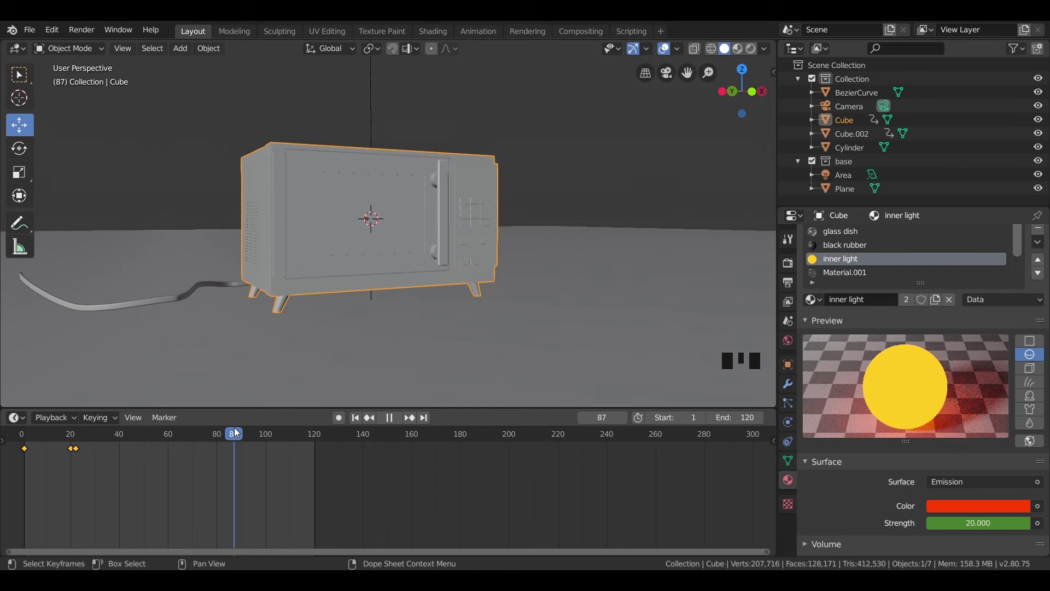
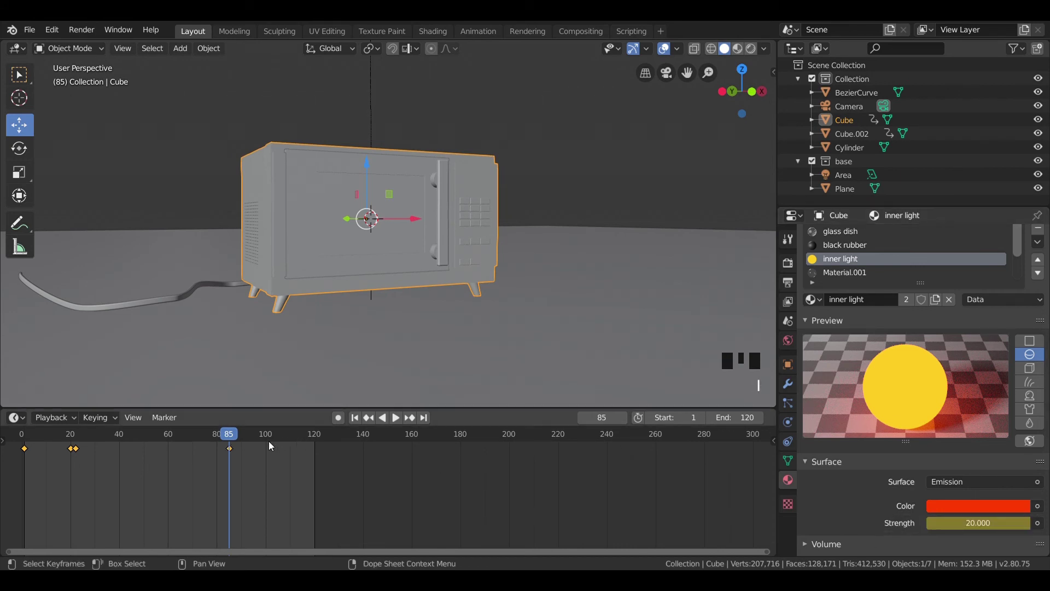
click(236, 440)
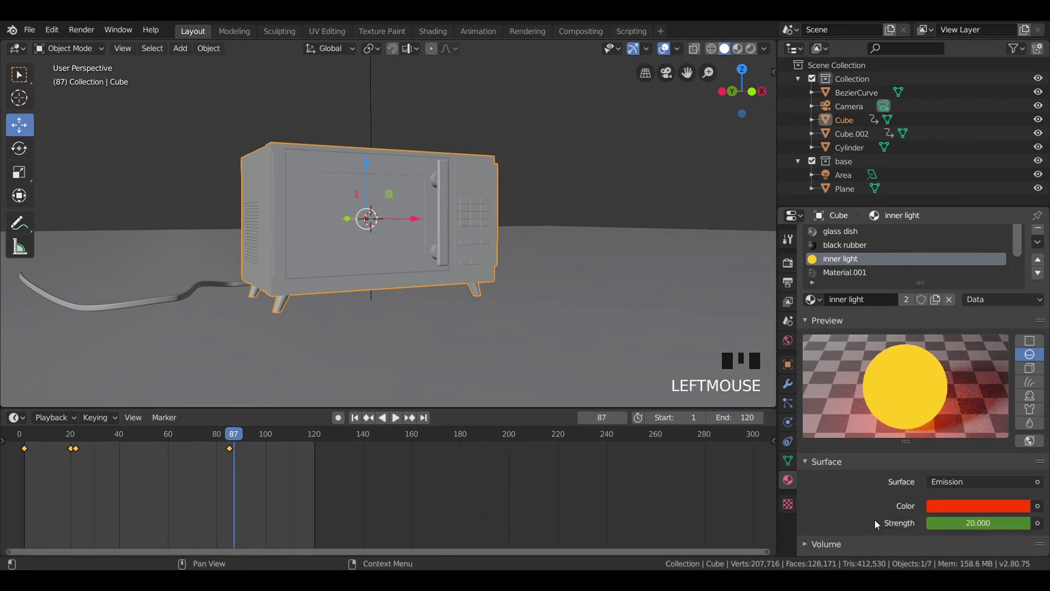
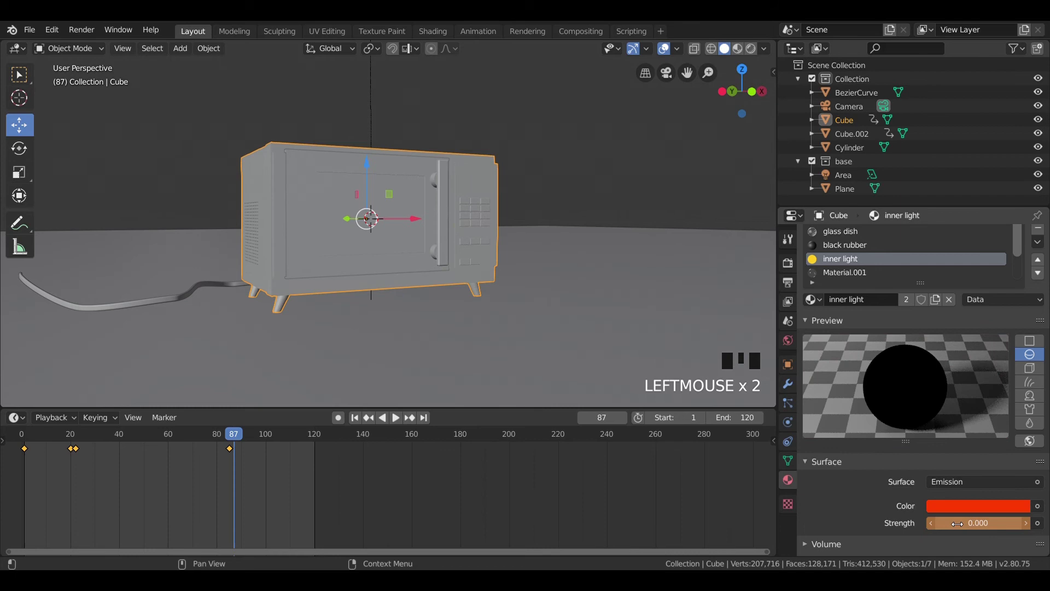
key(i)
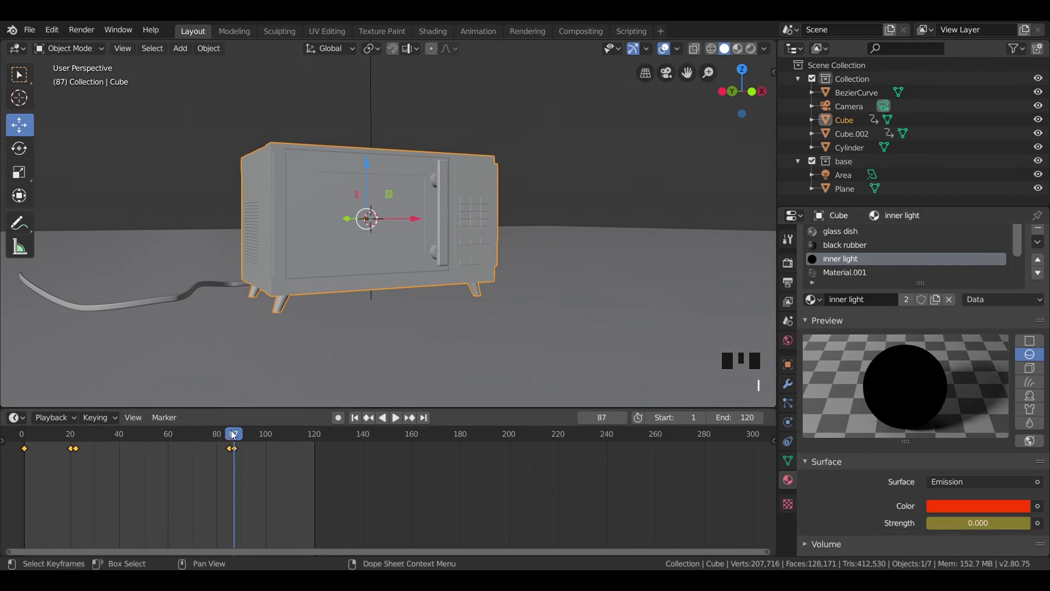
- Scrub back to check the light and select the emission keyframe at frame 0
drag(233, 433, 108, 451)
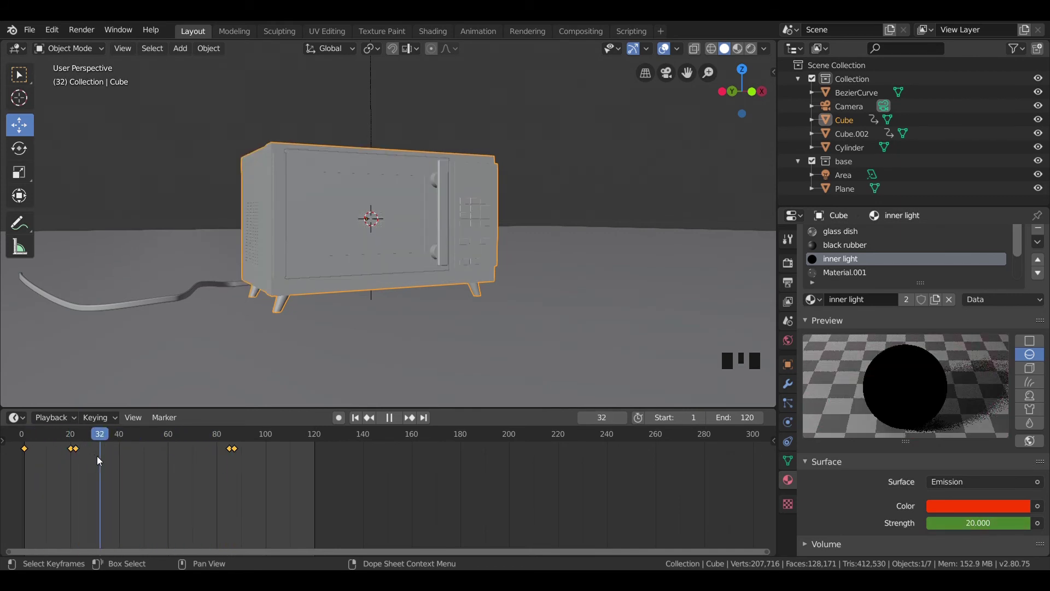
click(28, 451)
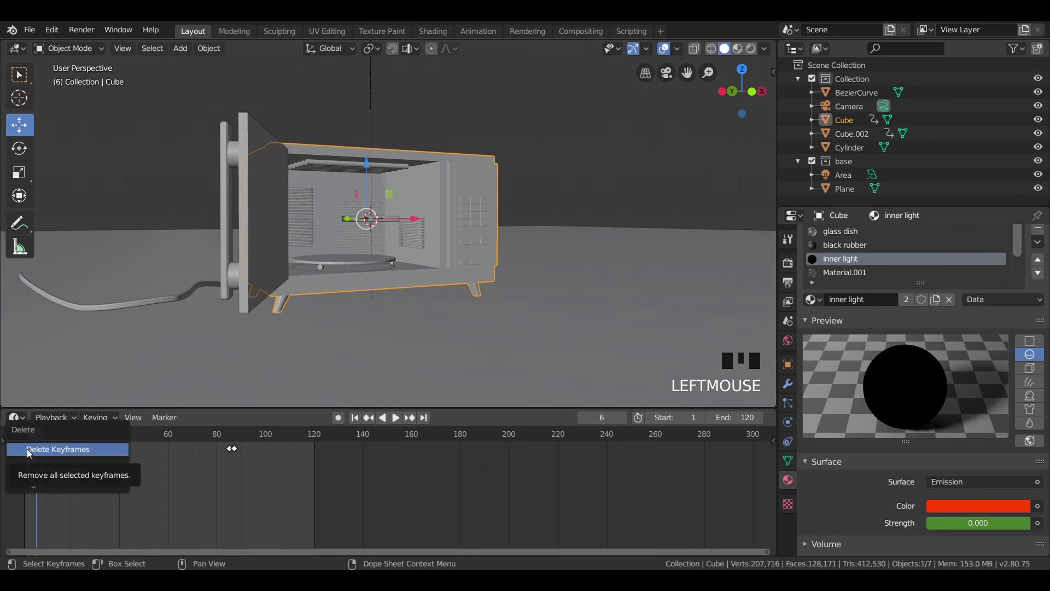
- Delete the frame-0 emission keyframe and advance to frame 119 to view the cord inside the open oven
key(x)
drag(25, 439, 217, 474)
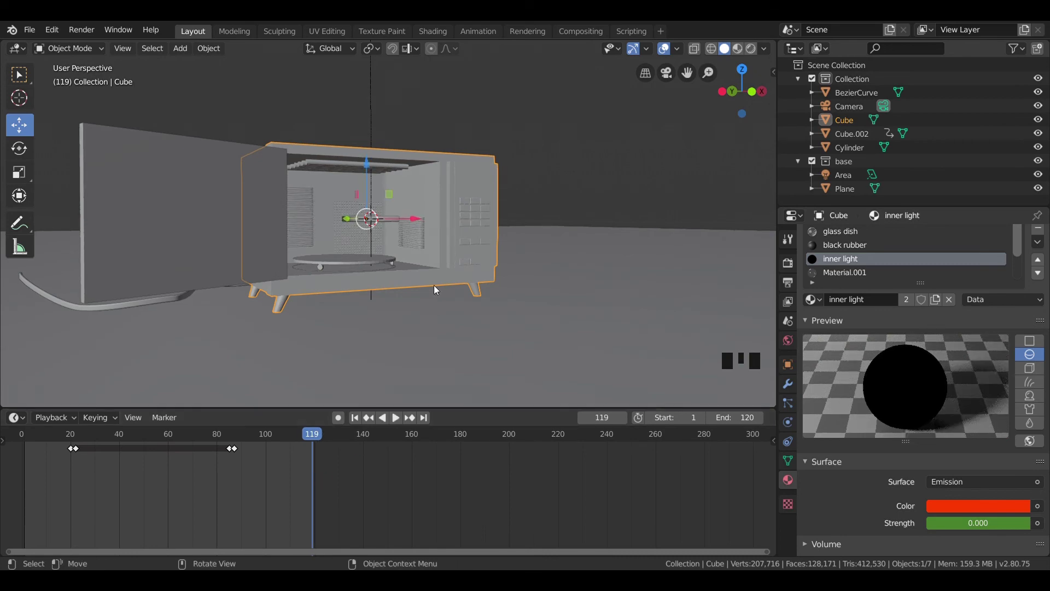
scroll(down, 3)
drag(445, 294, 450, 342)
scroll(up, 3)
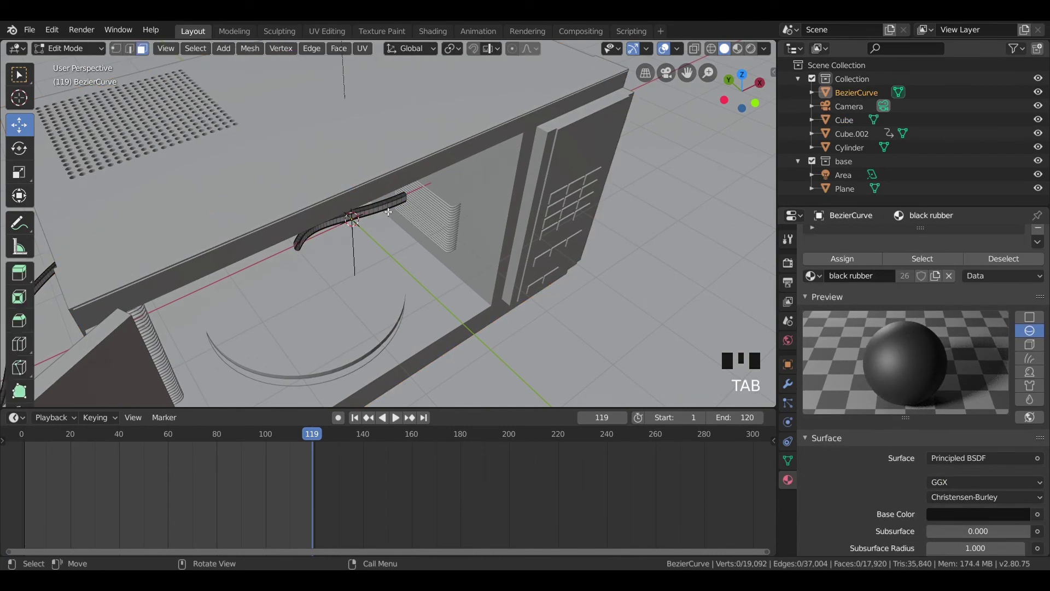
scroll(up, 3)
drag(378, 213, 379, 271)
- In wireframe Edit Mode, box-select the cord's inner end vertices and delete them
key(b)
key(b)
key(z)
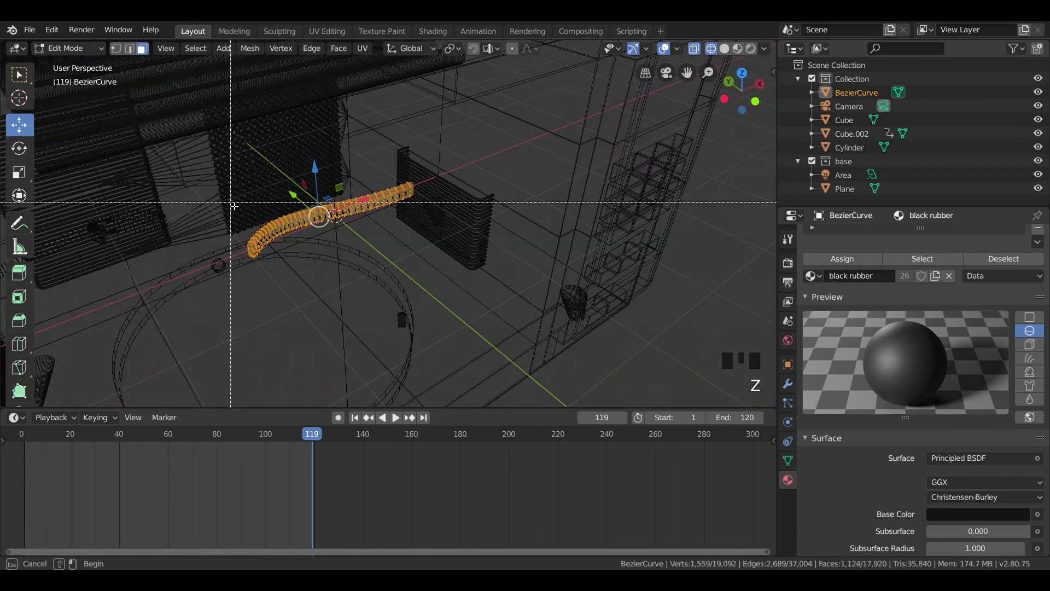
key(b)
key(b)
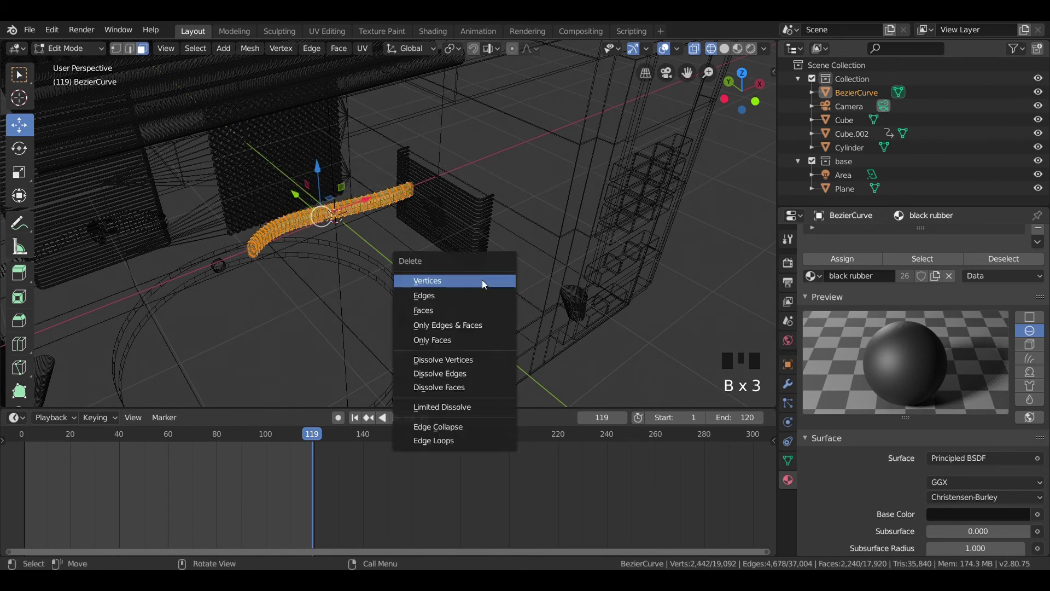
key(x)
key(Tab)
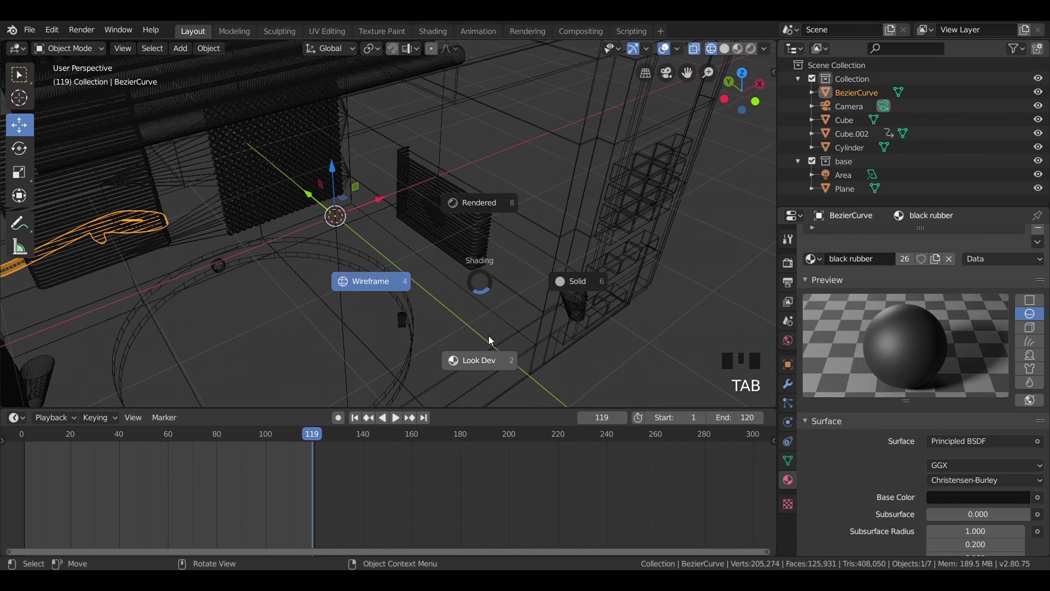
- Switch to Material Preview, look through the camera and play the door-opening animation
key(z)
scroll(down, 3)
key(KP_0)
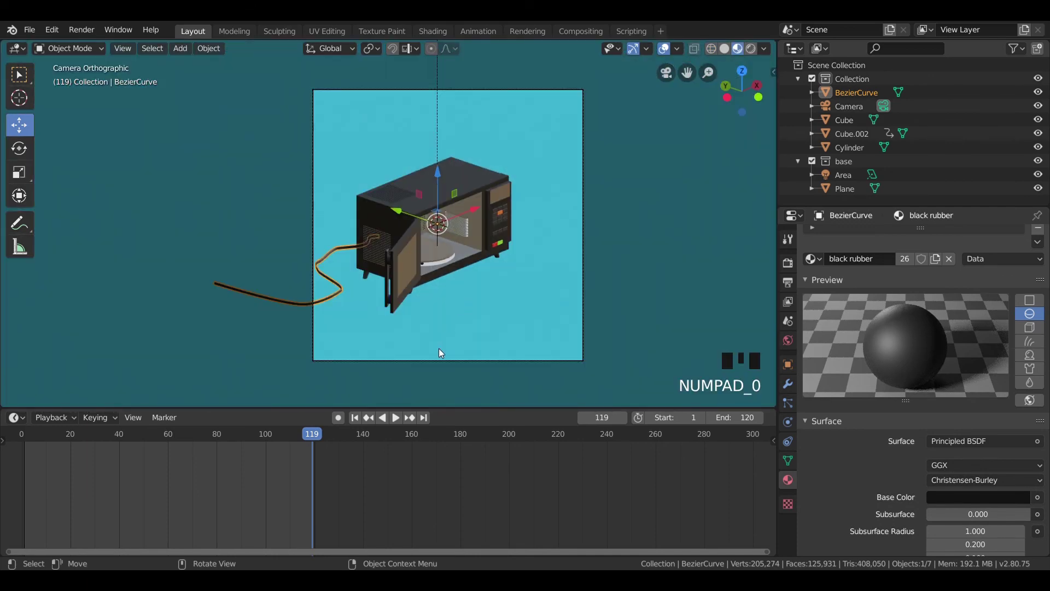
drag(297, 440, 550, 287)
key(space)
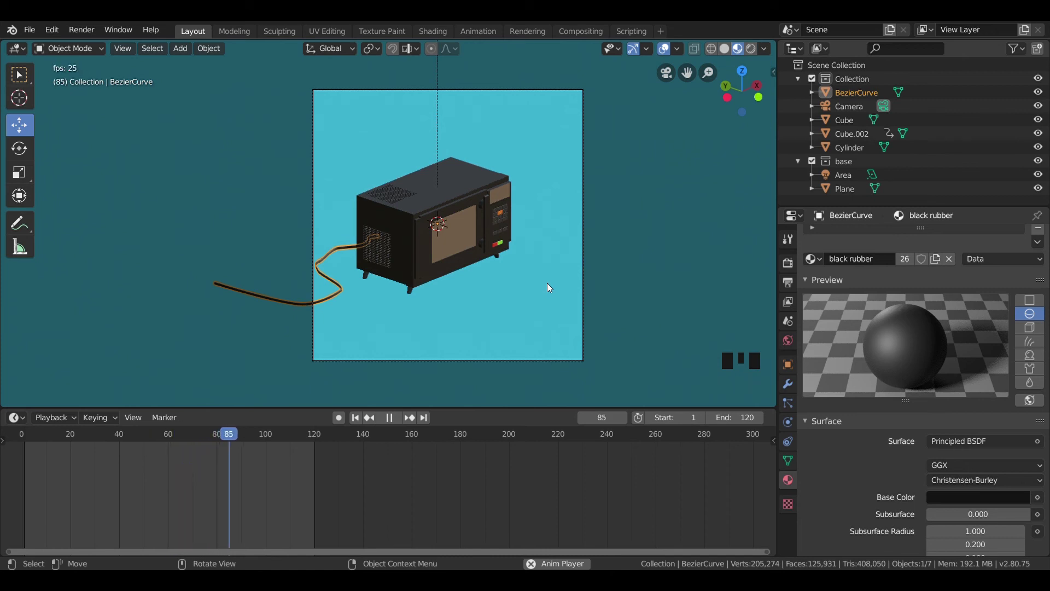
key(space)
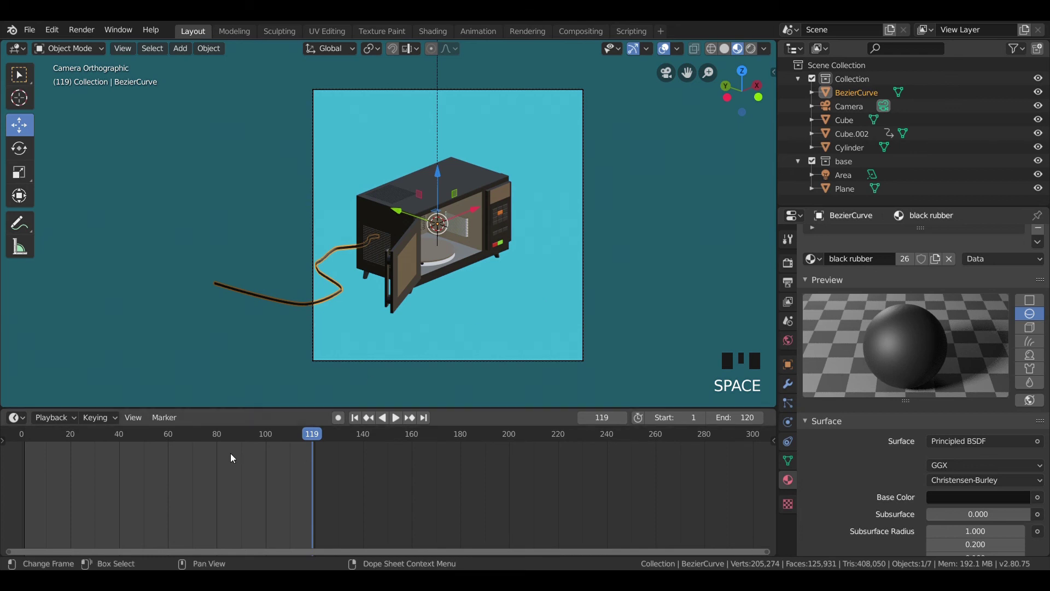
- Return to frame 20 and select the microwave body to edit its mesh faces
drag(307, 435, 28, 449)
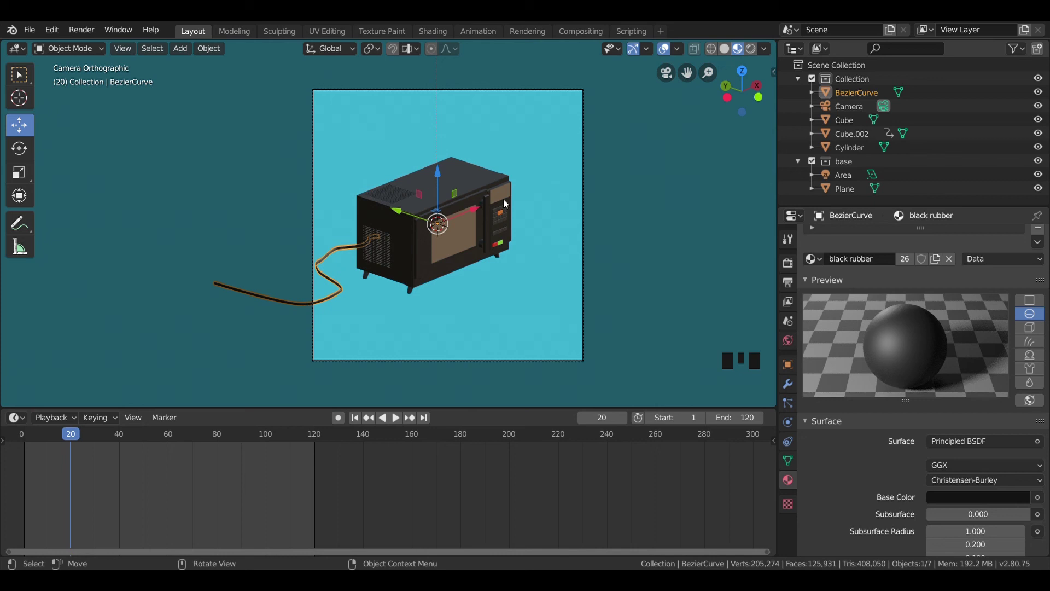
click(502, 194)
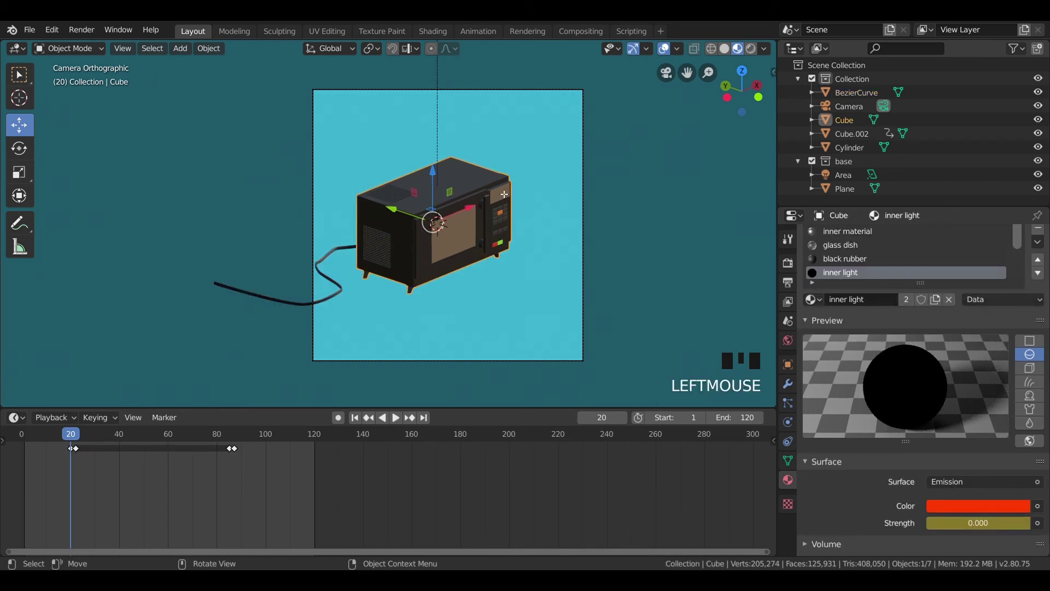
click(504, 191)
- Subdivide the panel face above the buttons with more cuts and select one small grid face
drag(501, 195, 618, 159)
key(KP_3)
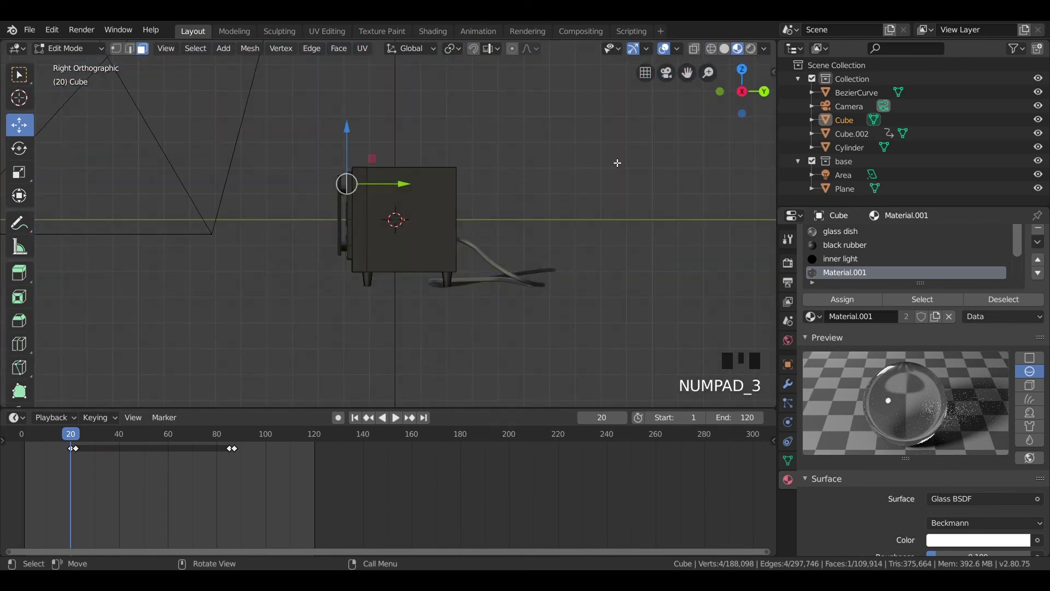
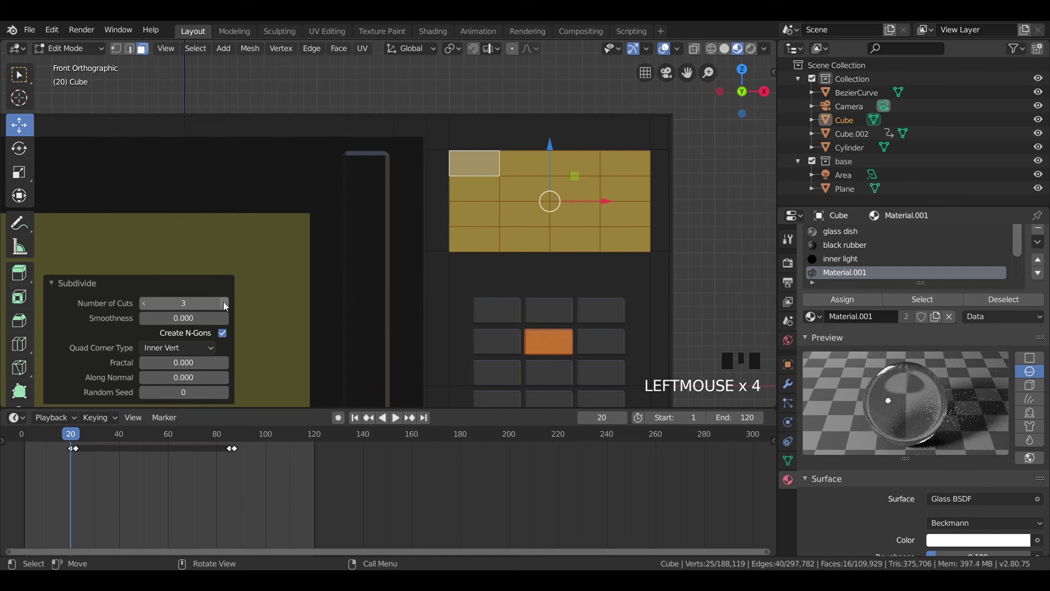
click(225, 306)
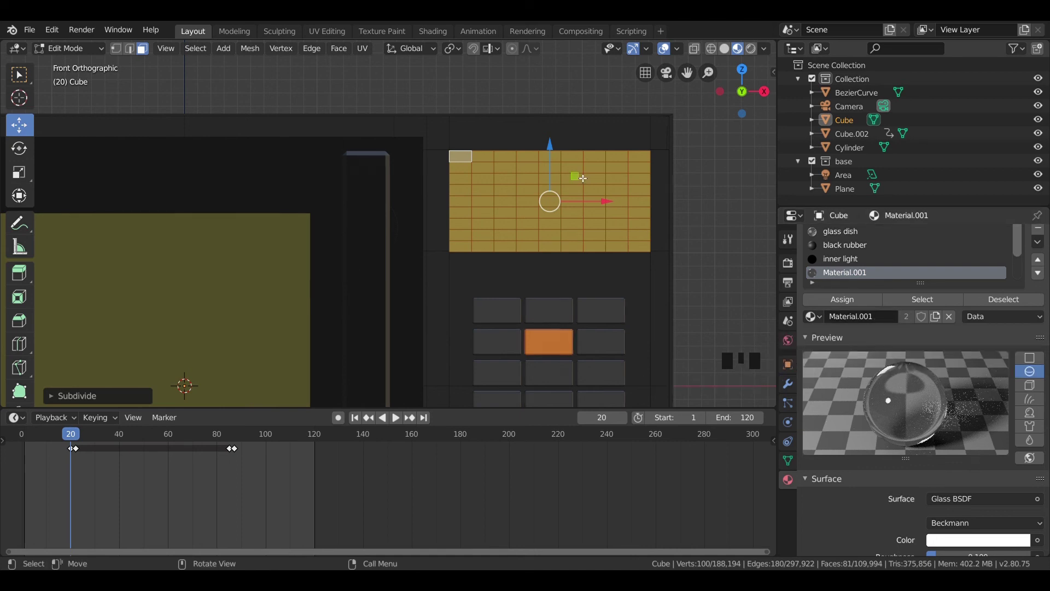
click(602, 180)
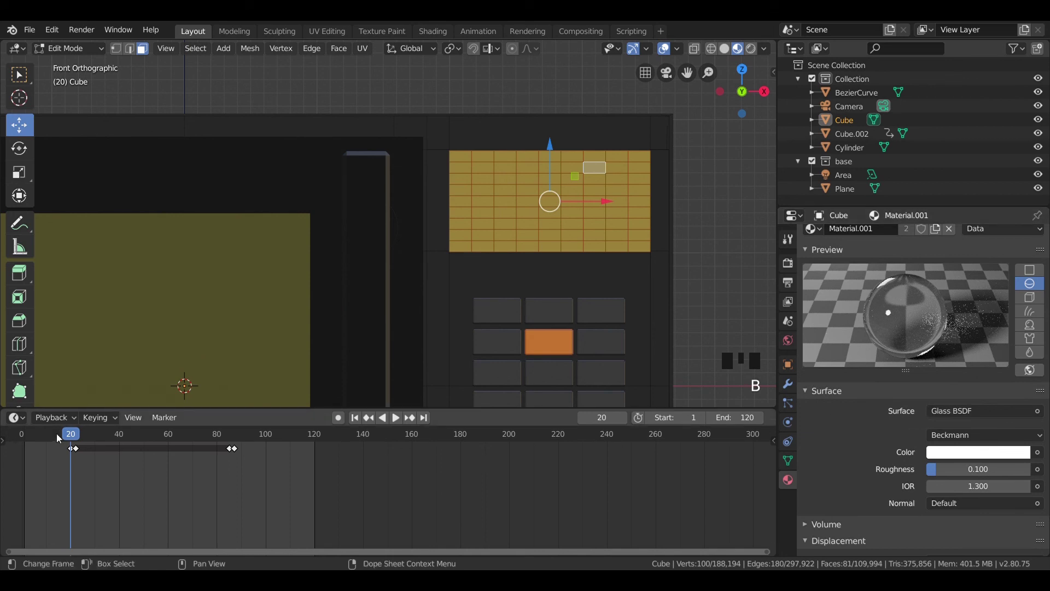
drag(56, 437, 72, 432)
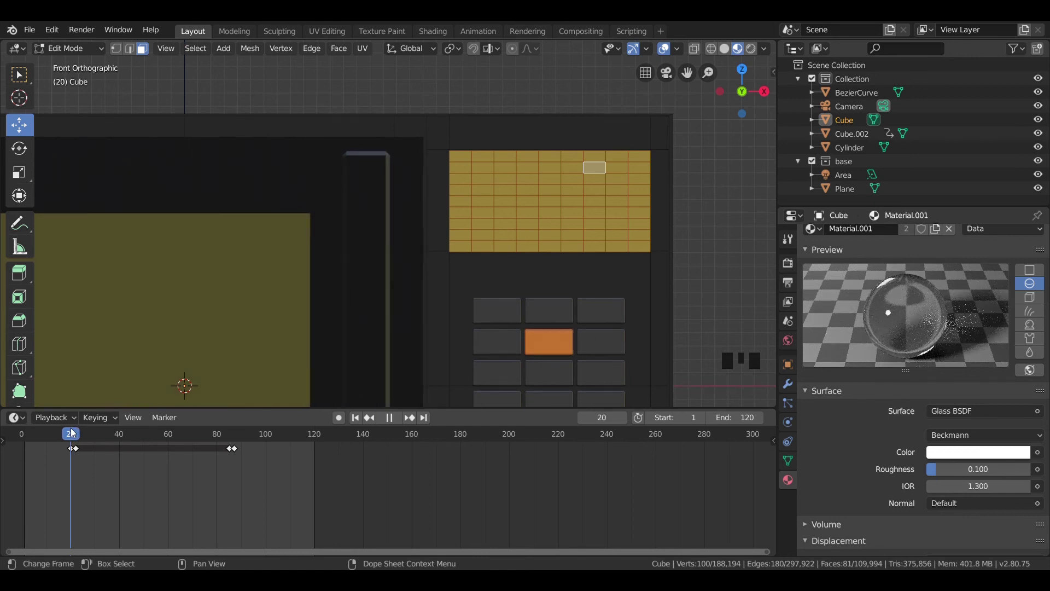